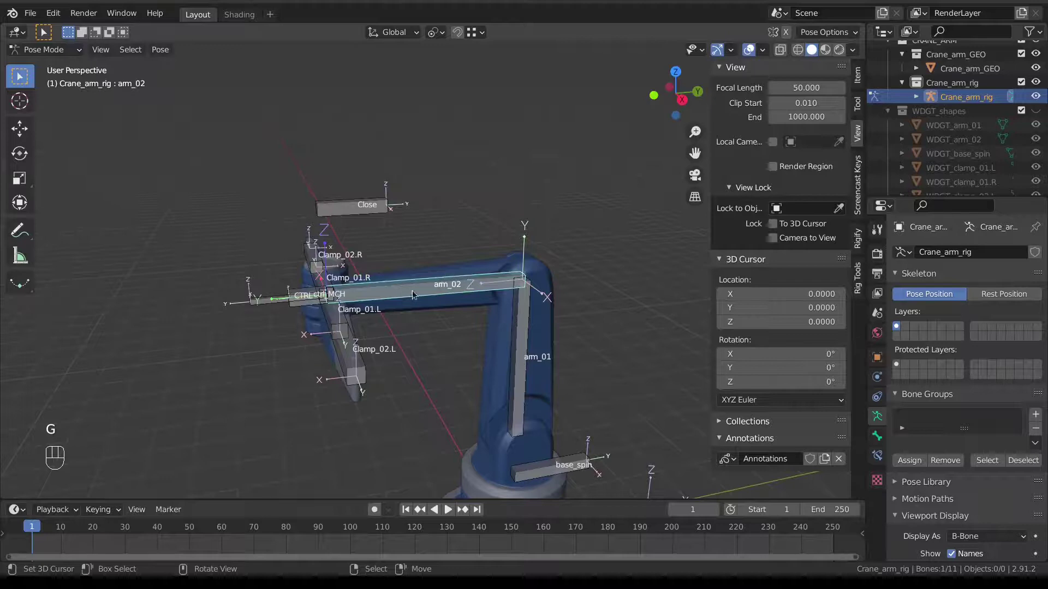
Select CTRL then arm_02 and add an Inverse Kinematics constraint targeting CTRL
{"action": "middle_click", "coordinate": [166, 335]}
{"action": "right_click", "coordinate": [135, 314]}
{"action": "key", "text": "g"}
{"action": "key", "text": "r"}
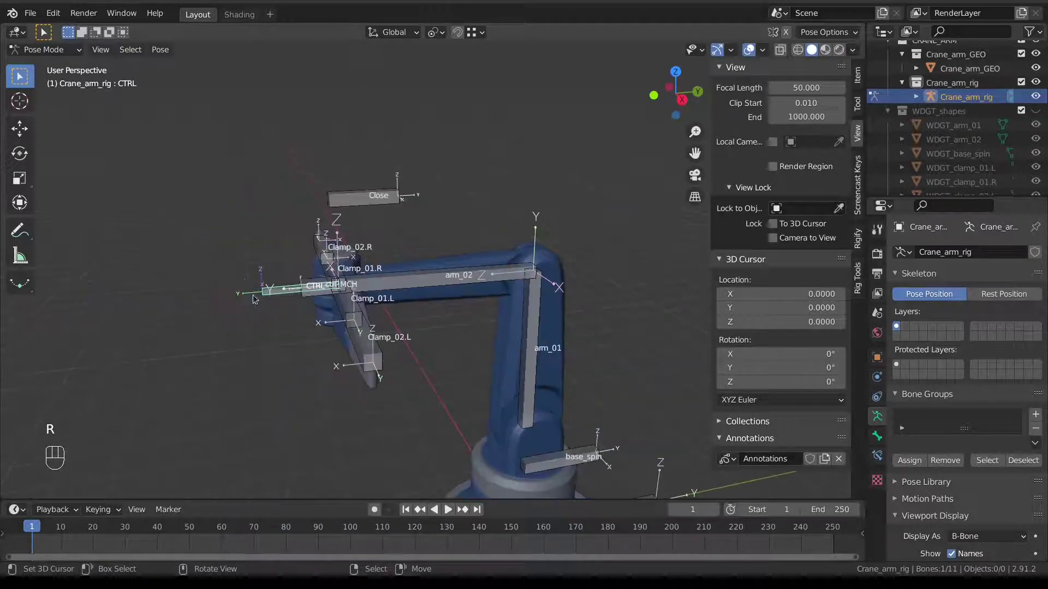
{"action": "right_click", "coordinate": [444, 286]}
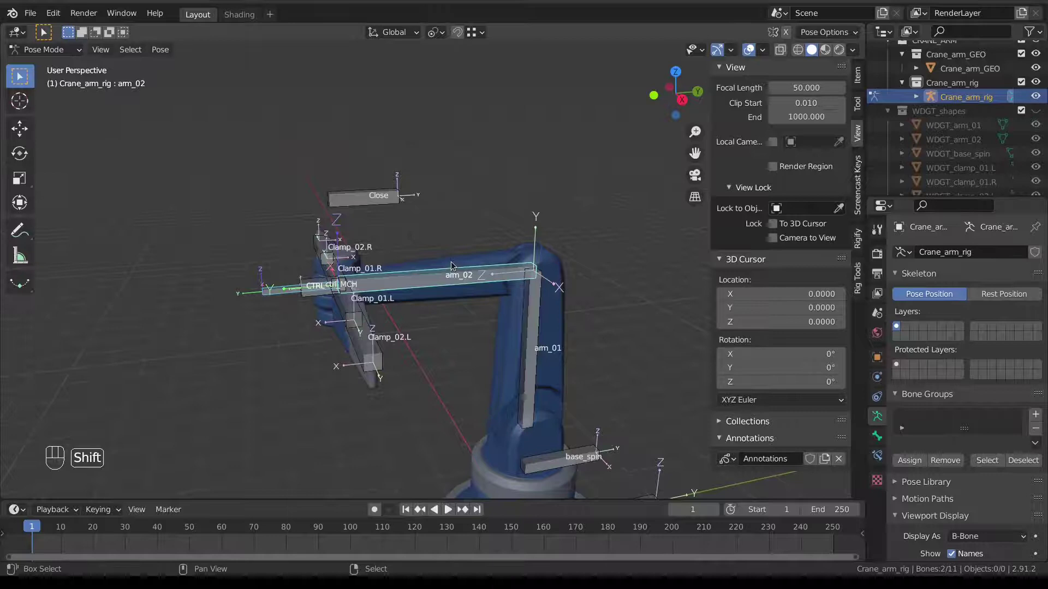
{"action": "key", "text": "shift+i"}
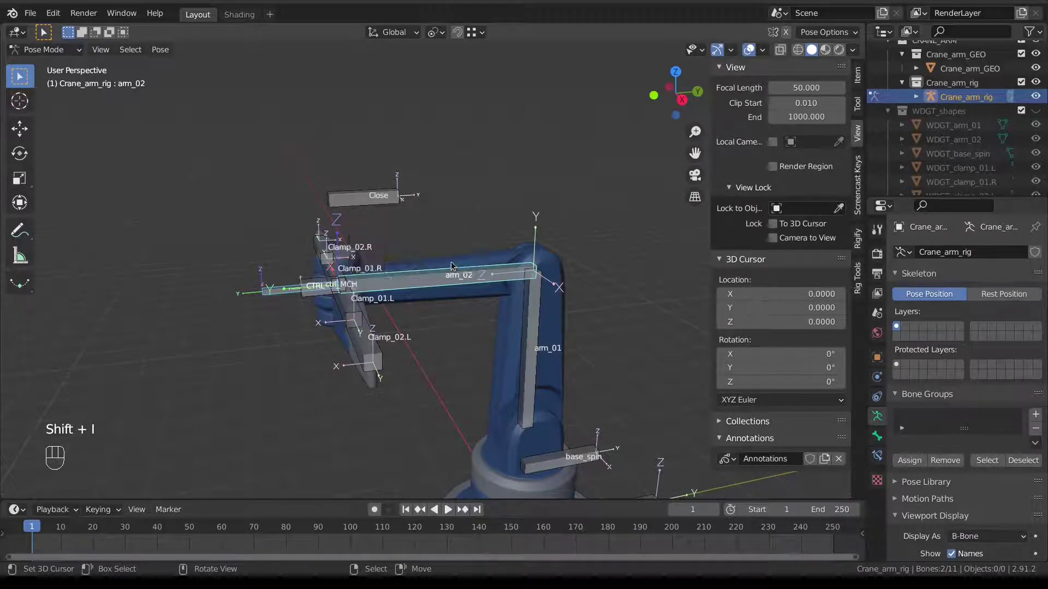
{"action": "key", "text": "ctrl+shift+c"}
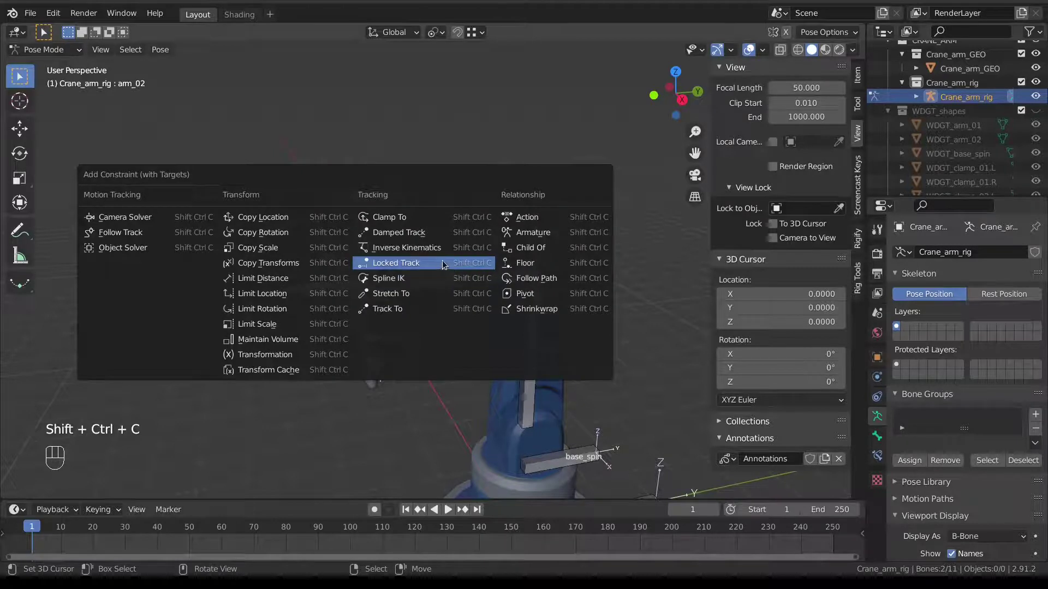
{"action": "key", "text": "shift+i"}
Bring the whole crane back into view and reselect CTRL with arm_02 active
{"action": "left_click_drag", "start_coordinate": [455, 282], "coordinate": [502, 342]}
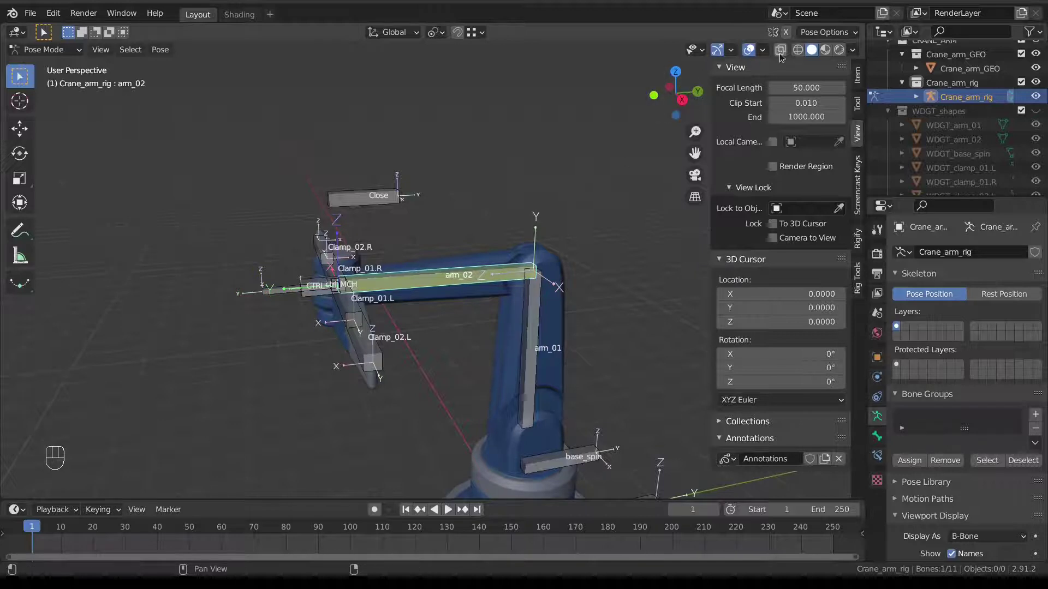
{"action": "left_click_drag", "start_coordinate": [767, 52], "coordinate": [513, 325]}
{"action": "middle_click", "coordinate": [449, 368]}
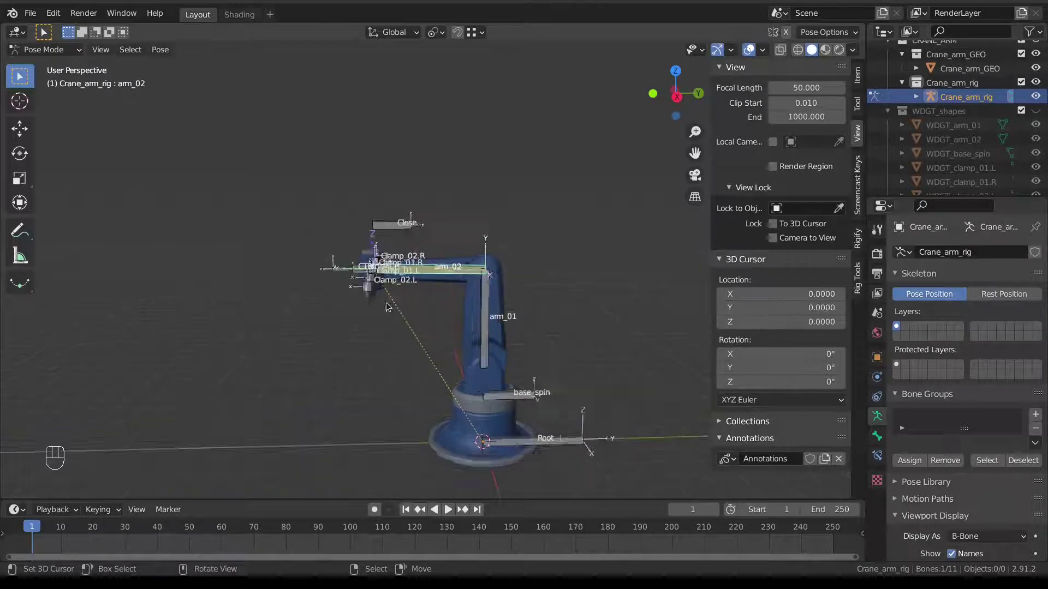
{"action": "left_click_drag", "start_coordinate": [334, 270], "coordinate": [361, 297]}
{"action": "key", "text": "g"}
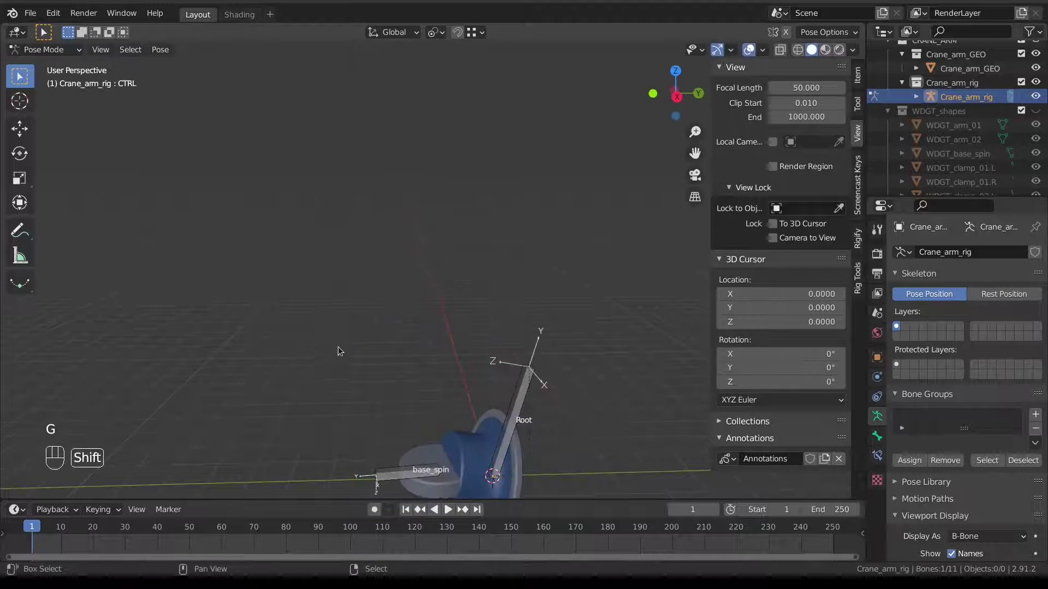
{"action": "key", "text": "alt+g"}
{"action": "right_click", "coordinate": [327, 273]}
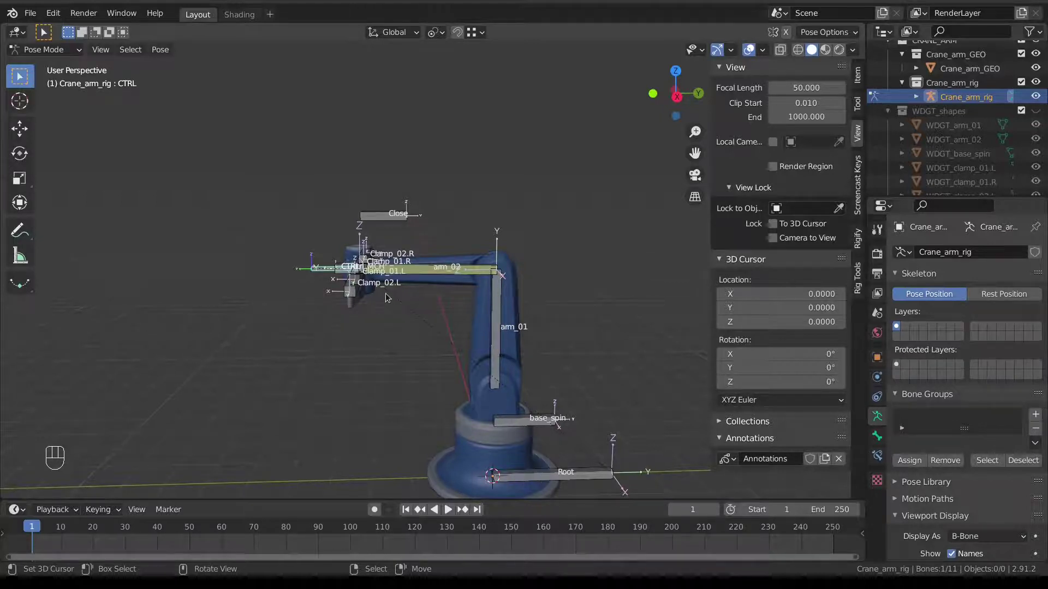
{"action": "right_click", "coordinate": [435, 276]}
Set arm_02's IK constraint to 500 iterations and chain length 2, then select CTRL
{"action": "left_click", "coordinate": [882, 456]}
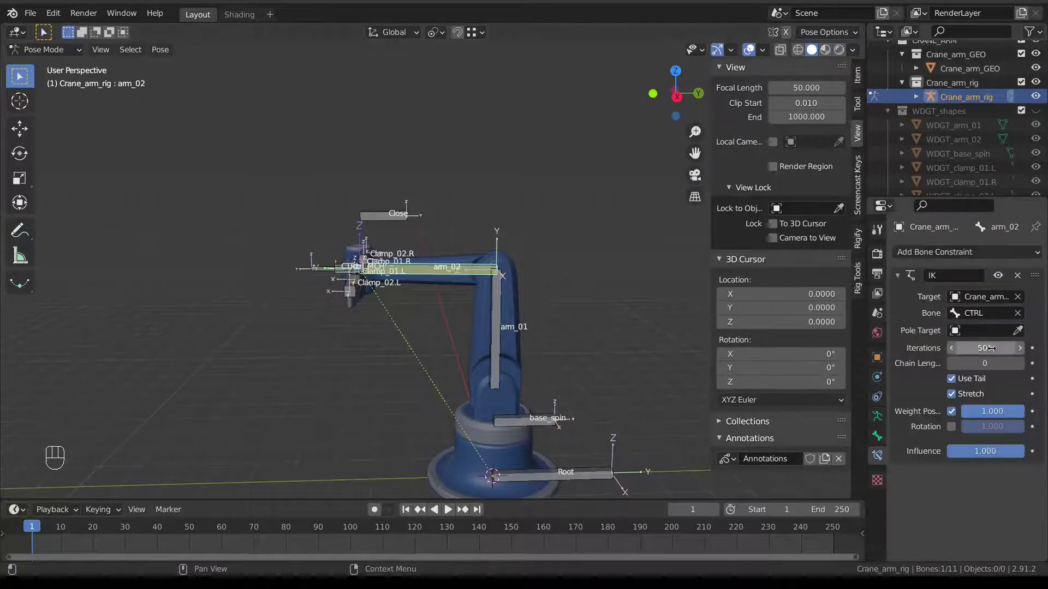
{"action": "double_click", "coordinate": [1019, 368]}
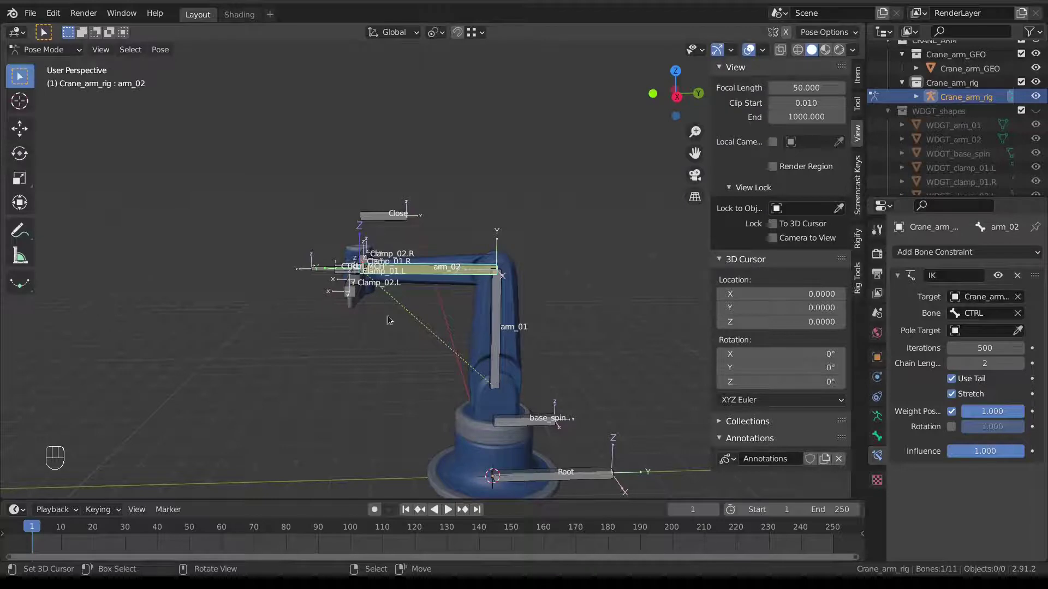
{"action": "right_click", "coordinate": [325, 273]}
Move CTRL around to test how the arm's IK chain bends
{"action": "key", "text": "g"}
{"action": "key", "text": "g"}
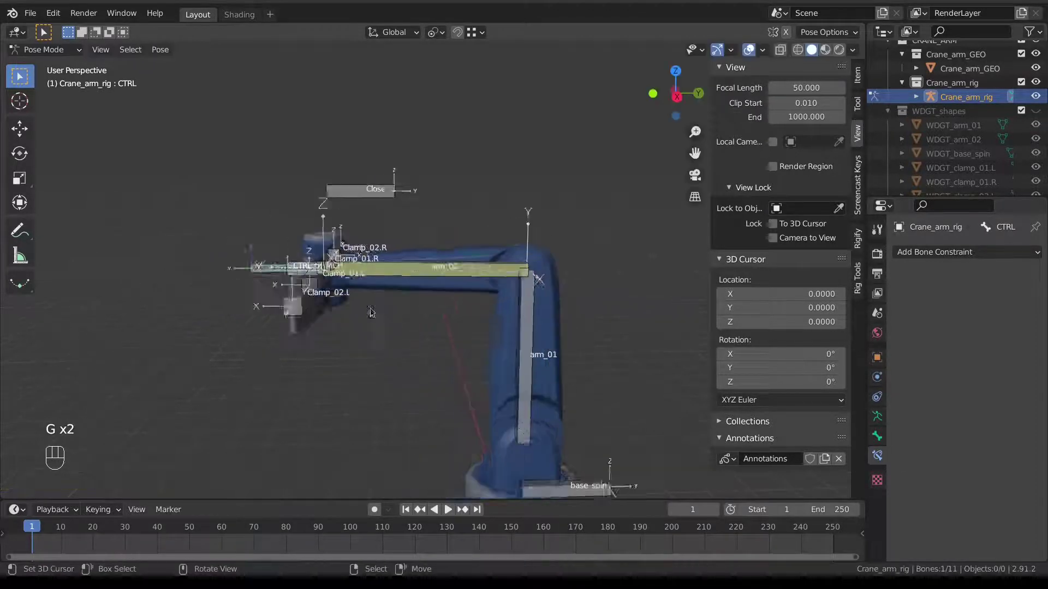
{"action": "key", "text": "g"}
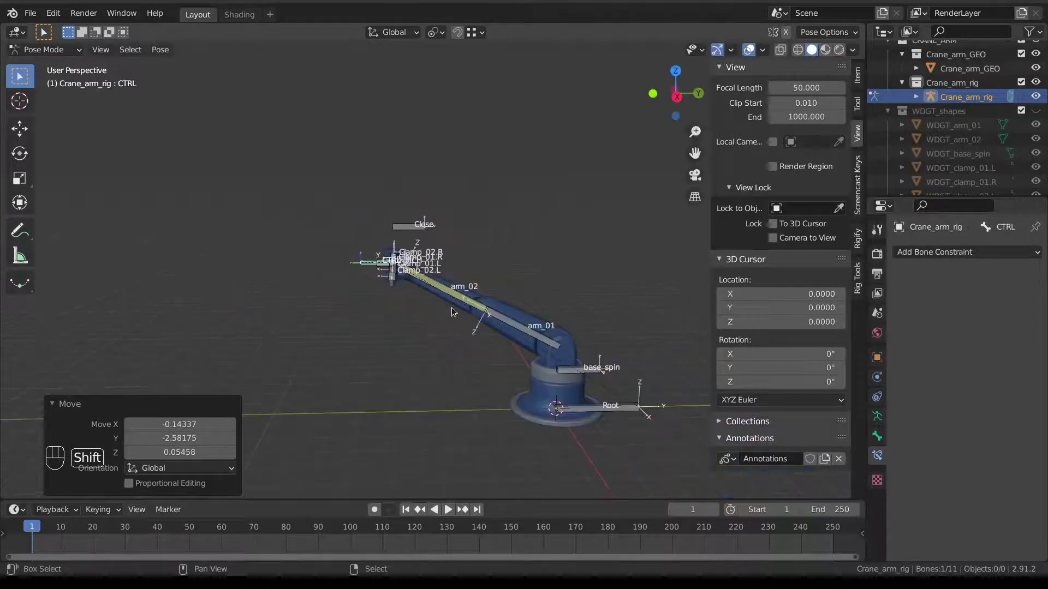
{"action": "key", "text": "g"}
{"action": "middle_click", "coordinate": [480, 311]}
{"action": "left_click_drag", "start_coordinate": [449, 278], "coordinate": [449, 282]}
{"action": "middle_click", "coordinate": [498, 296]}
{"action": "middle_click", "coordinate": [504, 324]}
Select base_spin and clear the test transforms back toward the rest pose
{"action": "right_click", "coordinate": [535, 375]}
{"action": "left_click_drag", "start_coordinate": [861, 76], "coordinate": [828, 115]}
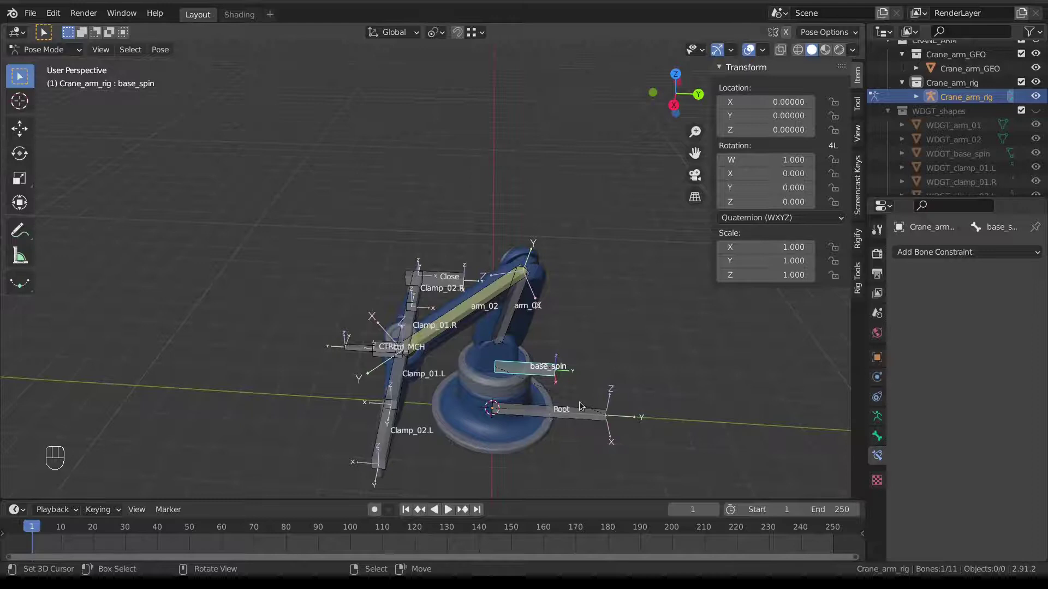
{"action": "key", "text": "r"}
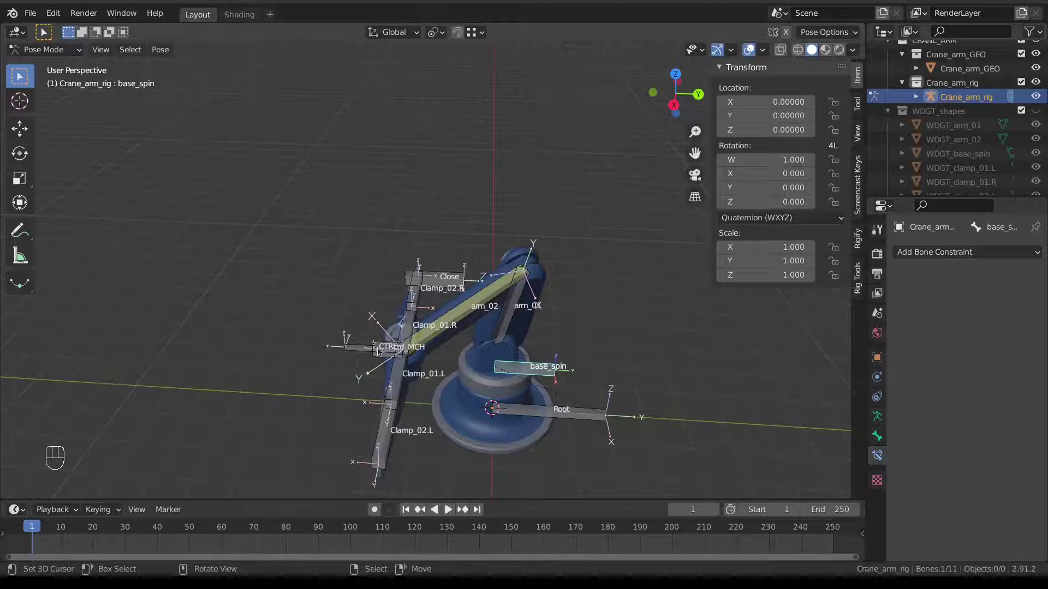
{"action": "right_click", "coordinate": [355, 347]}
{"action": "key", "text": "alt+g"}
{"action": "left_click_drag", "start_coordinate": [543, 370], "coordinate": [502, 347]}
{"action": "middle_click", "coordinate": [502, 347]}
Reset the arm to its straight rest pose with CTRL then base_spin selected
{"action": "right_click", "coordinate": [323, 219]}
{"action": "right_click", "coordinate": [532, 374]}
{"action": "middle_click", "coordinate": [559, 299]}
{"action": "key", "text": "r"}
{"action": "left_click_drag", "start_coordinate": [402, 355], "coordinate": [427, 379]}
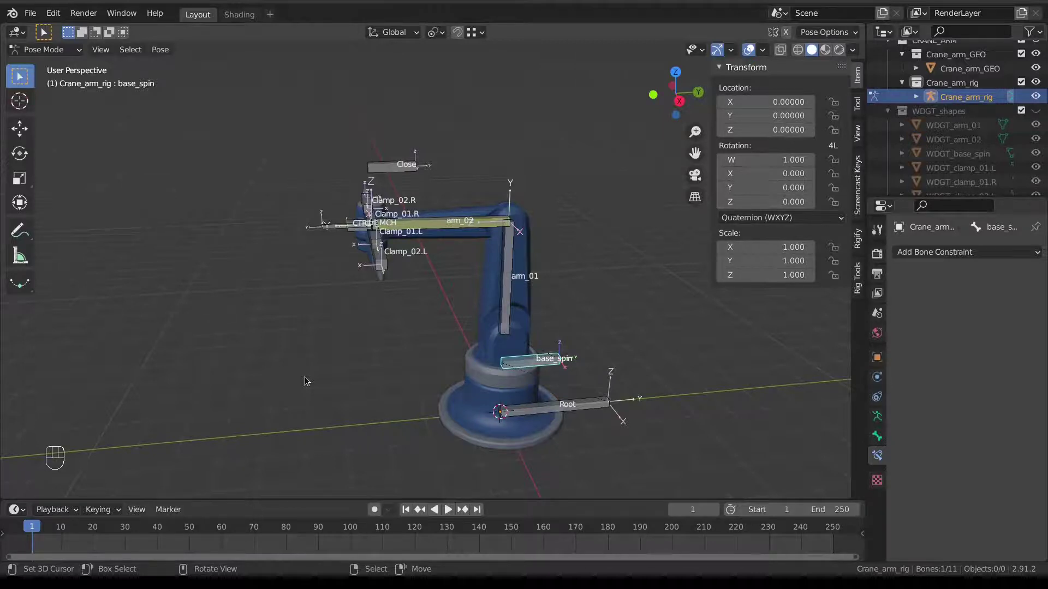
{"action": "left_click_drag", "start_coordinate": [331, 226], "coordinate": [395, 278]}
{"action": "left_click_drag", "start_coordinate": [381, 287], "coordinate": [353, 292]}
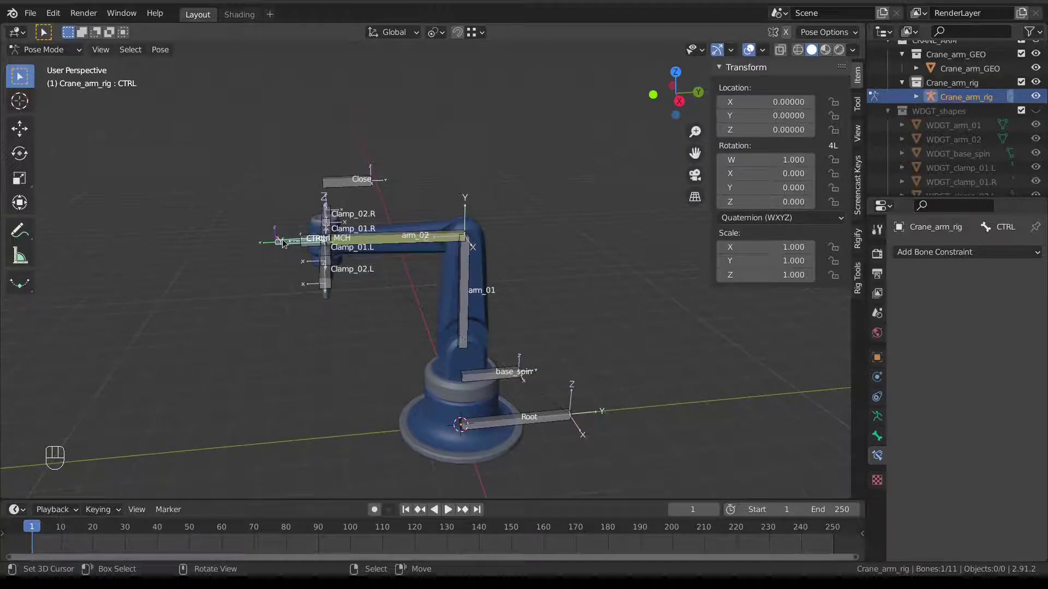
{"action": "left_click_drag", "start_coordinate": [505, 376], "coordinate": [492, 412]}
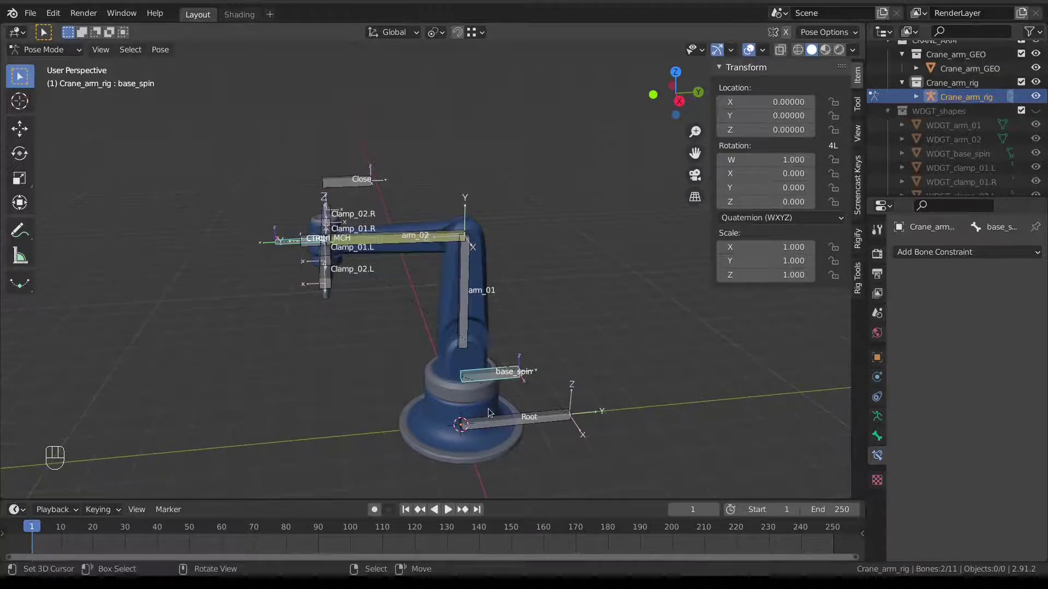
Add a Locked Track constraint on base_spin aimed at CTRL, tracking -Y with Z locked
{"action": "key", "text": "ctrl+shift+c"}
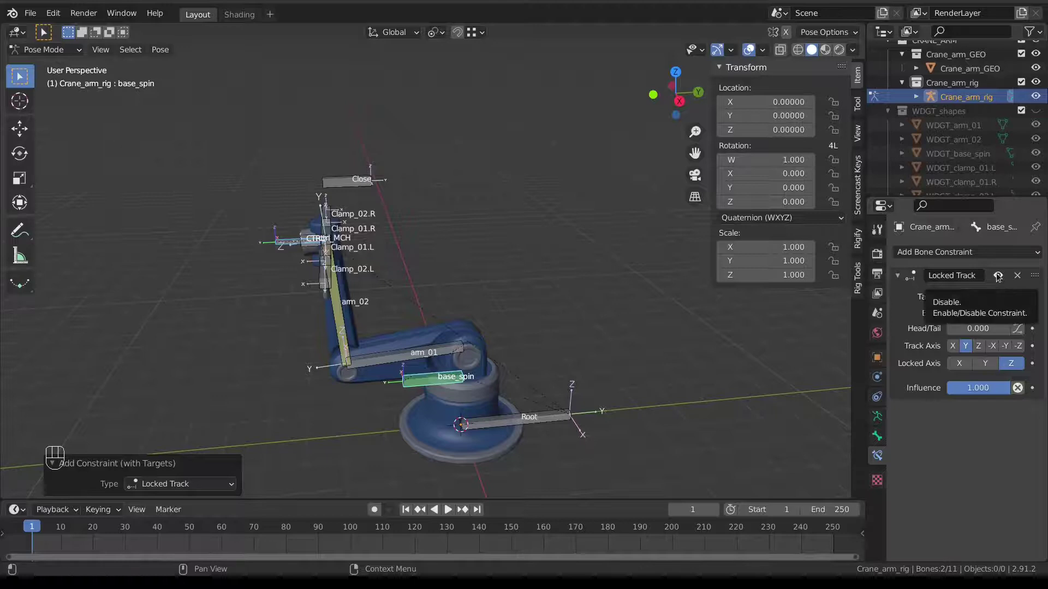
{"action": "left_click", "coordinate": [999, 278]}
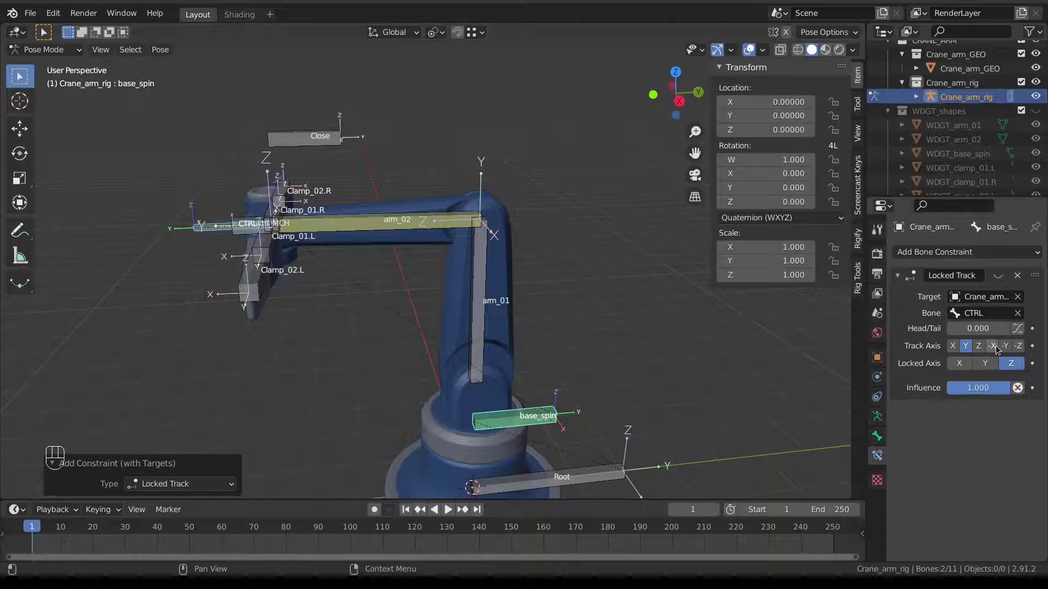
{"action": "left_click", "coordinate": [1014, 350]}
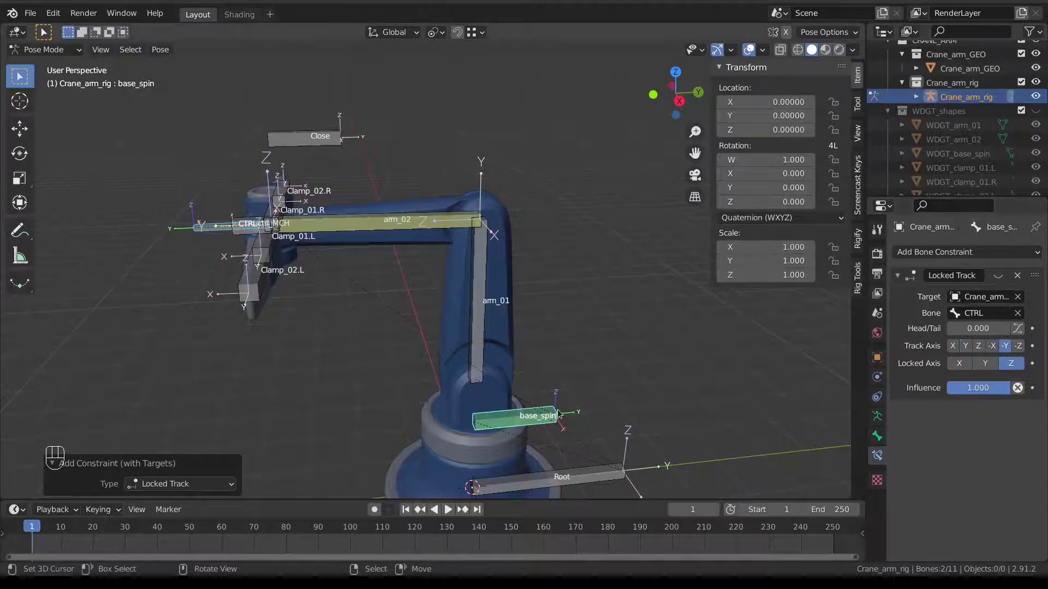
{"action": "left_click_drag", "start_coordinate": [575, 400], "coordinate": [585, 415]}
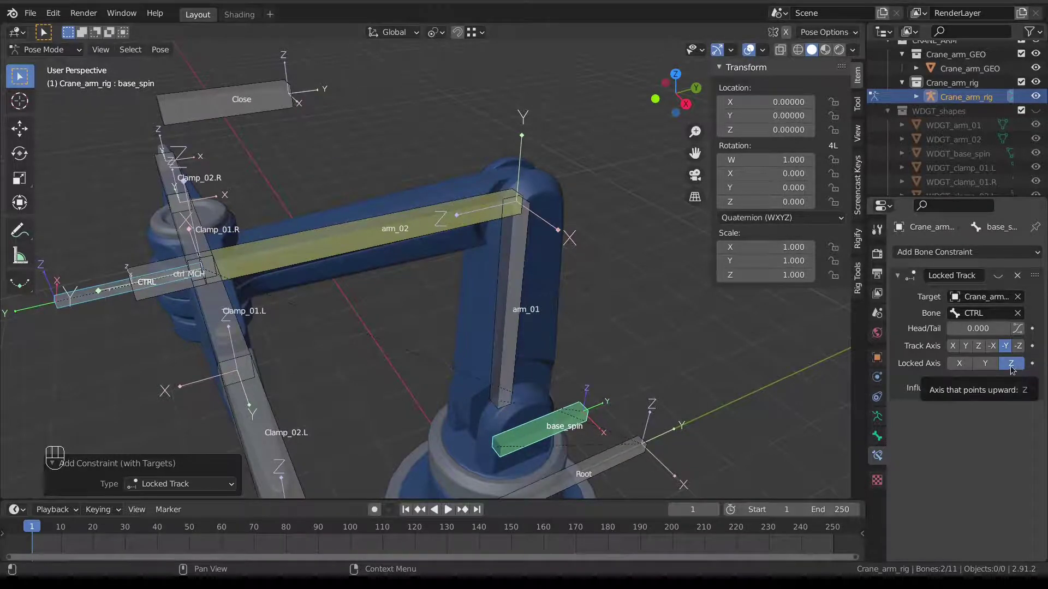
{"action": "left_click", "coordinate": [1005, 278]}
{"action": "left_click_drag", "start_coordinate": [241, 315], "coordinate": [269, 324]}
{"action": "right_click", "coordinate": [279, 293]}
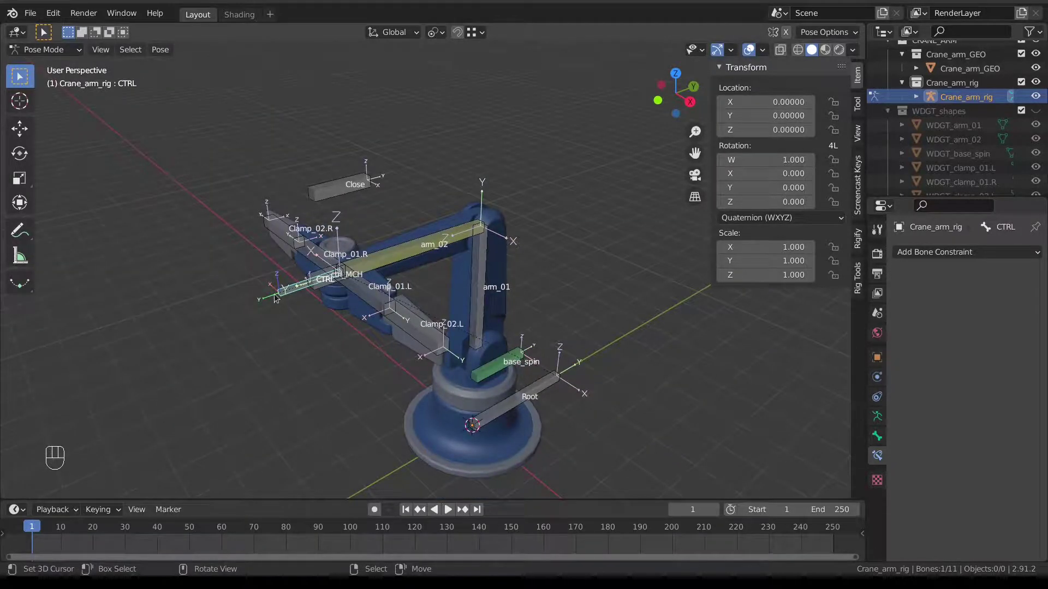
{"action": "key", "text": "g"}
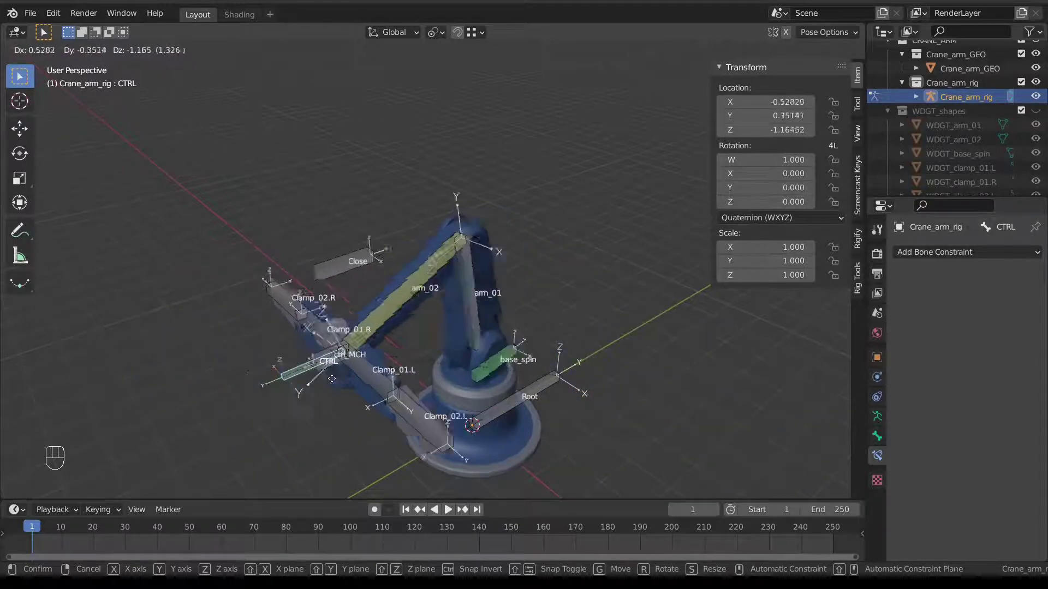
{"action": "middle_click", "coordinate": [394, 289]}
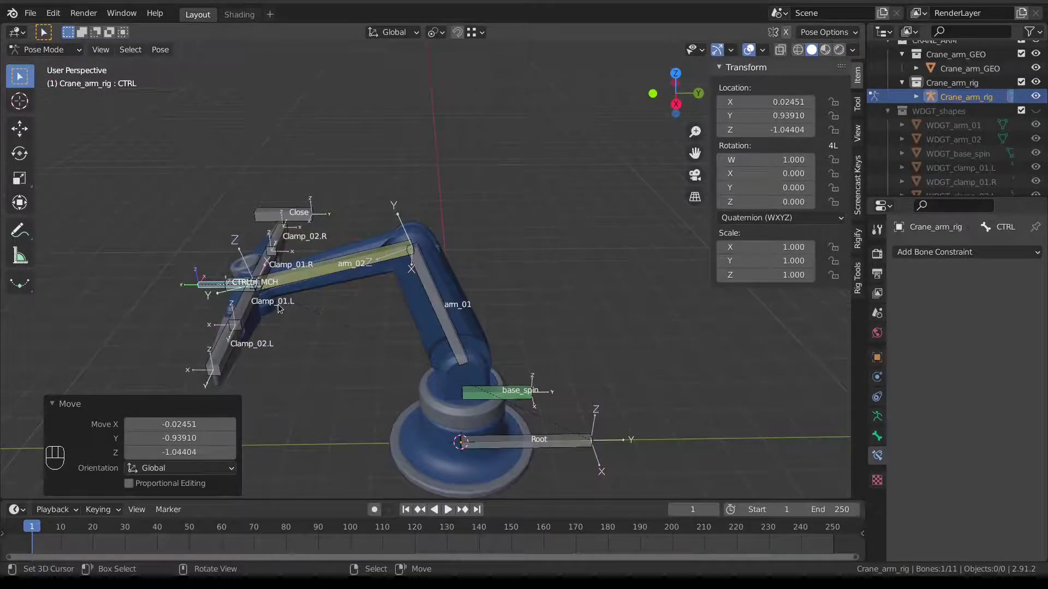
{"action": "key", "text": "alt+r"}
{"action": "key", "text": "alt+g"}
{"action": "right_click", "coordinate": [384, 179]}
{"action": "middle_click", "coordinate": [358, 180]}
{"action": "left_click_drag", "start_coordinate": [366, 186], "coordinate": [374, 216]}
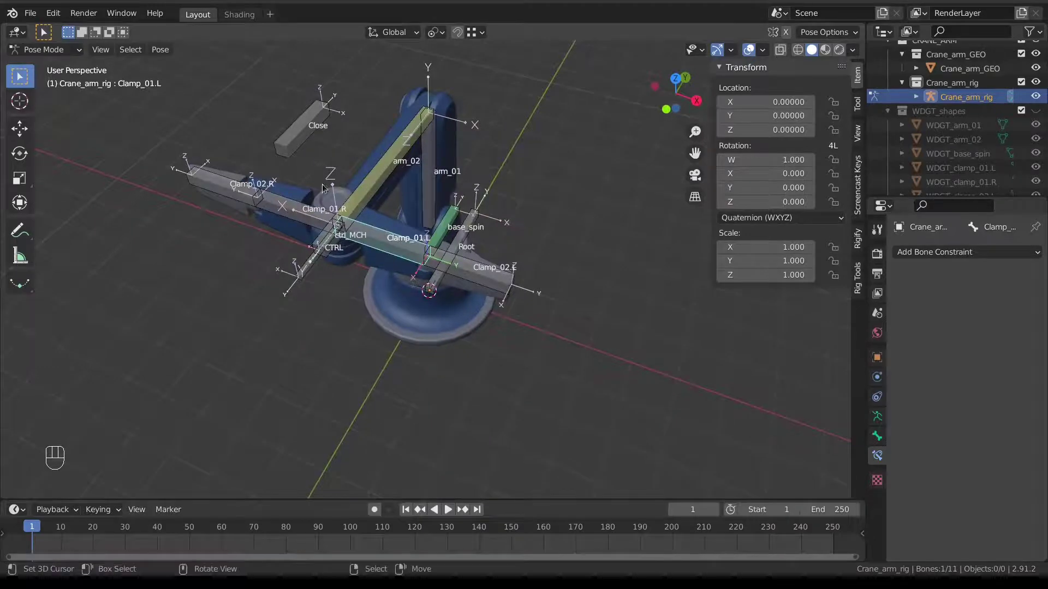
{"action": "right_click", "coordinate": [312, 134]}
{"action": "left_click_drag", "start_coordinate": [327, 145], "coordinate": [336, 121]}
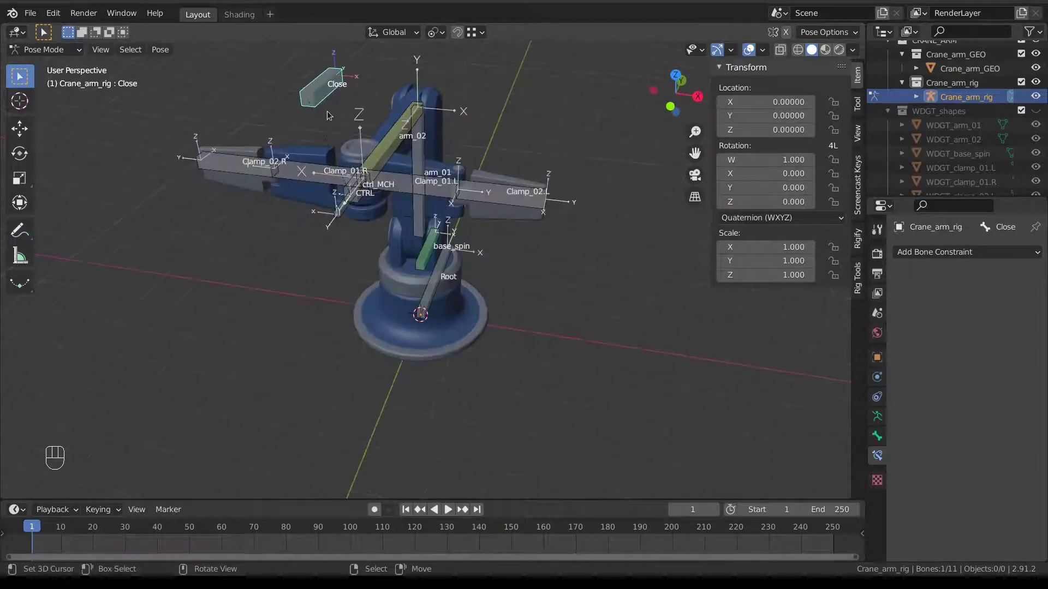
{"action": "key", "text": "KP_1"}
{"action": "left_click_drag", "start_coordinate": [391, 146], "coordinate": [368, 190]}
{"action": "key", "text": "g"}
{"action": "left_click_drag", "start_coordinate": [401, 202], "coordinate": [382, 258]}
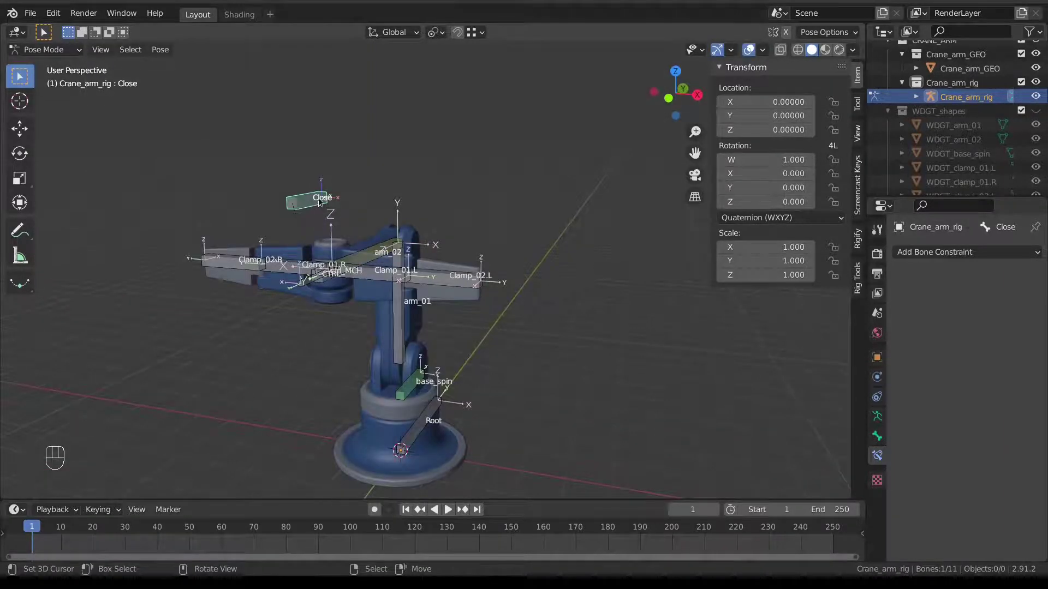
{"action": "left_click_drag", "start_coordinate": [376, 269], "coordinate": [472, 279]}
{"action": "left_click_drag", "start_coordinate": [468, 278], "coordinate": [278, 264]}
{"action": "right_click", "coordinate": [243, 264]}
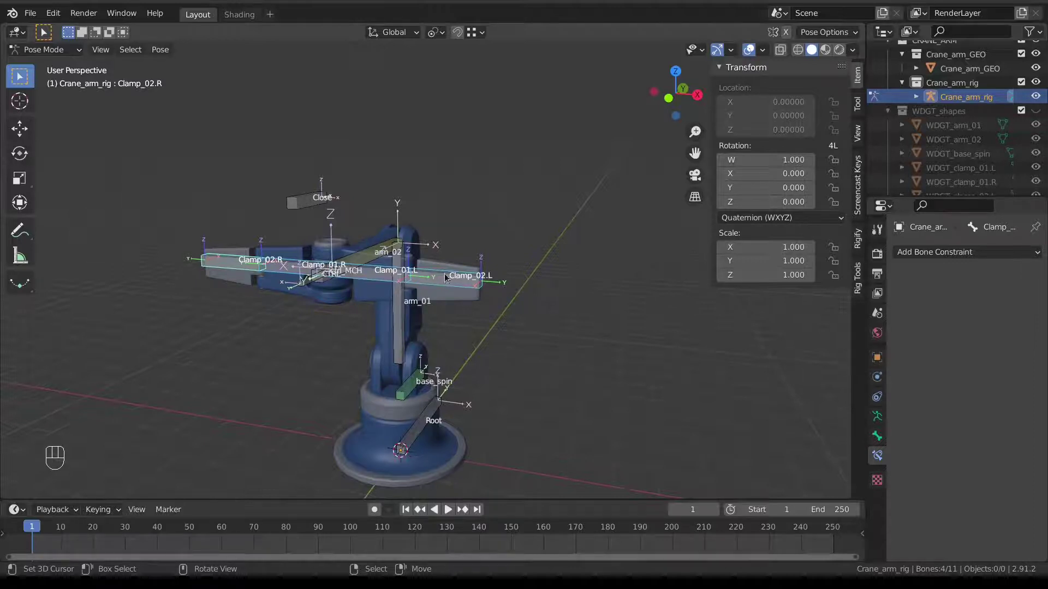
{"action": "right_click", "coordinate": [305, 205]}
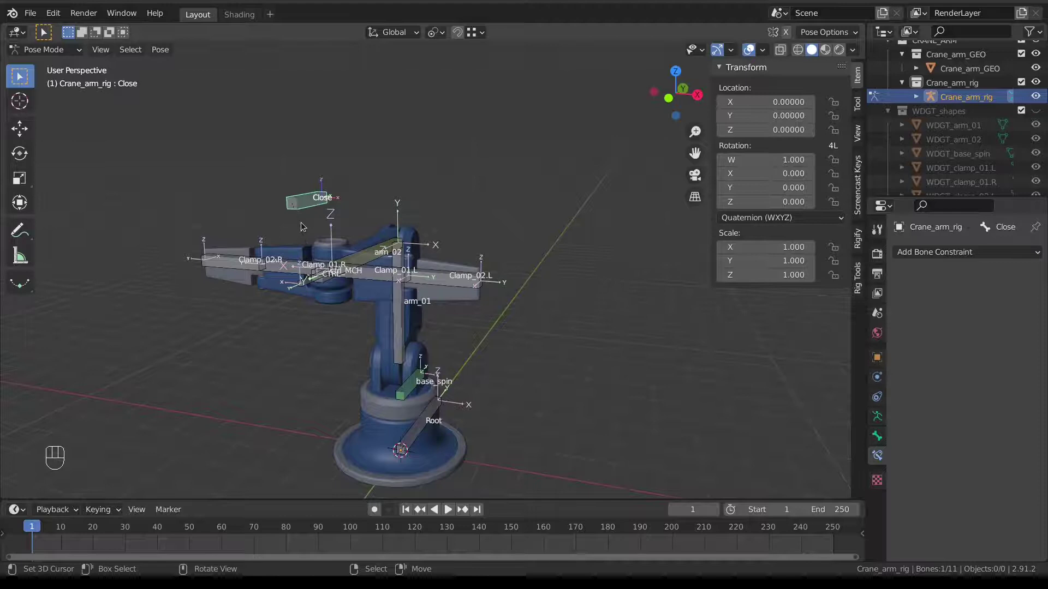
Enable Minimum X 0 and Maximum X 1.5 on Close's Limit Location and test the cap
{"action": "key", "text": "KP_1"}
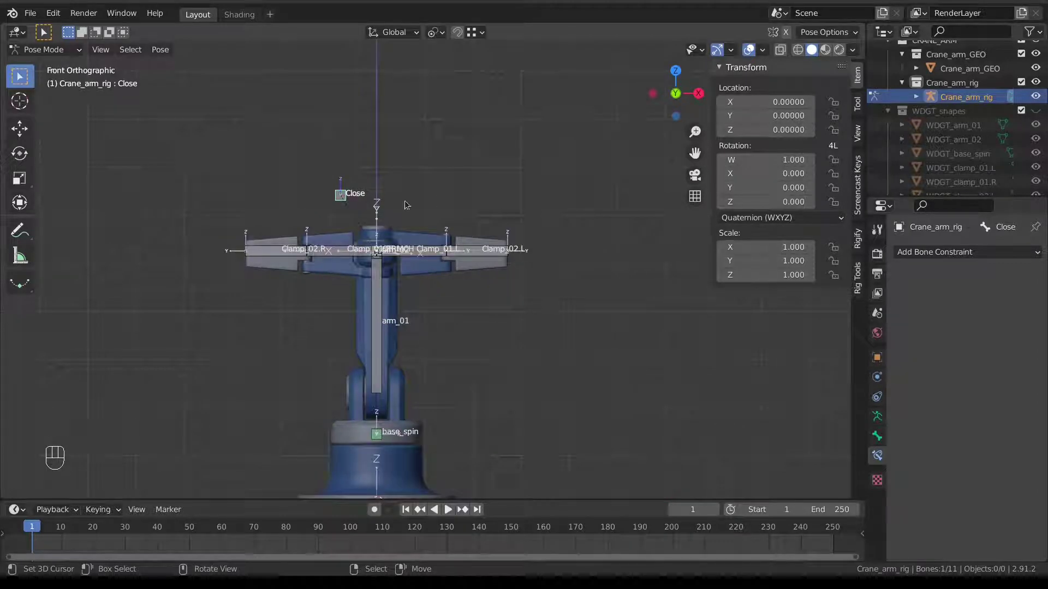
{"action": "left_click_drag", "start_coordinate": [940, 260], "coordinate": [829, 374]}
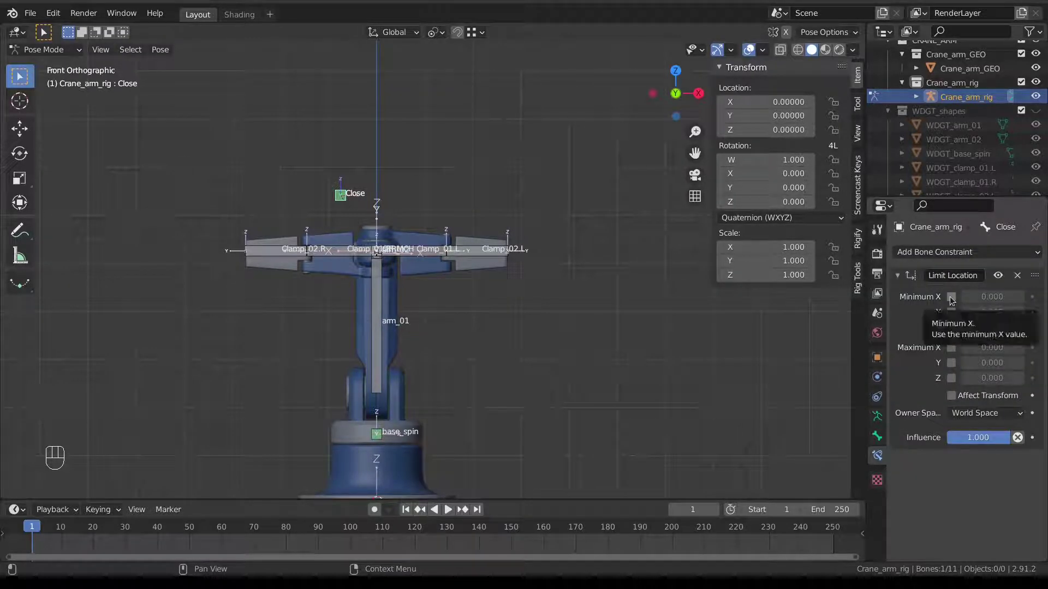
{"action": "left_click_drag", "start_coordinate": [376, 234], "coordinate": [369, 262]}
{"action": "left_click_drag", "start_coordinate": [988, 416], "coordinate": [990, 478]}
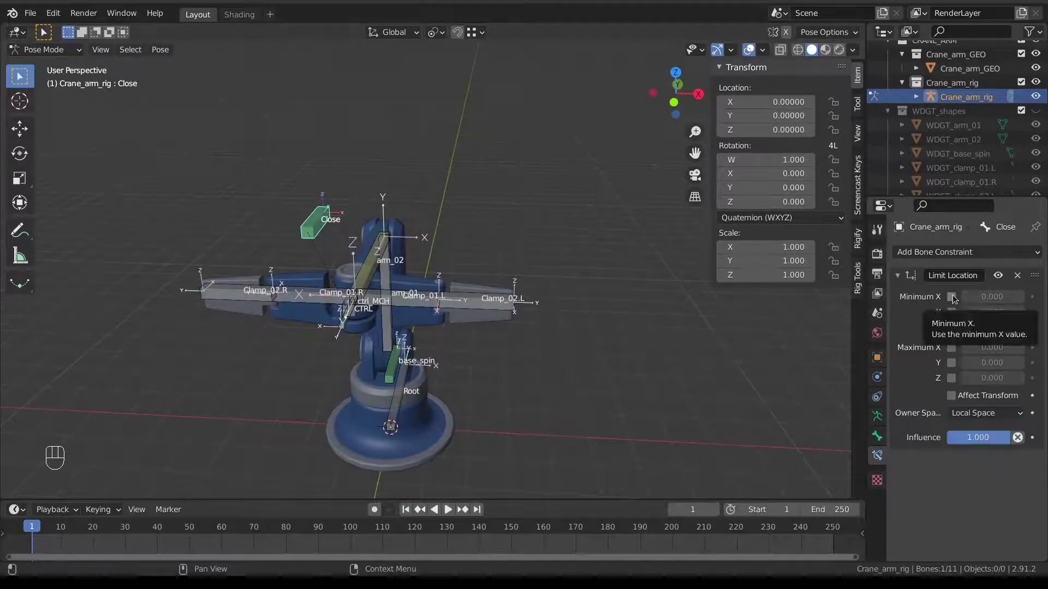
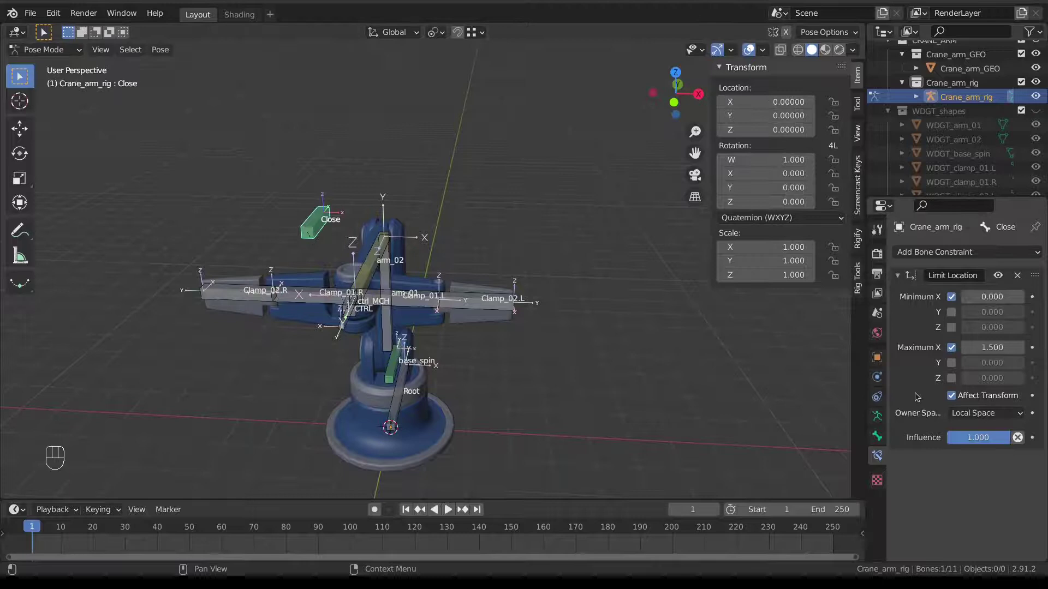
{"action": "key", "text": "g"}
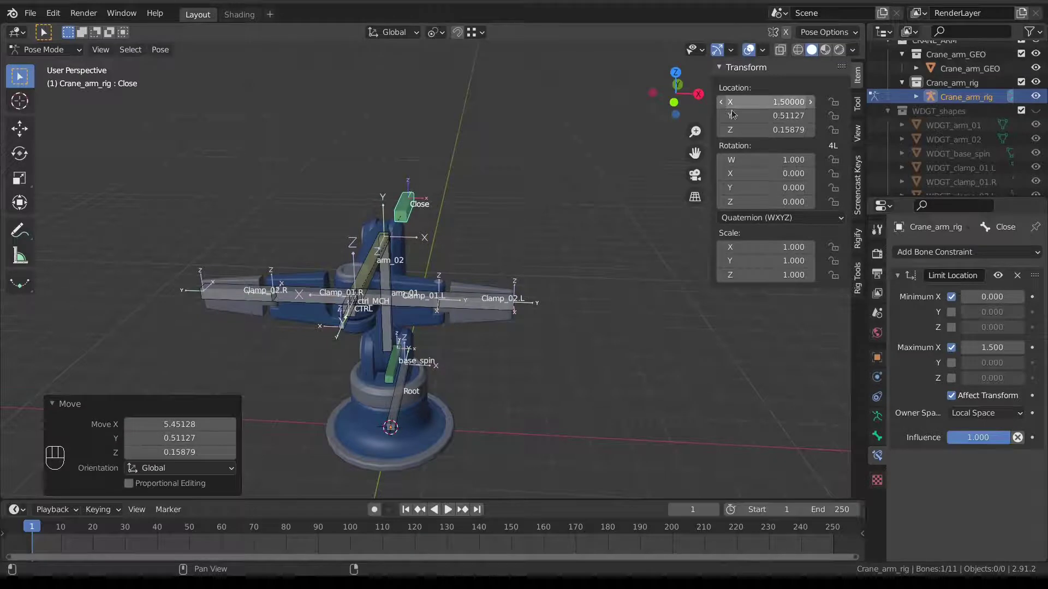
Lock Close's scale, rotation and Y/Z location and set rotation mode to XYZ Euler
{"action": "key", "text": "alt+g"}
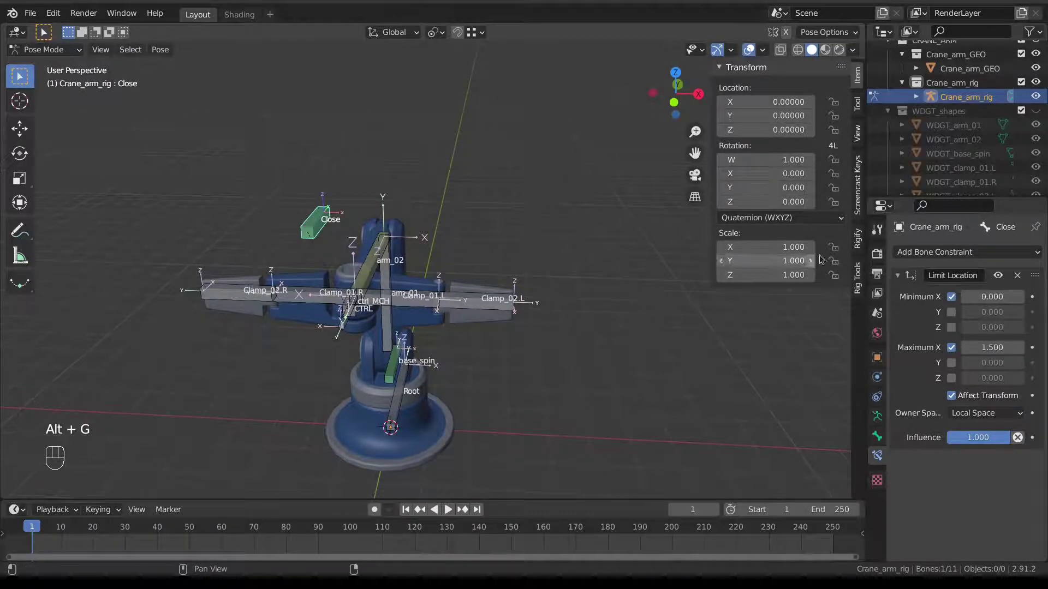
{"action": "left_click", "coordinate": [838, 279]}
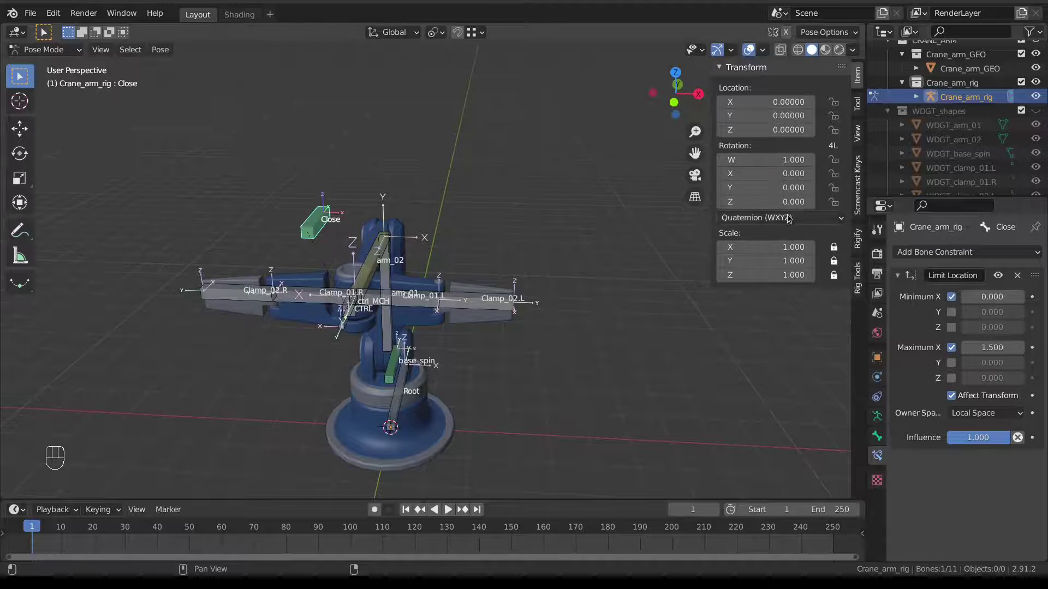
{"action": "left_click_drag", "start_coordinate": [790, 218], "coordinate": [788, 256]}
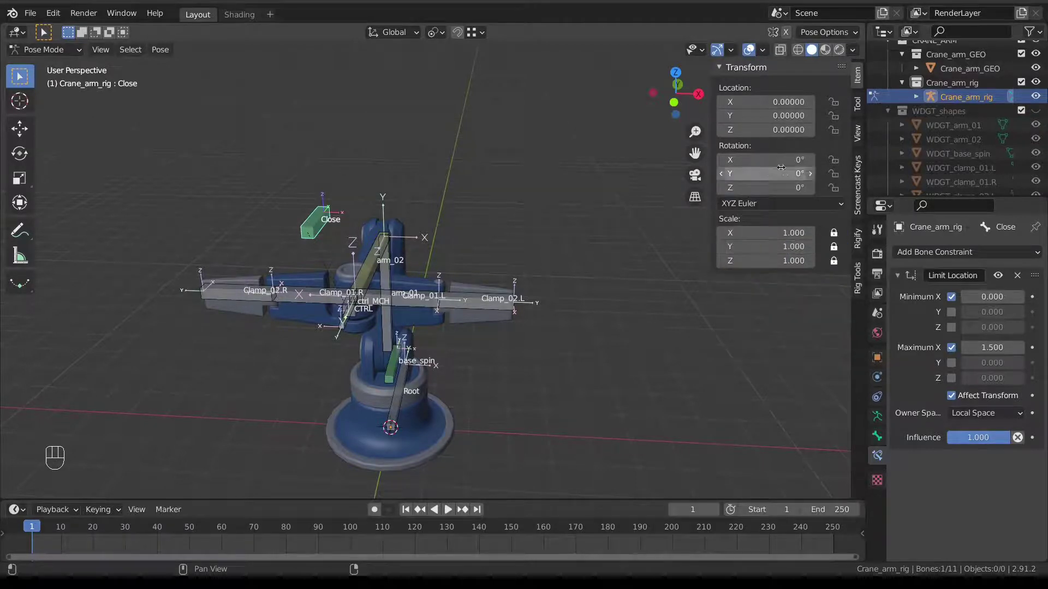
{"action": "left_click", "coordinate": [840, 171]}
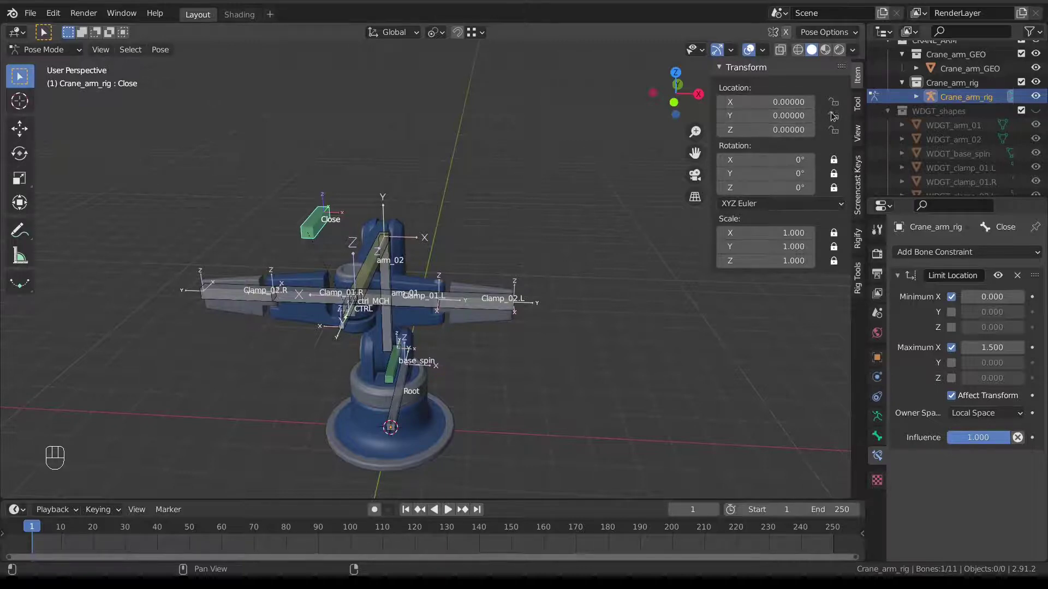
{"action": "left_click", "coordinate": [839, 125]}
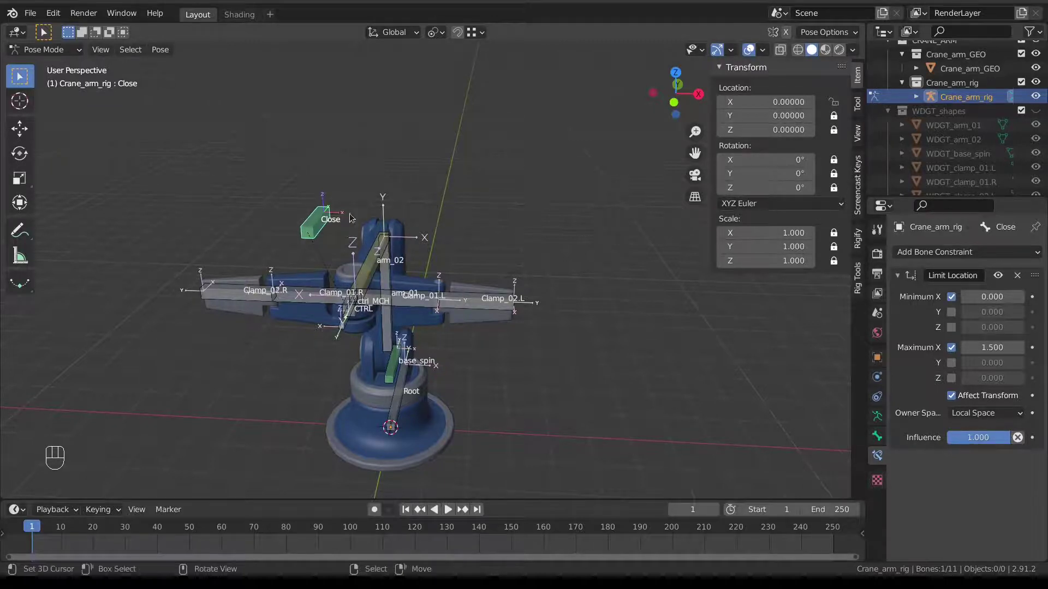
Test that Close only slides along X, then look over the clamp bones and reselect Close
{"action": "left_click_drag", "start_coordinate": [337, 217], "coordinate": [315, 220]}
{"action": "key", "text": "g"}
{"action": "right_click", "coordinate": [321, 214]}
{"action": "key", "text": "g"}
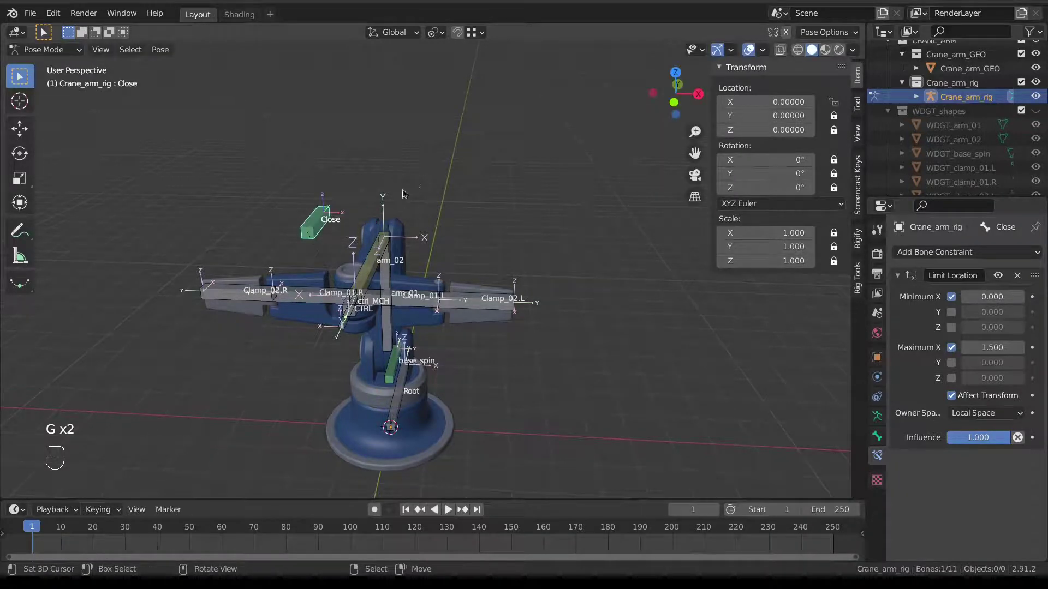
{"action": "key", "text": "KP_1"}
{"action": "key", "text": "g"}
{"action": "left_click_drag", "start_coordinate": [450, 246], "coordinate": [429, 264]}
{"action": "left_click_drag", "start_coordinate": [439, 285], "coordinate": [378, 318]}
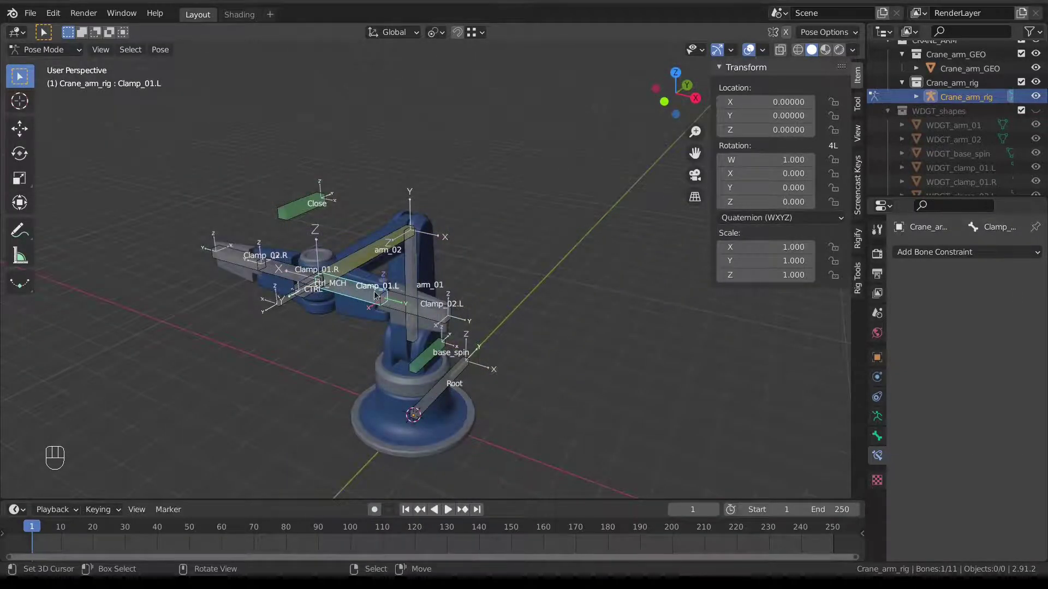
{"action": "right_click", "coordinate": [410, 303]}
{"action": "right_click", "coordinate": [364, 293]}
{"action": "right_click", "coordinate": [299, 217]}
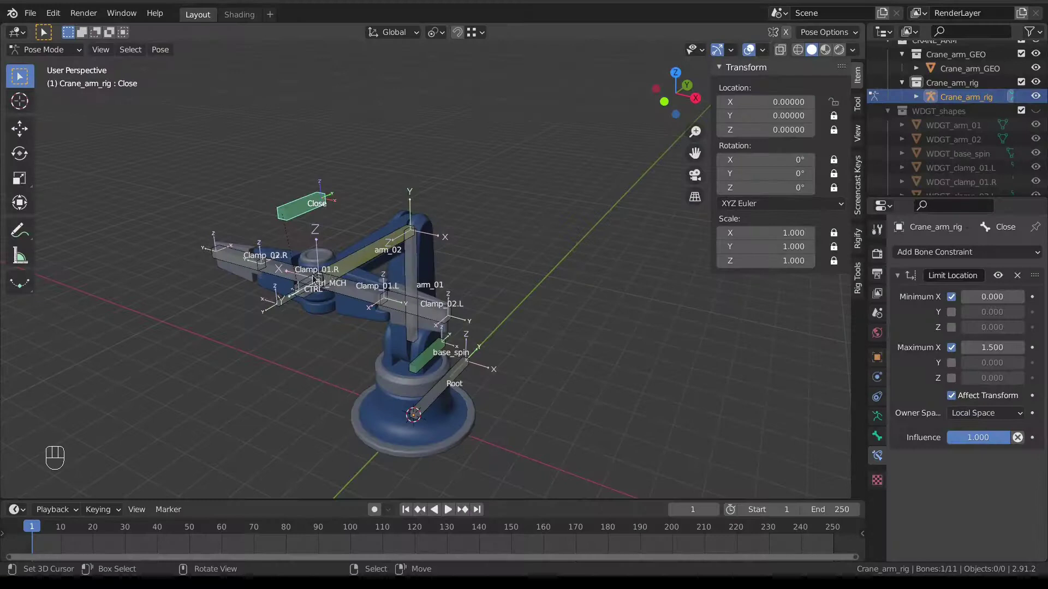
Select all four Clamp bones and nudge them to test
{"action": "right_click", "coordinate": [357, 287]}
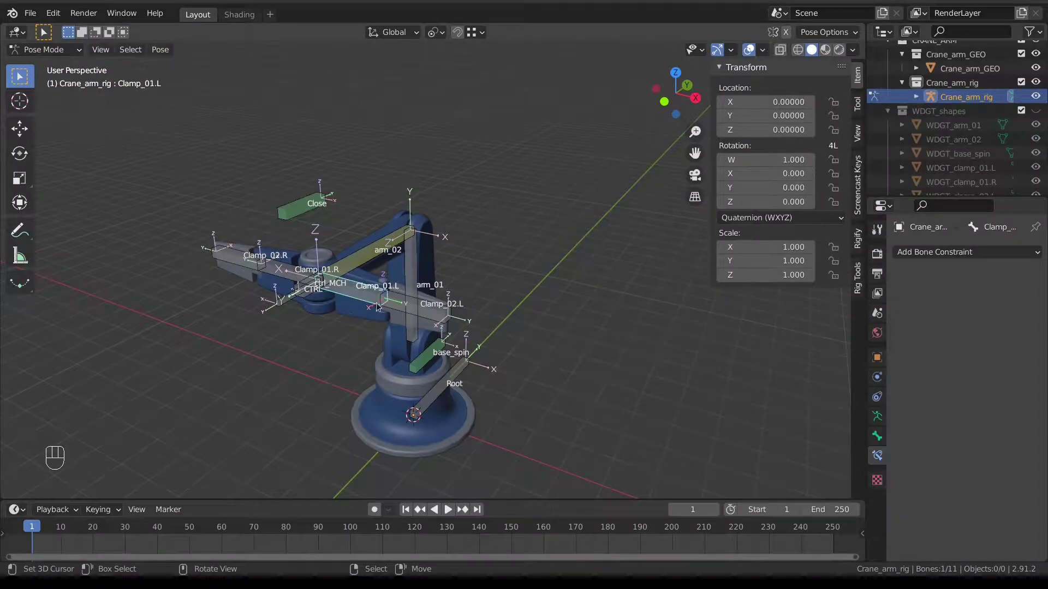
{"action": "left_click_drag", "start_coordinate": [411, 309], "coordinate": [469, 294]}
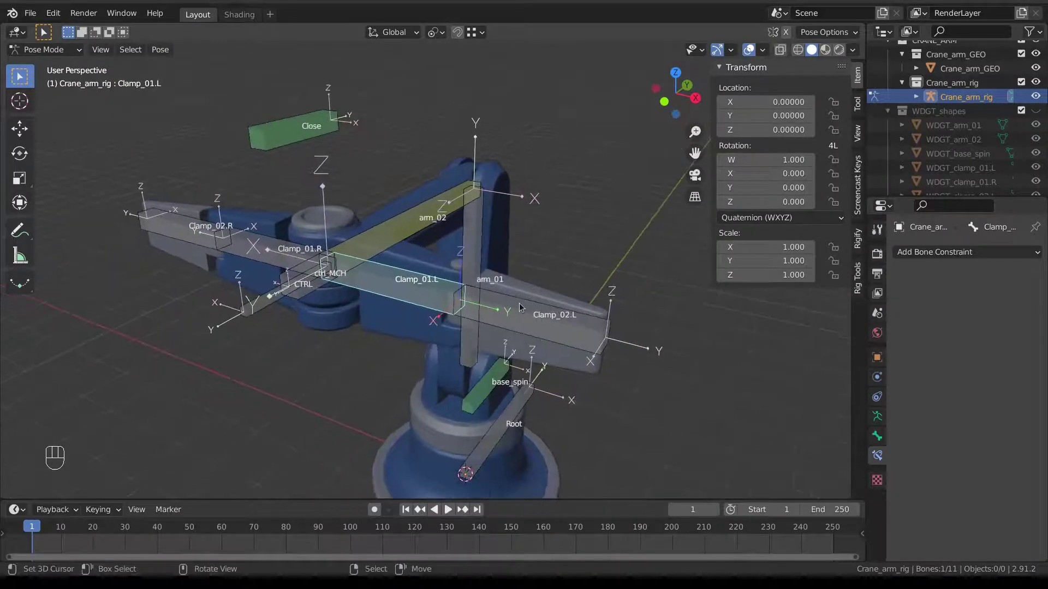
{"action": "right_click", "coordinate": [523, 306]}
{"action": "right_click", "coordinate": [259, 242]}
{"action": "right_click", "coordinate": [186, 226]}
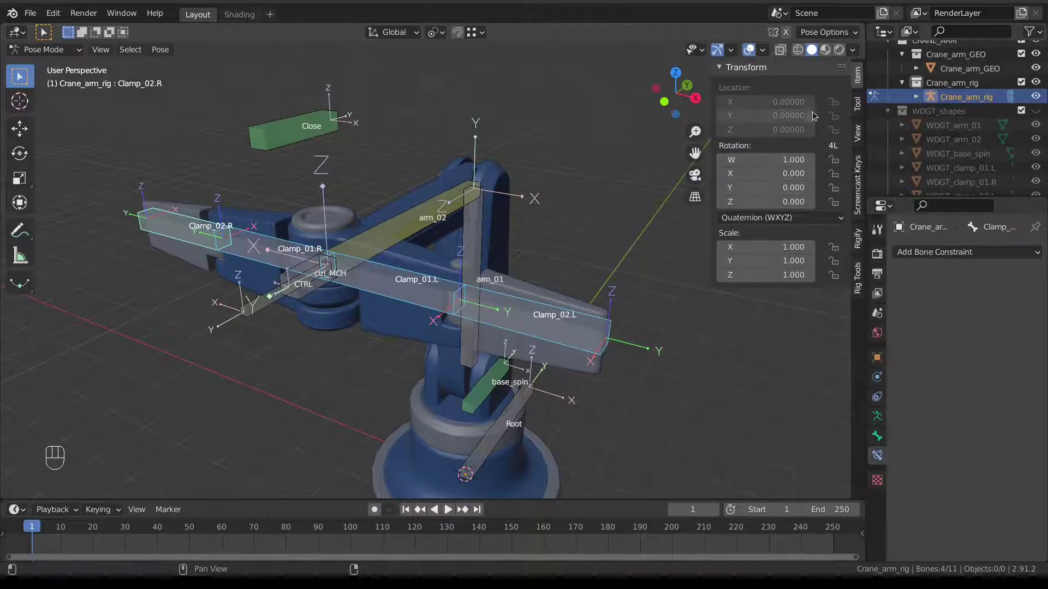
{"action": "key", "text": "g"}
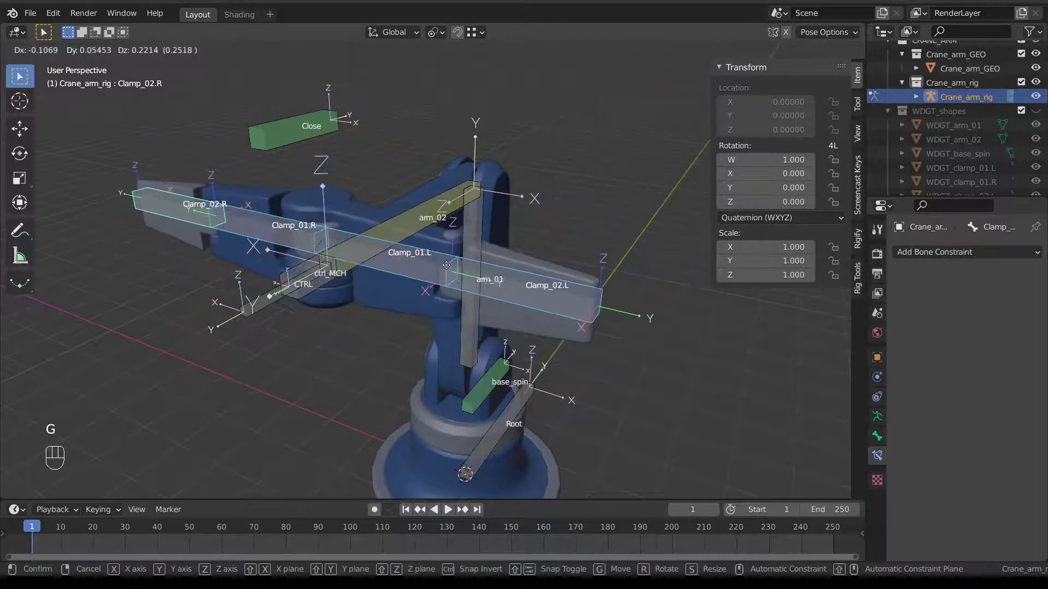
Lock location and scale on all clamp bones and set their rotation to XYZ Euler
{"action": "left_click_drag", "start_coordinate": [840, 105], "coordinate": [843, 136]}
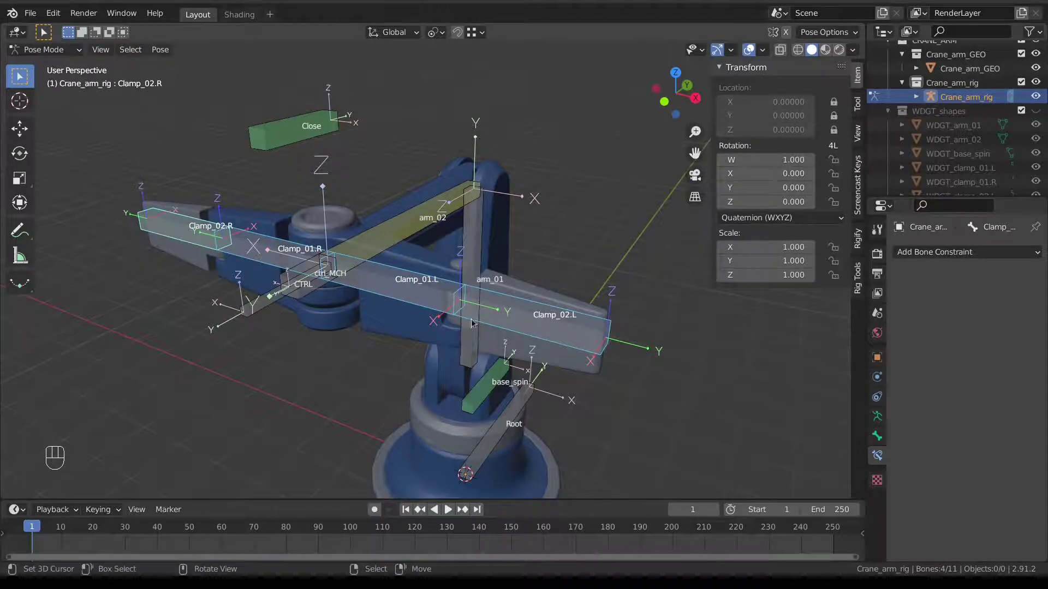
{"action": "left_click_drag", "start_coordinate": [836, 247], "coordinate": [825, 289]}
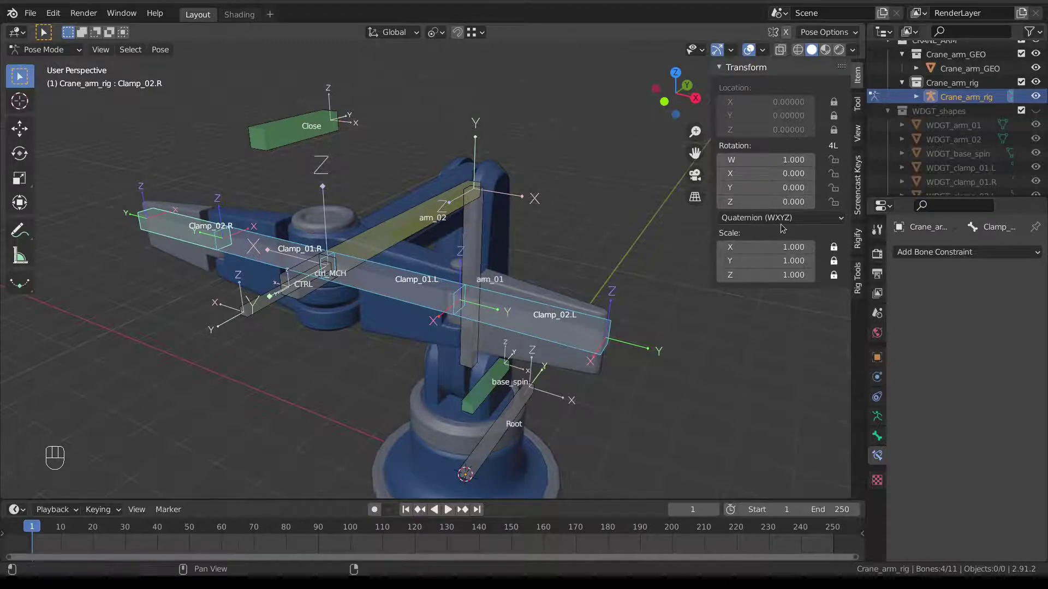
{"action": "left_click_drag", "start_coordinate": [784, 224], "coordinate": [774, 256]}
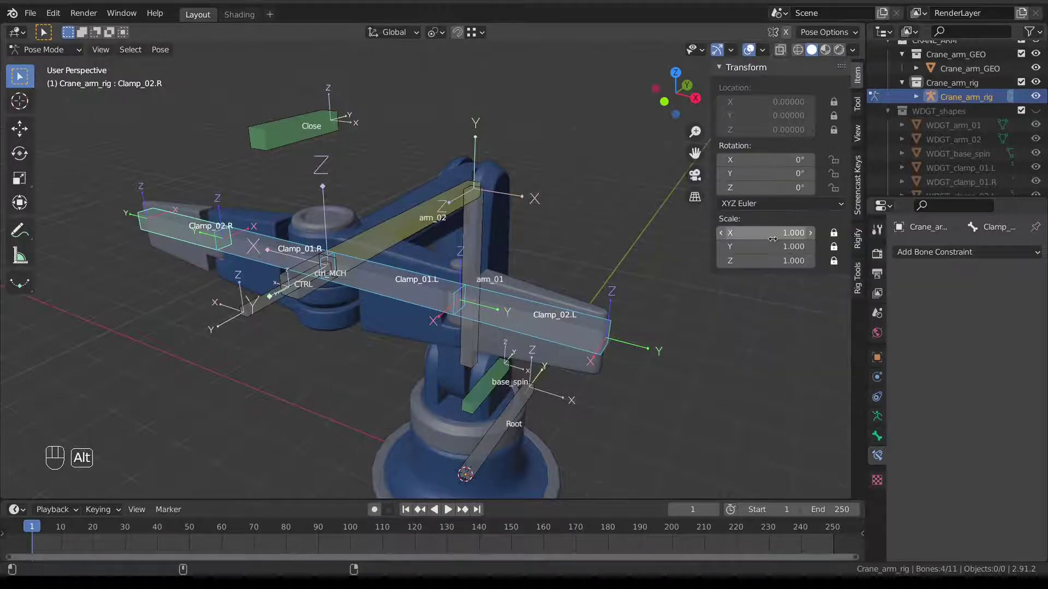
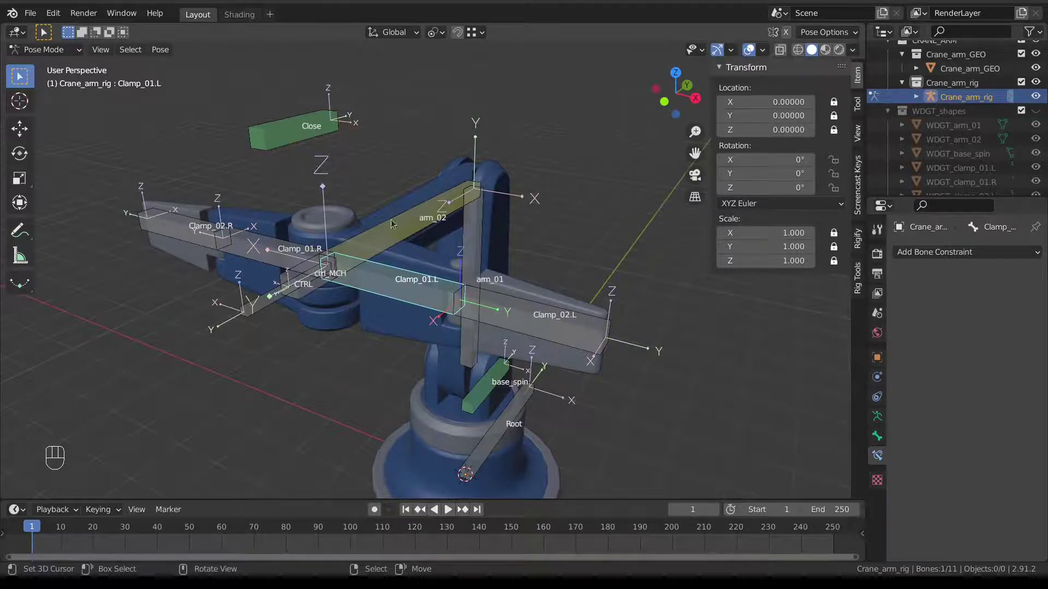
In Edit Mode recalculate roll on Clamp_02.R and set Clamp_01.L's roll to -90°
{"action": "middle_click", "coordinate": [473, 259]}
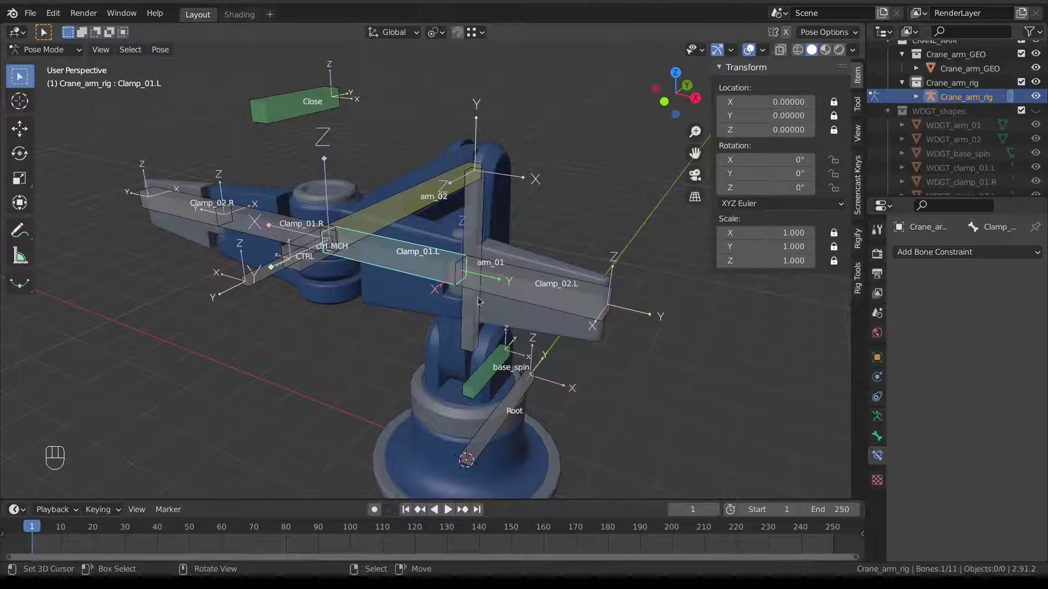
{"action": "key", "text": "Tab"}
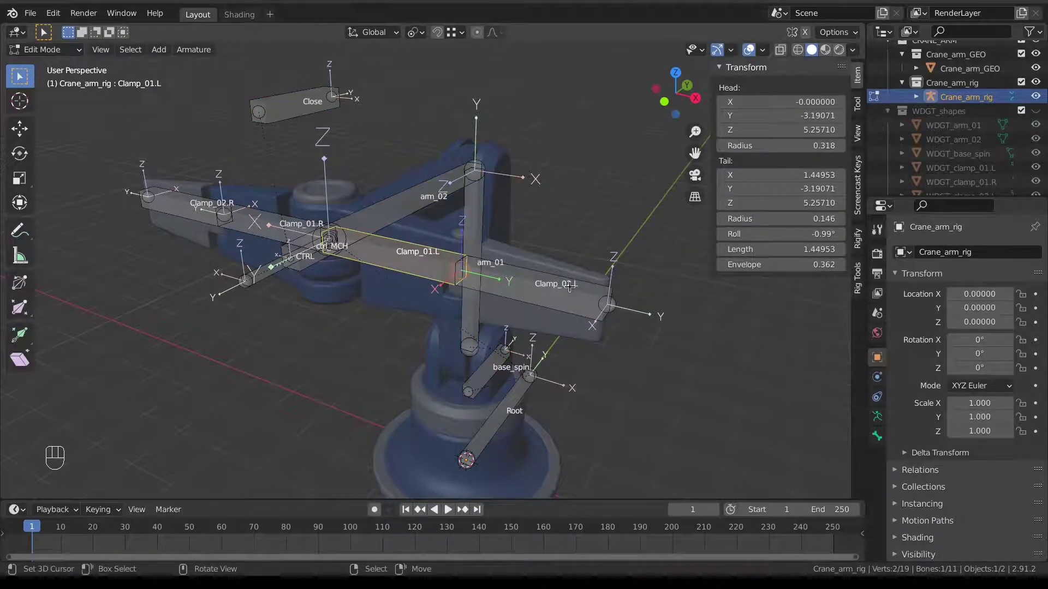
{"action": "right_click", "coordinate": [570, 279]}
{"action": "left_click_drag", "start_coordinate": [267, 218], "coordinate": [194, 202]}
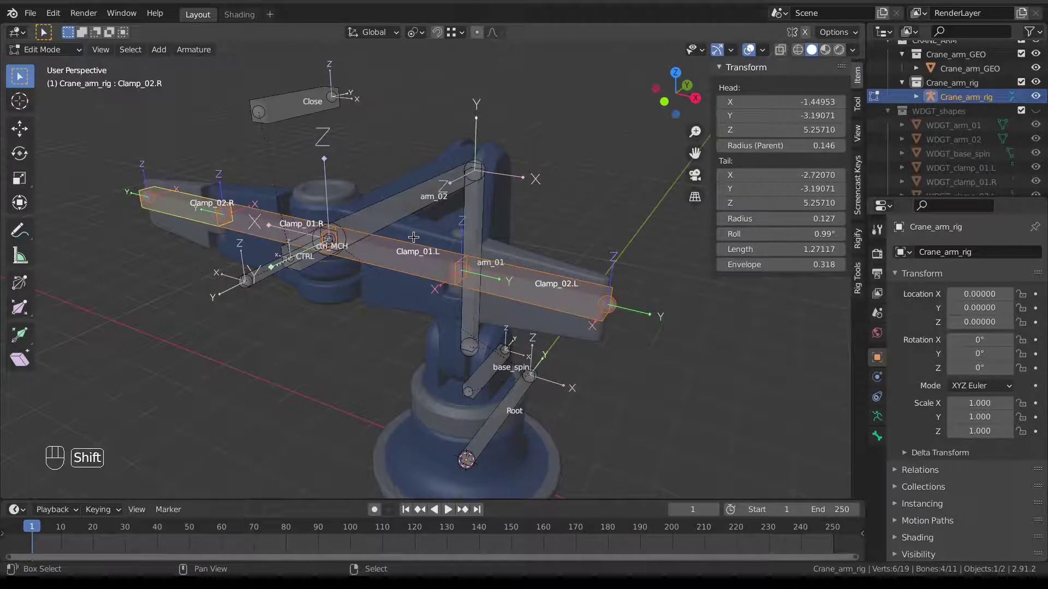
{"action": "key", "text": "shift+n"}
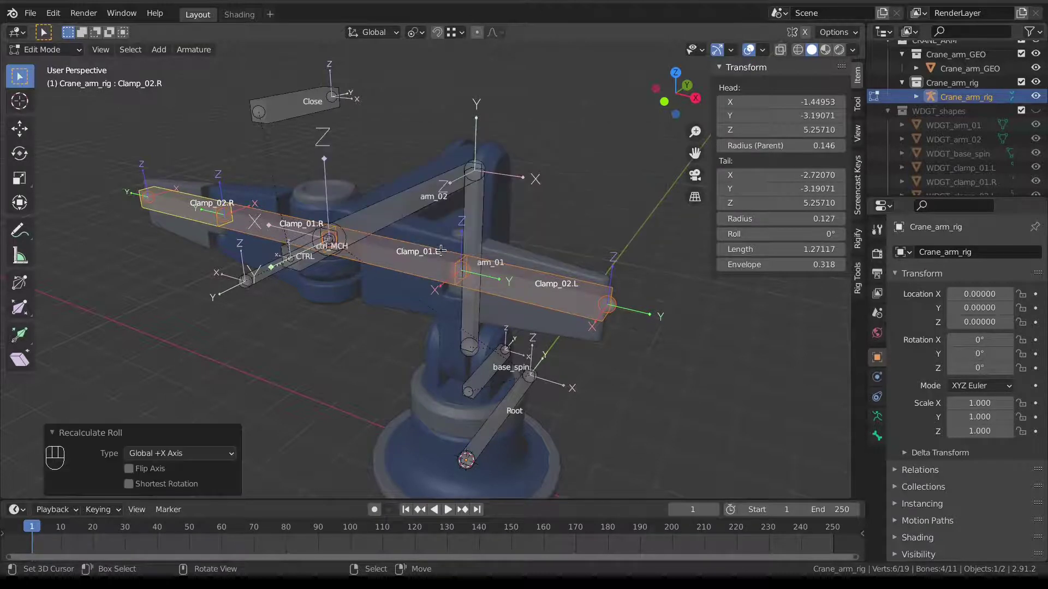
{"action": "right_click", "coordinate": [409, 249]}
{"action": "key", "text": "shift+n"}
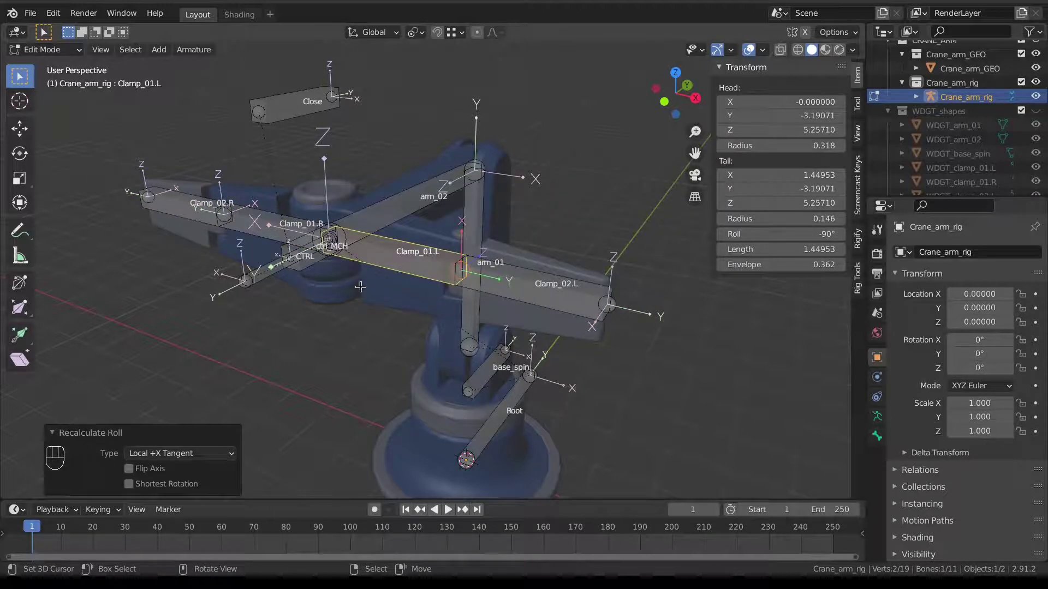
{"action": "key", "text": "ctrl+z"}
Set Clamp_02.R's roll to 90° and head back toward Pose Mode
{"action": "right_click", "coordinate": [504, 262]}
{"action": "right_click", "coordinate": [269, 212]}
{"action": "right_click", "coordinate": [216, 195]}
{"action": "key", "text": "shift+n"}
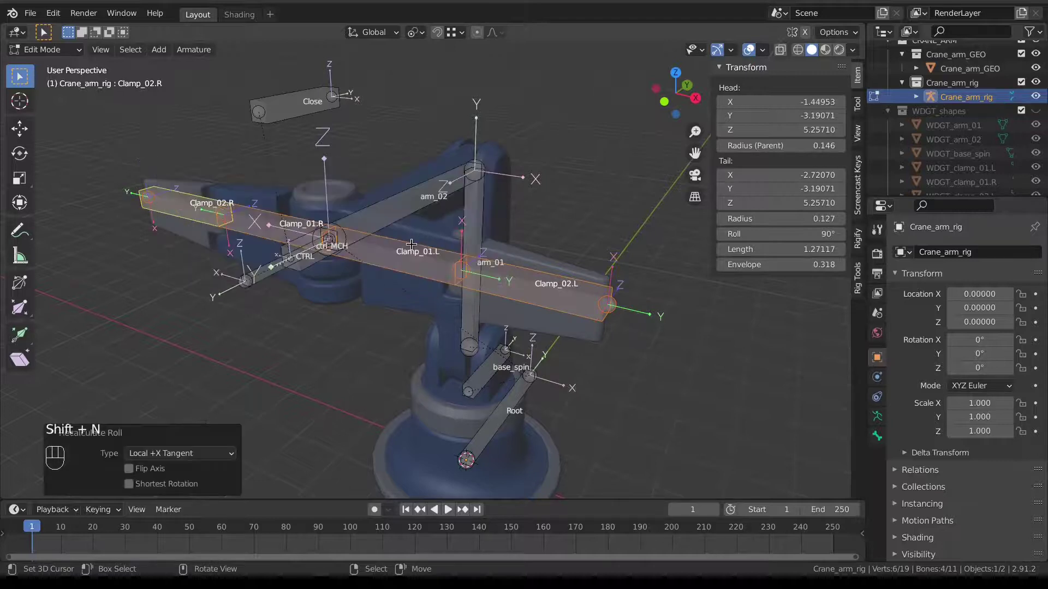
{"action": "left_click_drag", "start_coordinate": [412, 241], "coordinate": [432, 246]}
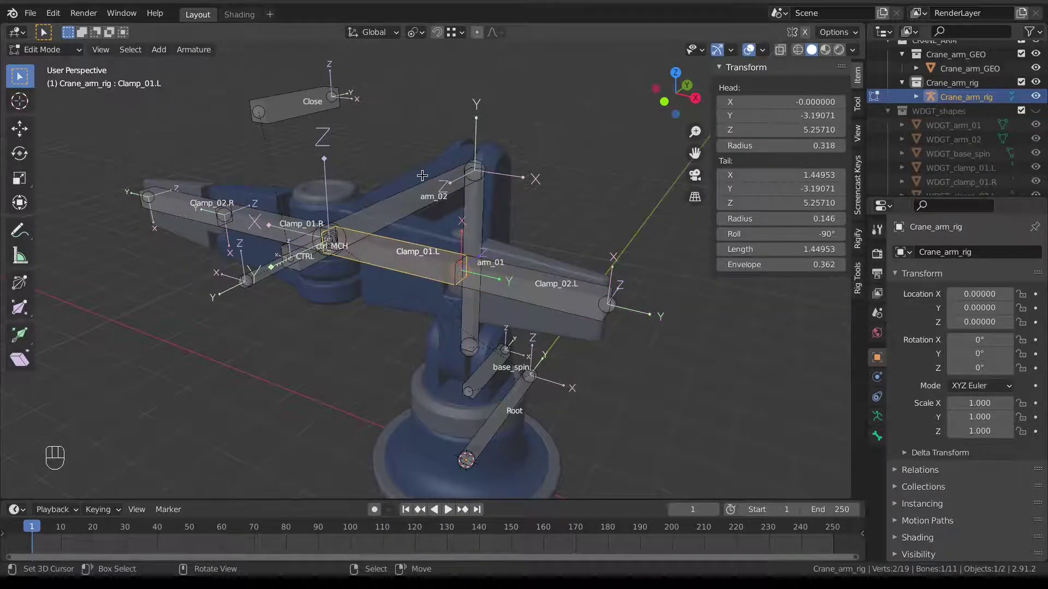
{"action": "key", "text": "Tab"}
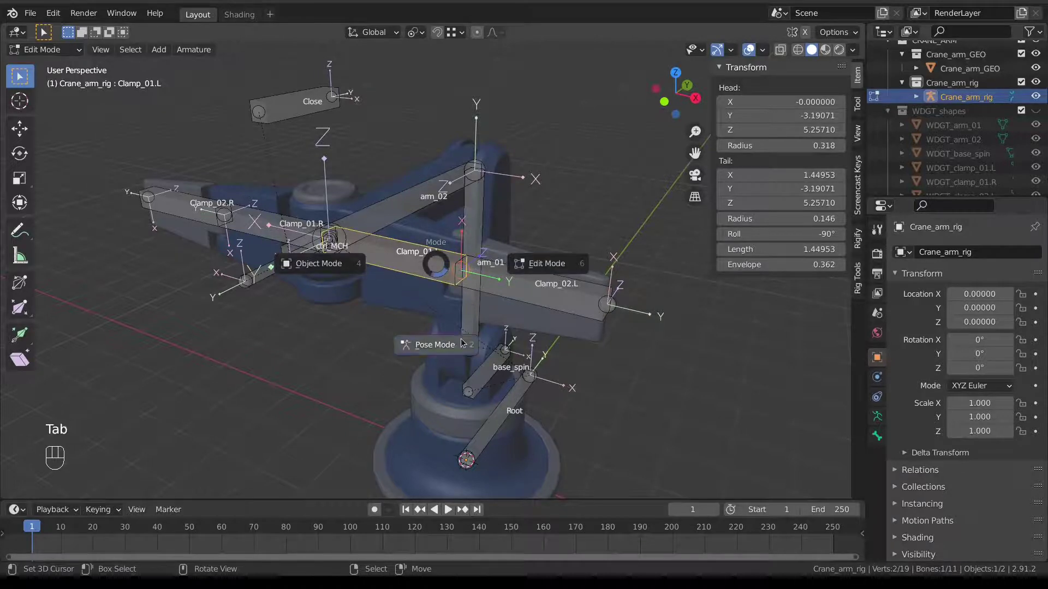
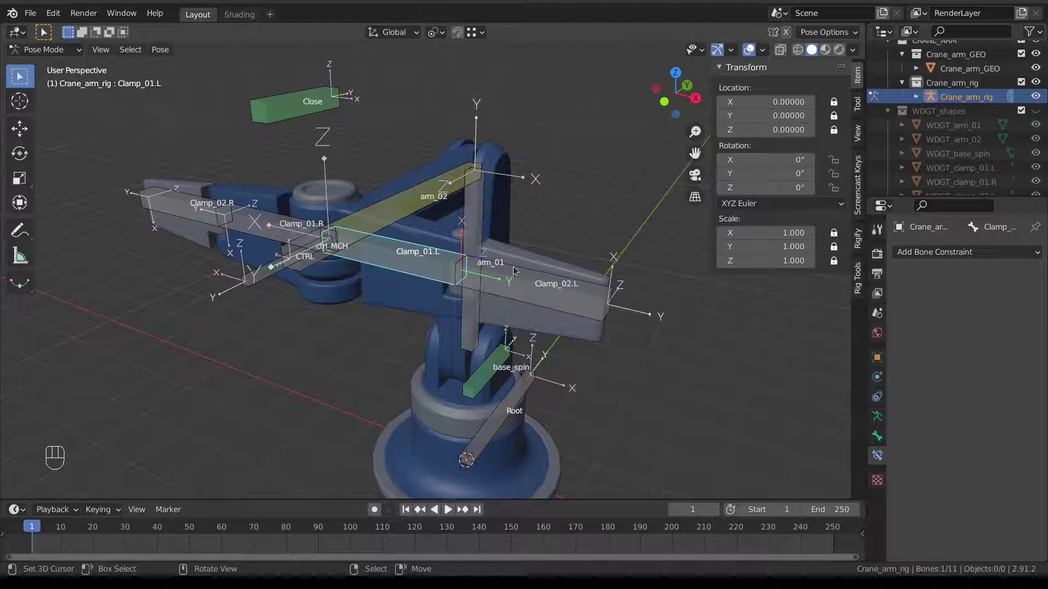
Recalculate roll so Clamp_02.L sits at 90° and Clamp_02.R at -90°, then return to Pose Mode
{"action": "key", "text": "Tab"}
{"action": "right_click", "coordinate": [514, 270]}
{"action": "key", "text": "Tab"}
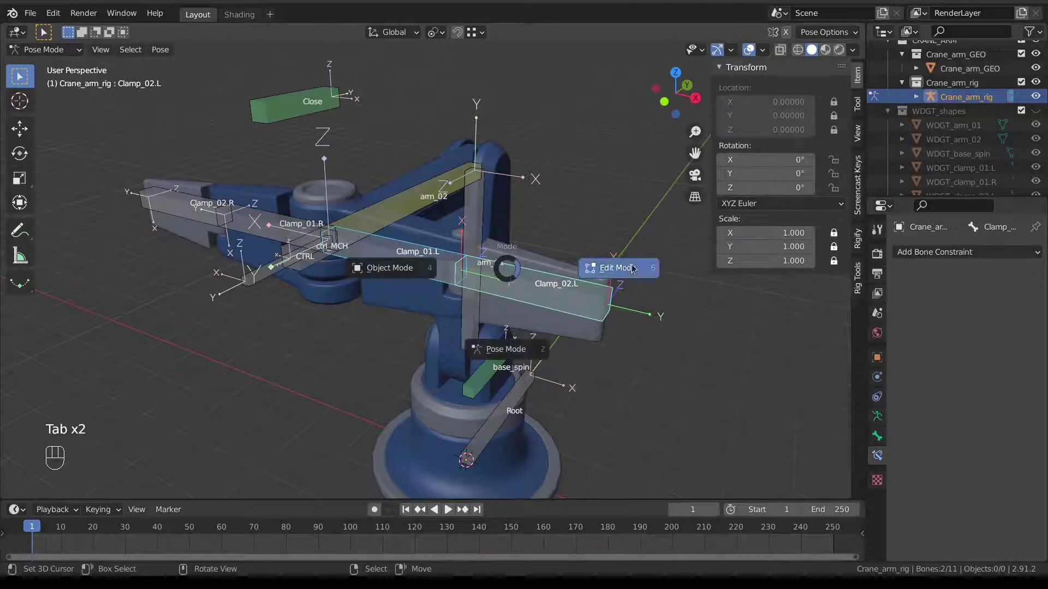
{"action": "key", "text": "shift+n"}
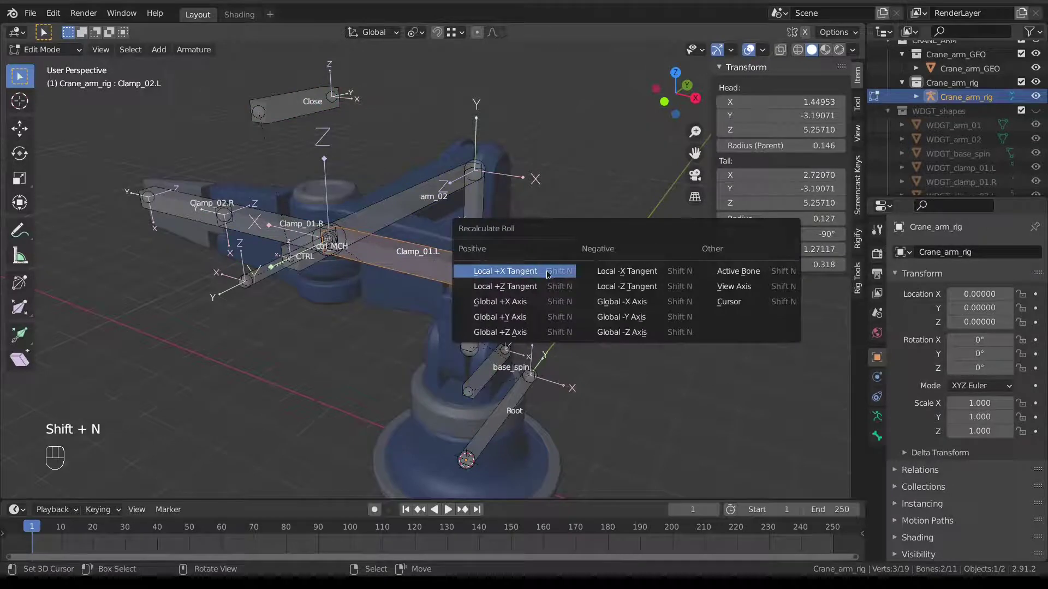
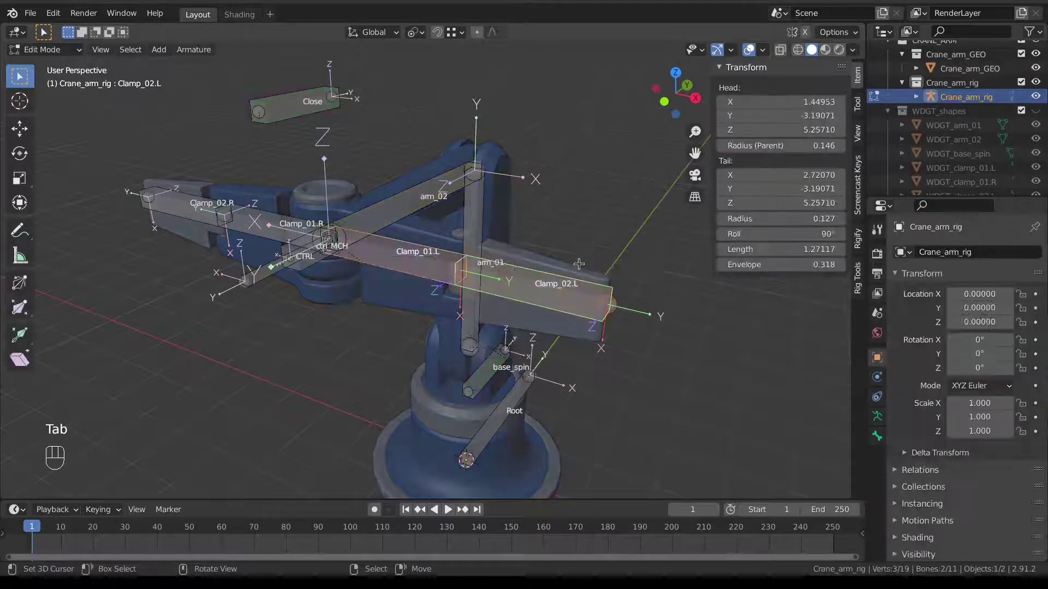
{"action": "key", "text": "w"}
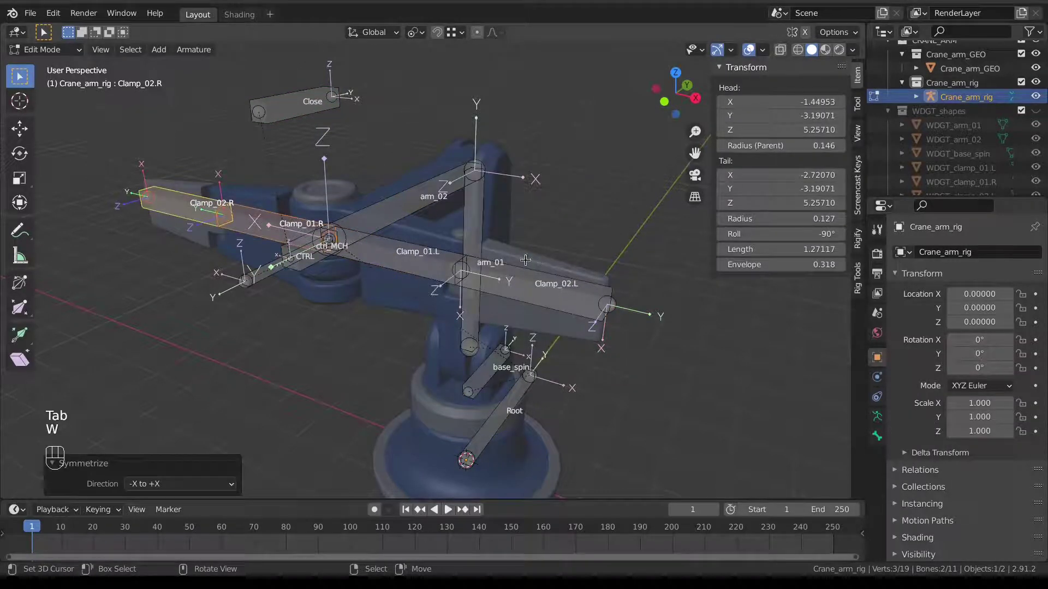
{"action": "key", "text": "Tab"}
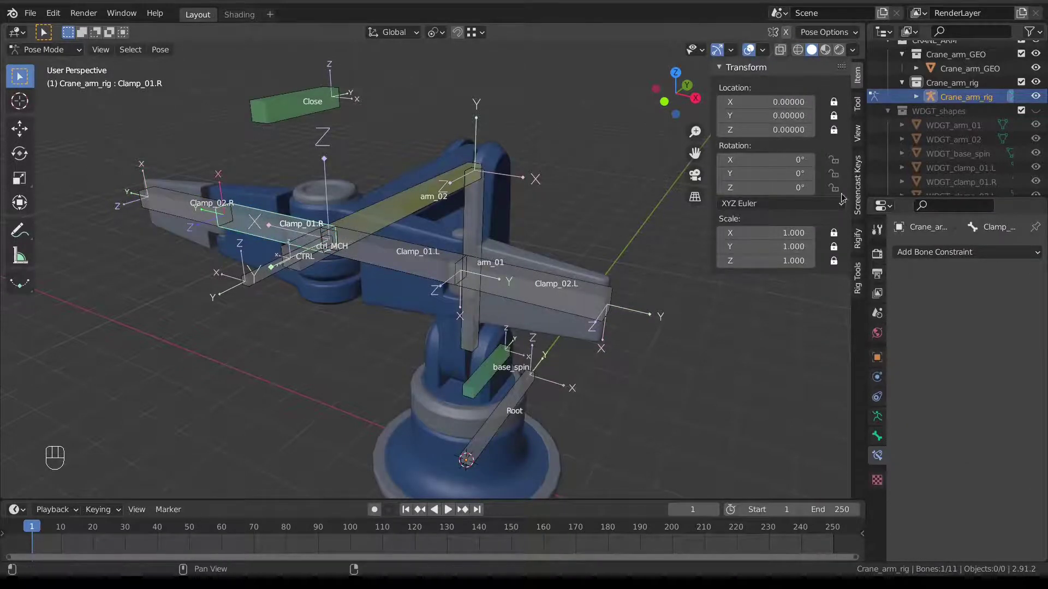
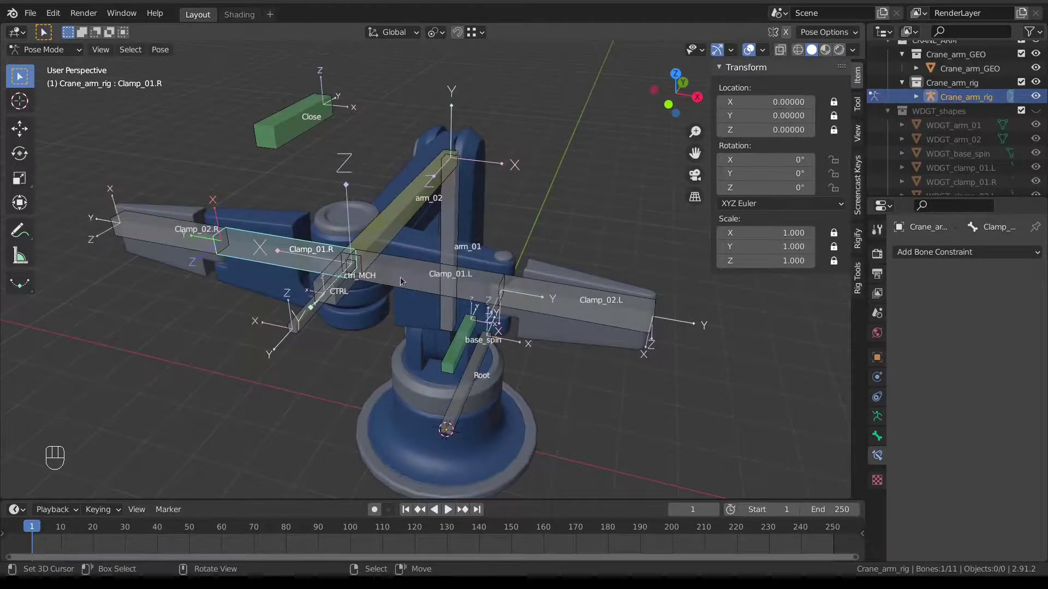
Shift-select the four clamp bones and lock their Y and Z rotation, leaving X free
{"action": "left_click_drag", "start_coordinate": [378, 262], "coordinate": [359, 270]}
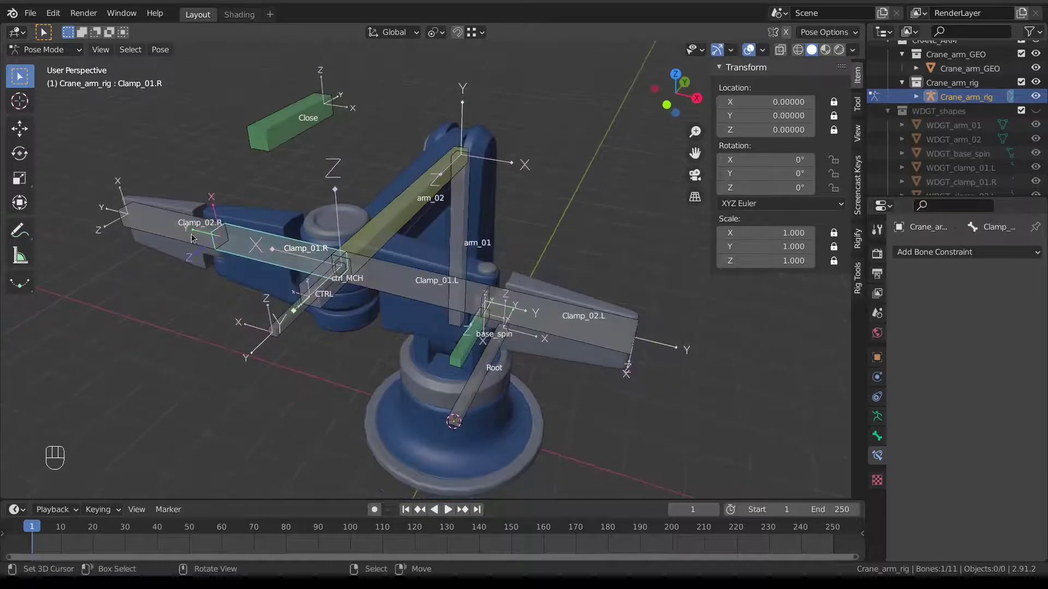
{"action": "right_click", "coordinate": [182, 222]}
{"action": "right_click", "coordinate": [249, 239]}
{"action": "right_click", "coordinate": [389, 275]}
{"action": "right_click", "coordinate": [555, 305]}
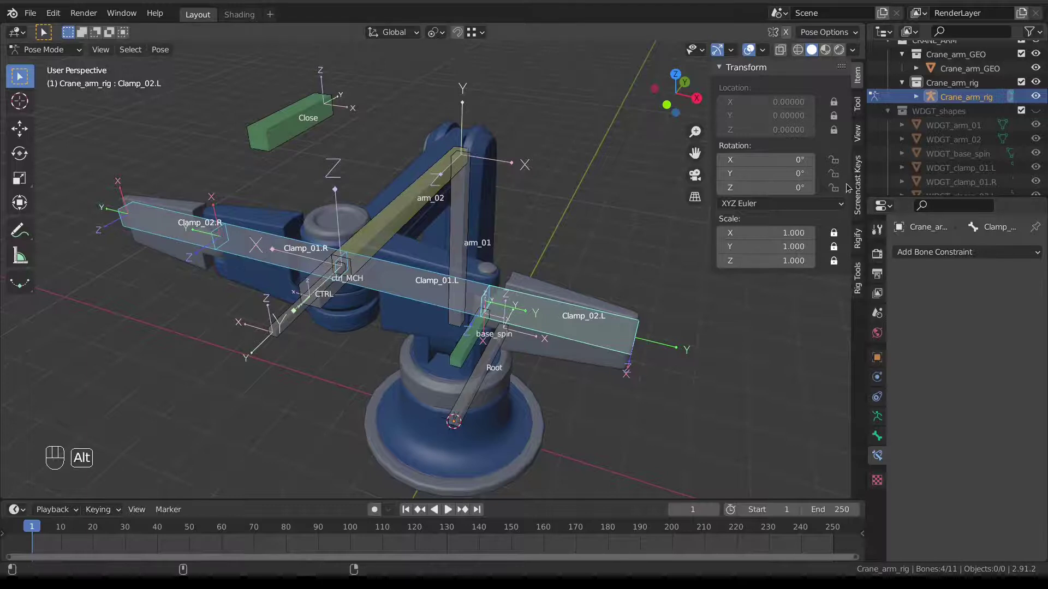
{"action": "left_click", "coordinate": [841, 177]}
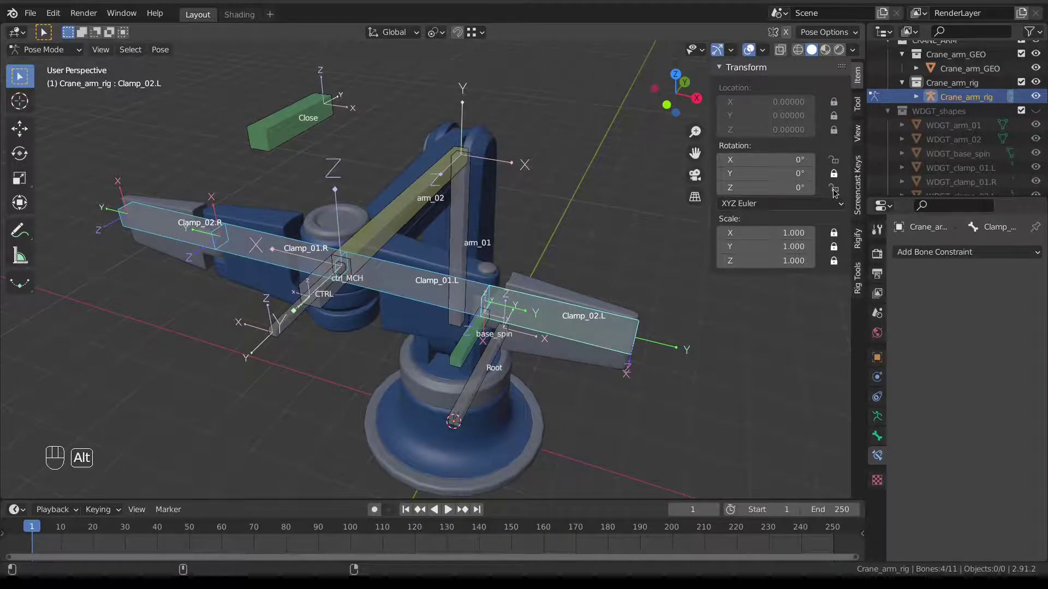
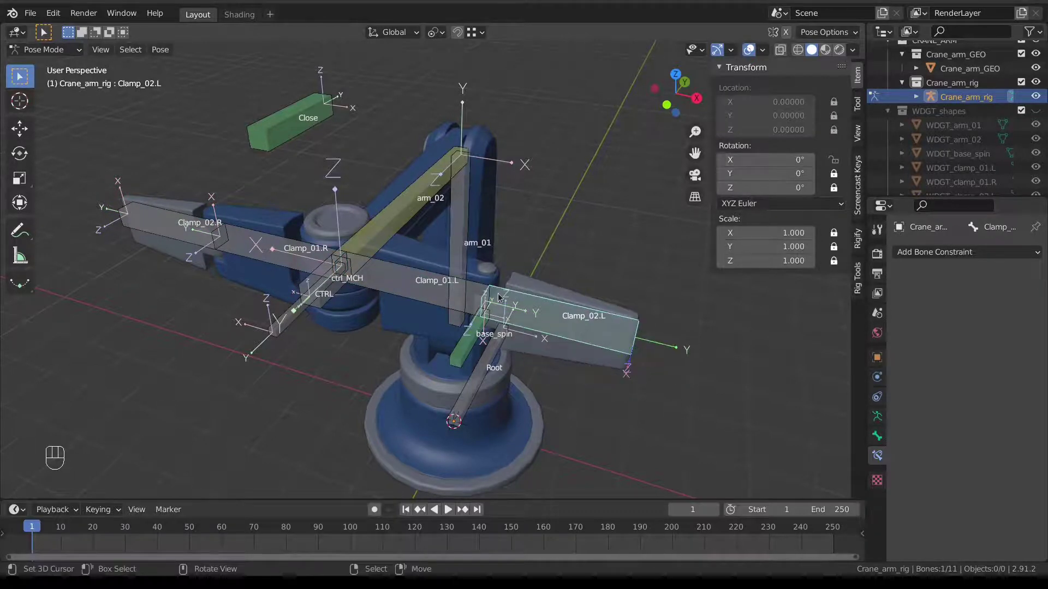
{"action": "left_click_drag", "start_coordinate": [507, 311], "coordinate": [518, 299]}
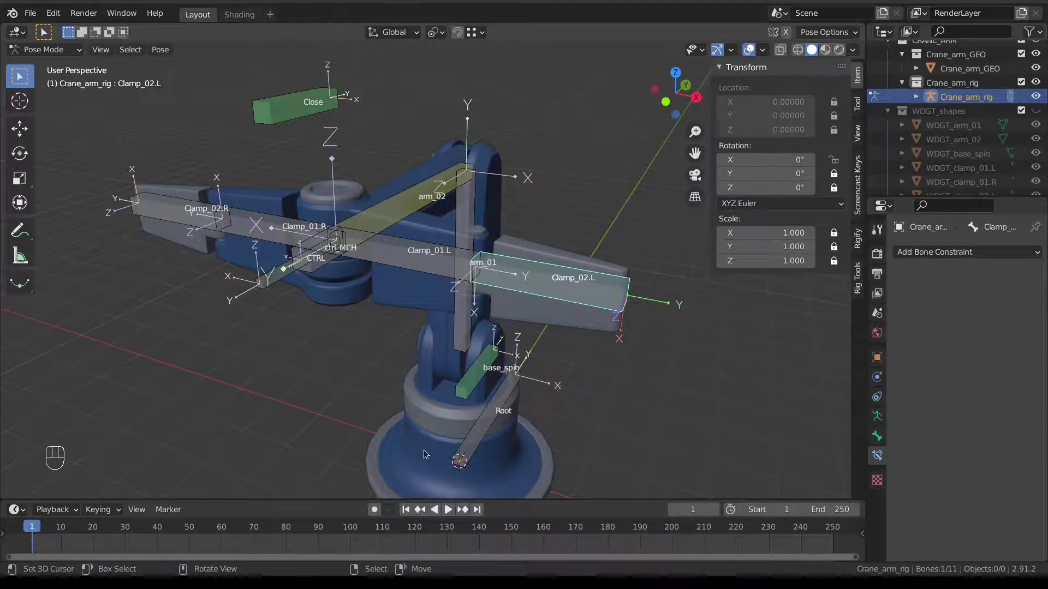
Split the 3D view vertically and make the right-hand area a Dope Sheet Action Editor
{"action": "left_click_drag", "start_coordinate": [528, 25], "coordinate": [499, 61]}
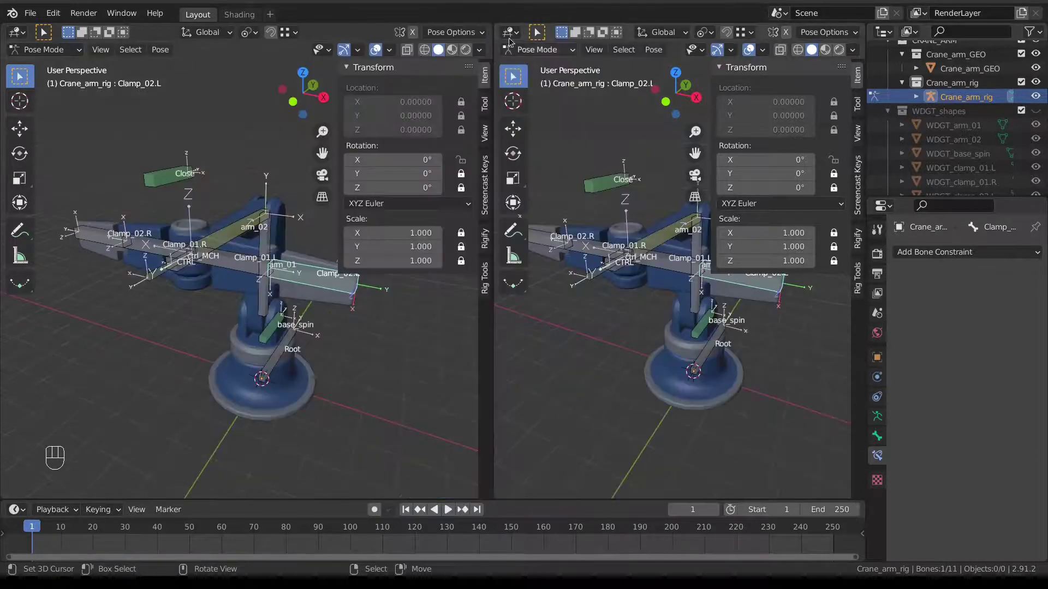
{"action": "left_click_drag", "start_coordinate": [510, 35], "coordinate": [712, 85]}
{"action": "left_click_drag", "start_coordinate": [565, 37], "coordinate": [590, 90]}
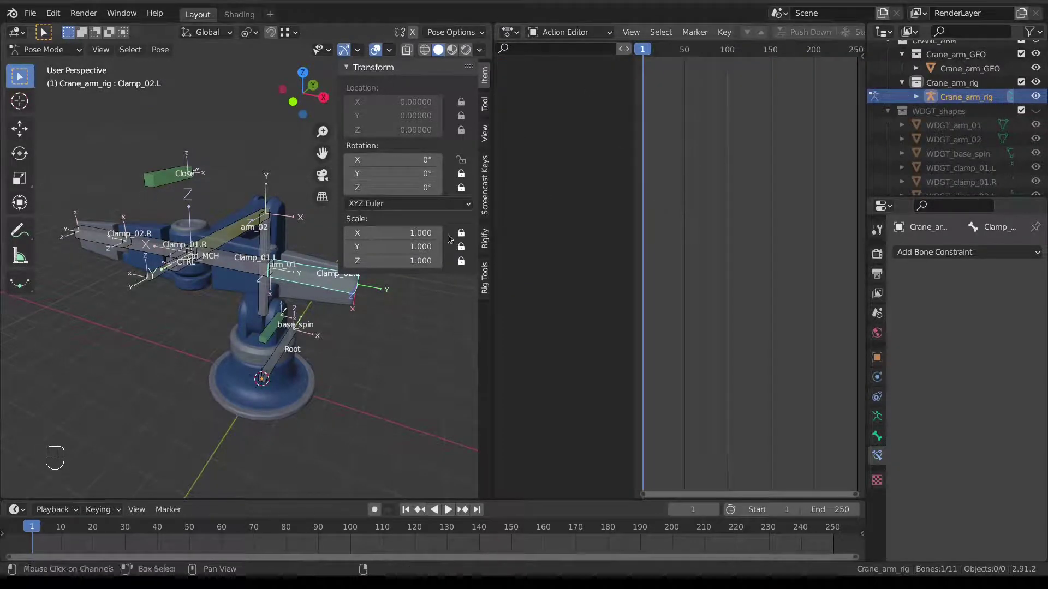
Select all four clamp bones and key their rotation at frame 1
{"action": "left_click_drag", "start_coordinate": [107, 240], "coordinate": [147, 242]}
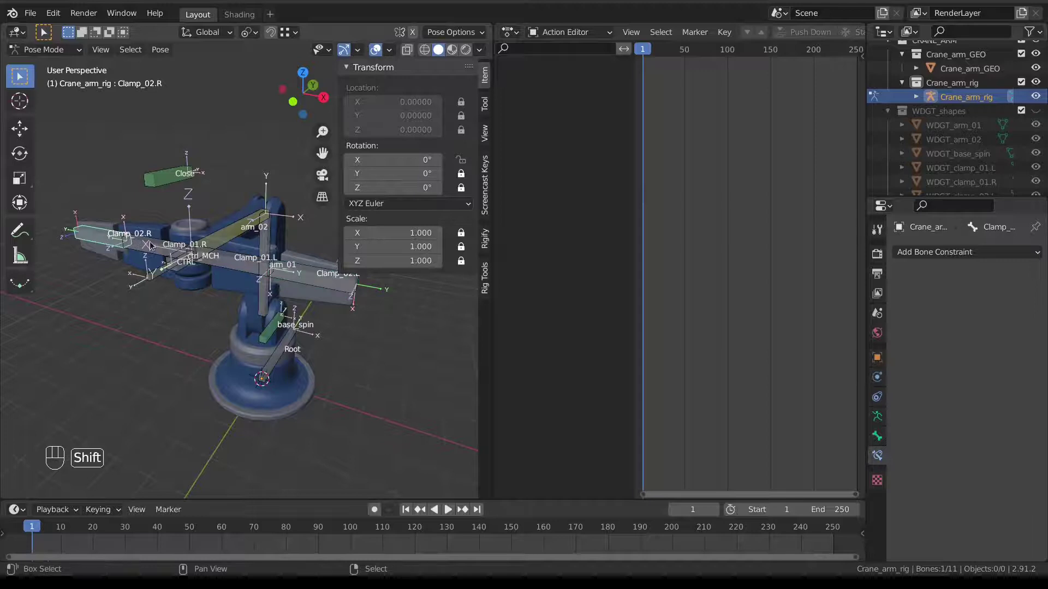
{"action": "left_click_drag", "start_coordinate": [154, 244], "coordinate": [237, 260]}
{"action": "right_click", "coordinate": [303, 271]}
{"action": "key", "text": "i"}
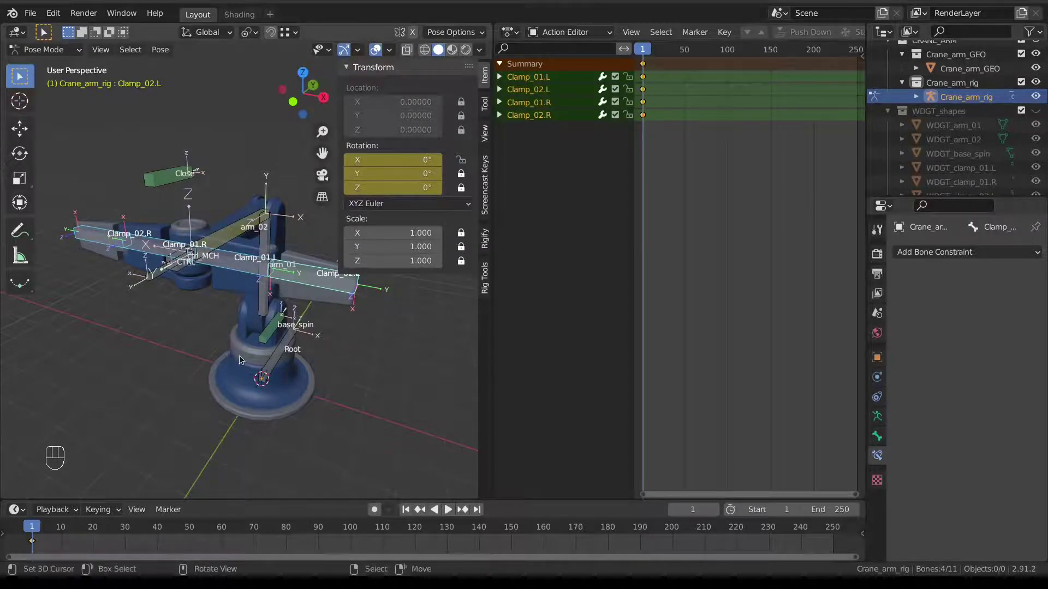
At frame 11 in top view, rotate Clamp_01.L 10° on its X axis
{"action": "left_click_drag", "start_coordinate": [56, 539], "coordinate": [174, 482]}
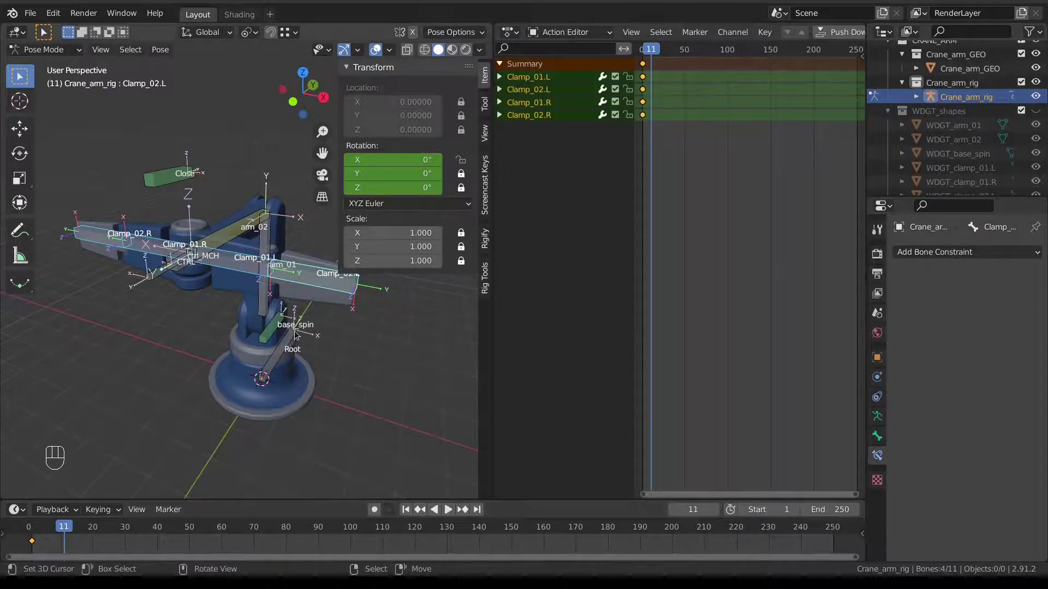
{"action": "key", "text": "KP_7"}
{"action": "left_click_drag", "start_coordinate": [301, 237], "coordinate": [270, 221]}
{"action": "left_click_drag", "start_coordinate": [233, 269], "coordinate": [318, 258]}
{"action": "key", "text": "r"}
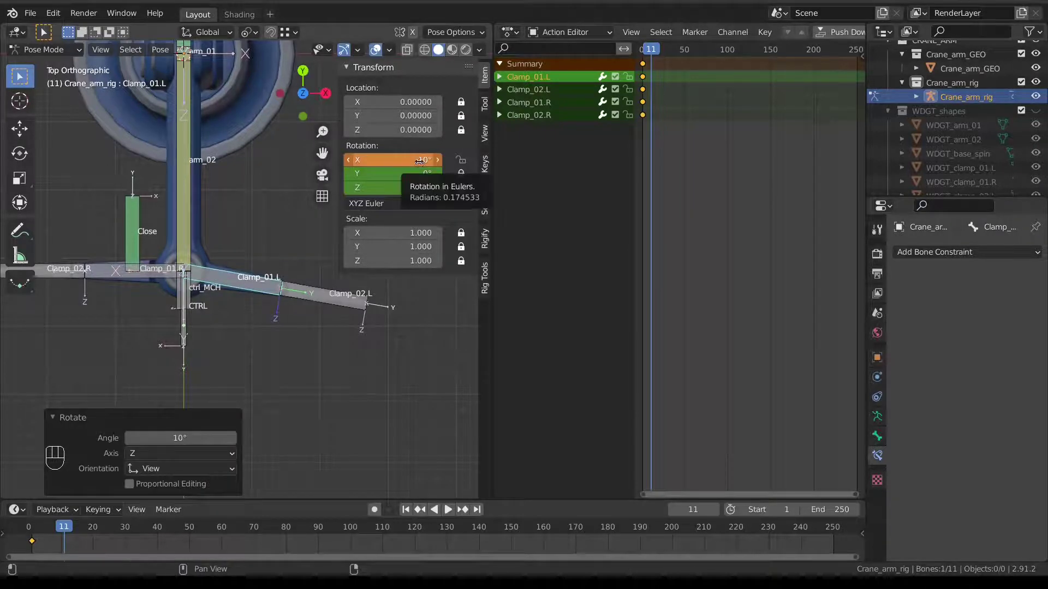
Rotate Clamp_01.L and Clamp_01.R 10° on X and key their rotation at frame 11
{"action": "key", "text": "i"}
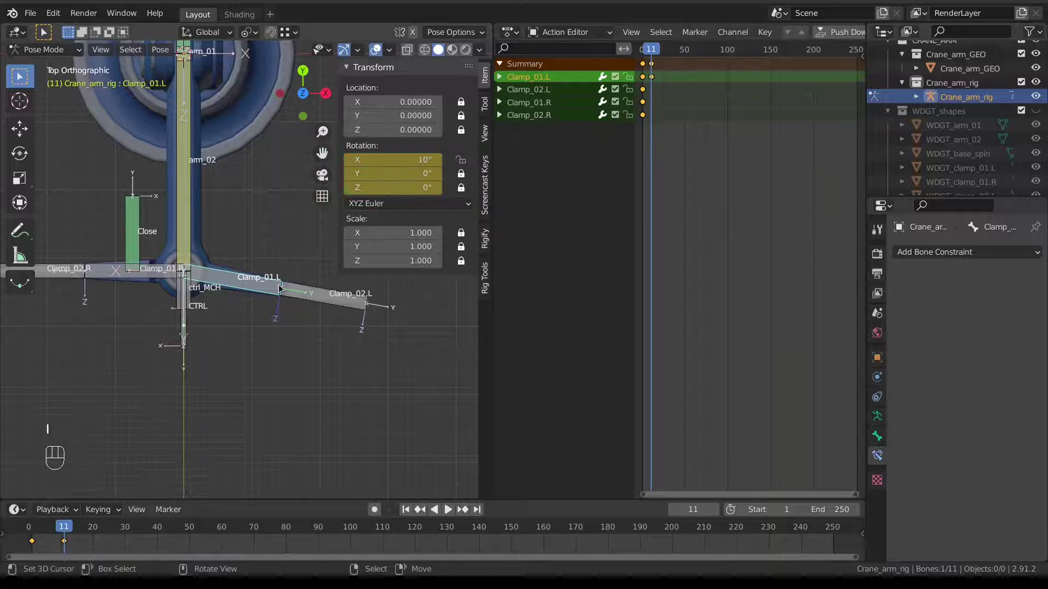
{"action": "key", "text": "ctrl+z"}
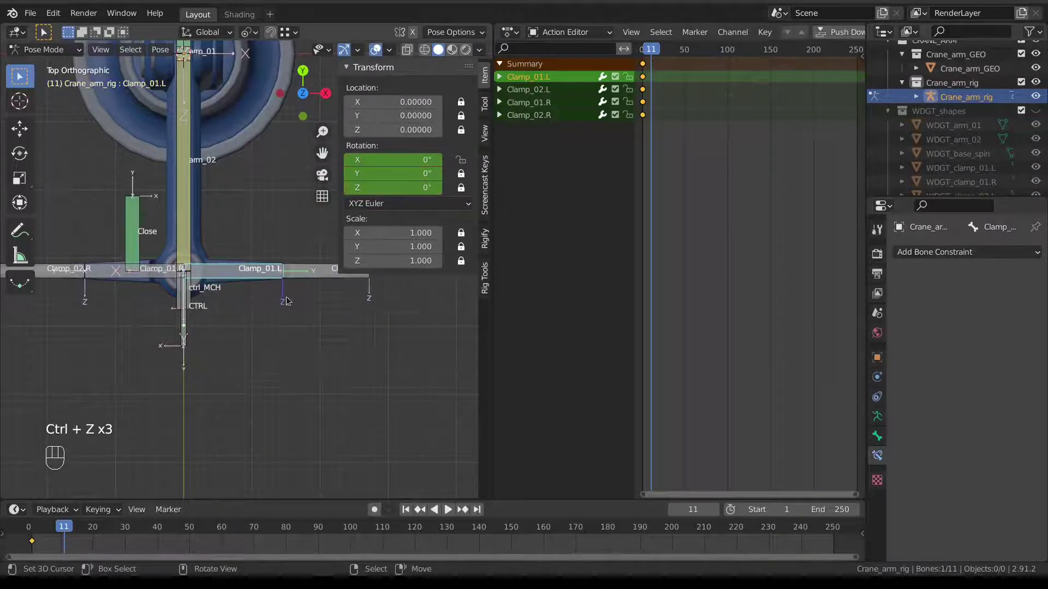
{"action": "left_click", "coordinate": [417, 34]}
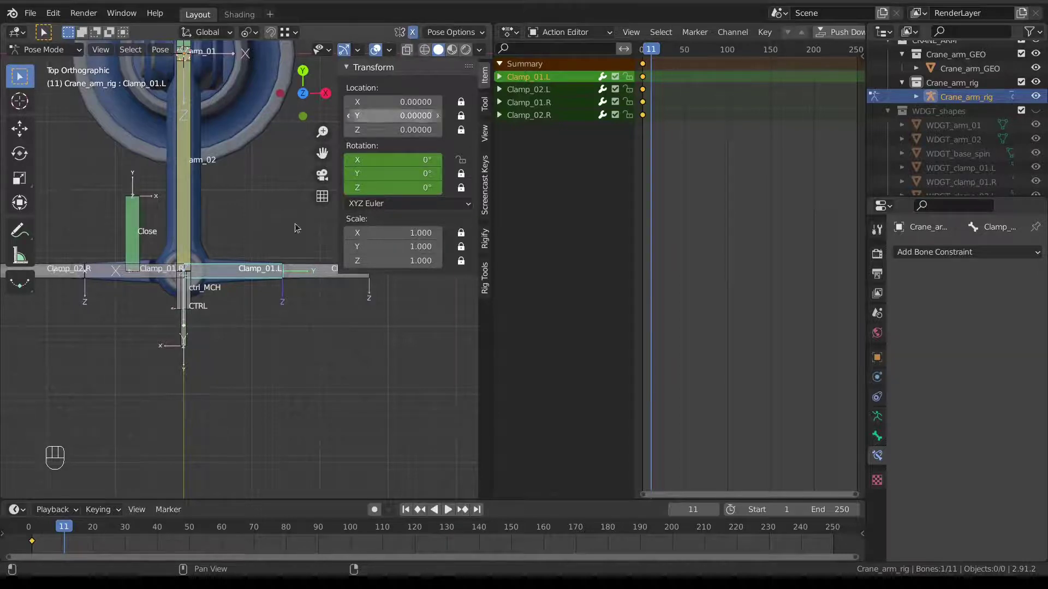
{"action": "key", "text": "r"}
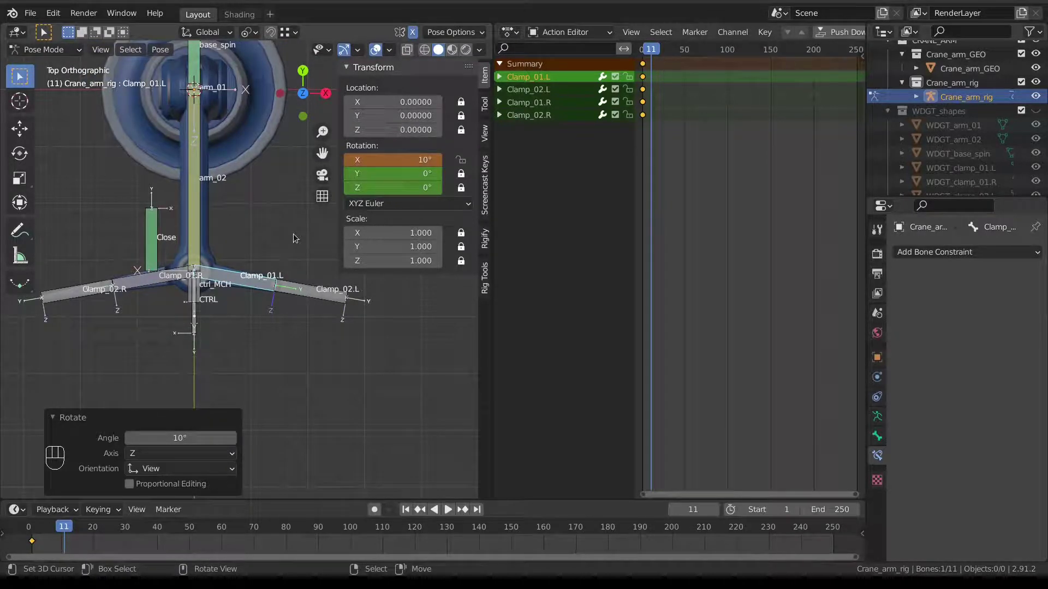
{"action": "key", "text": "i"}
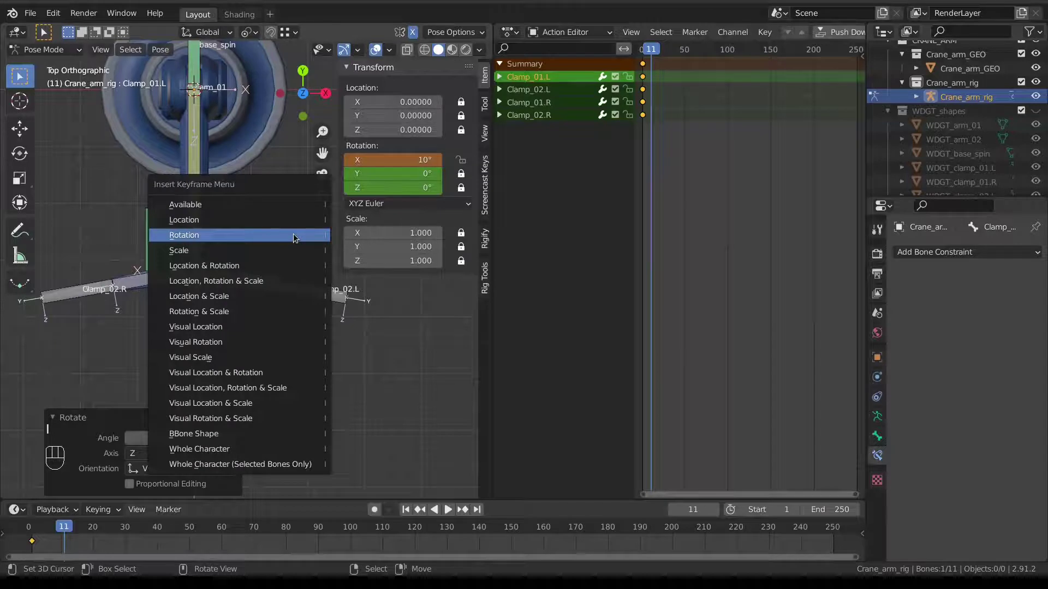
{"action": "left_click_drag", "start_coordinate": [39, 547], "coordinate": [67, 555]}
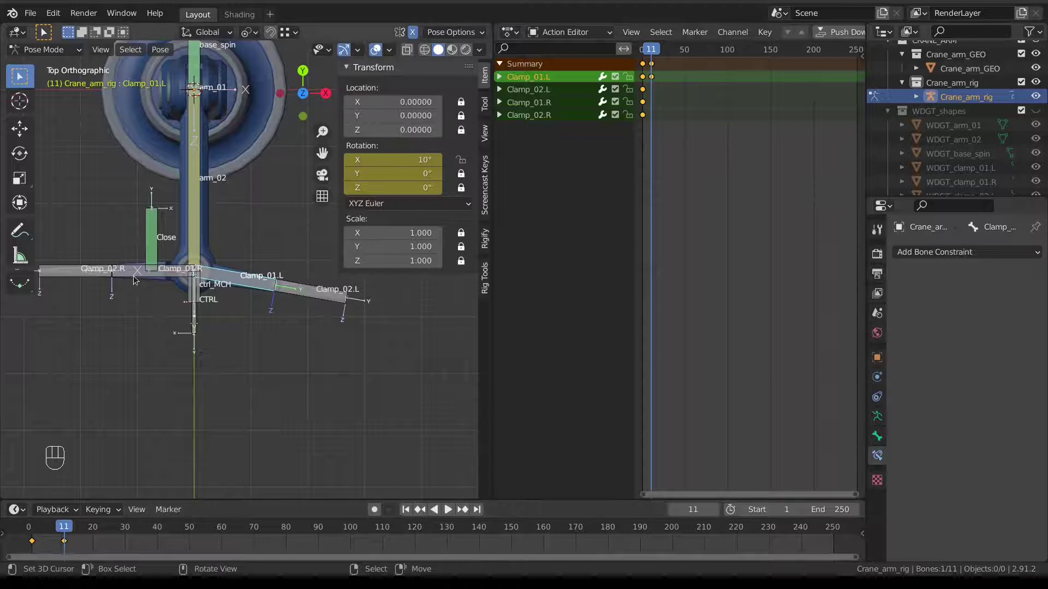
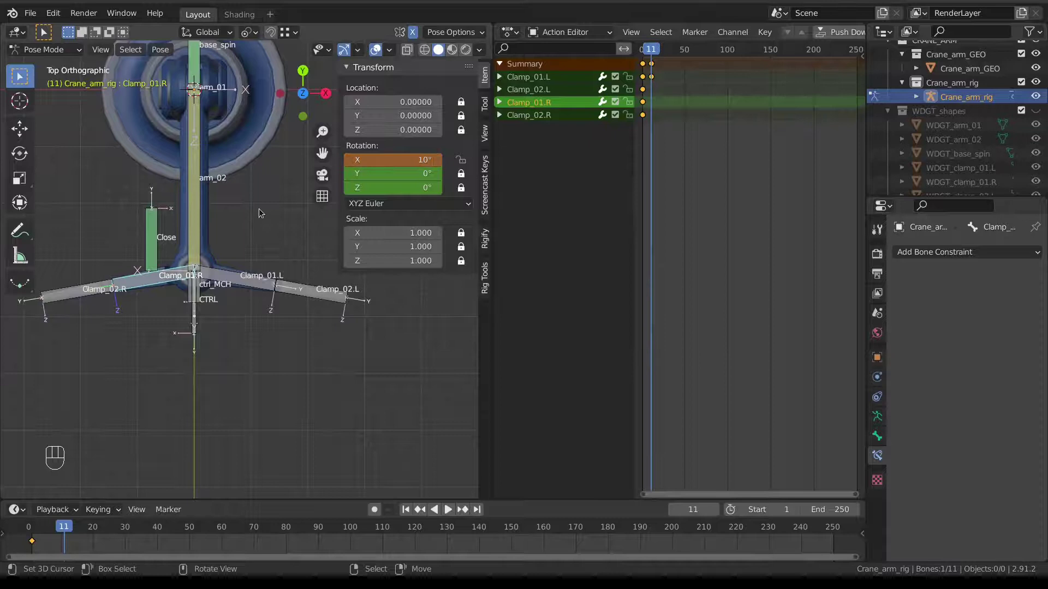
{"action": "key", "text": "i"}
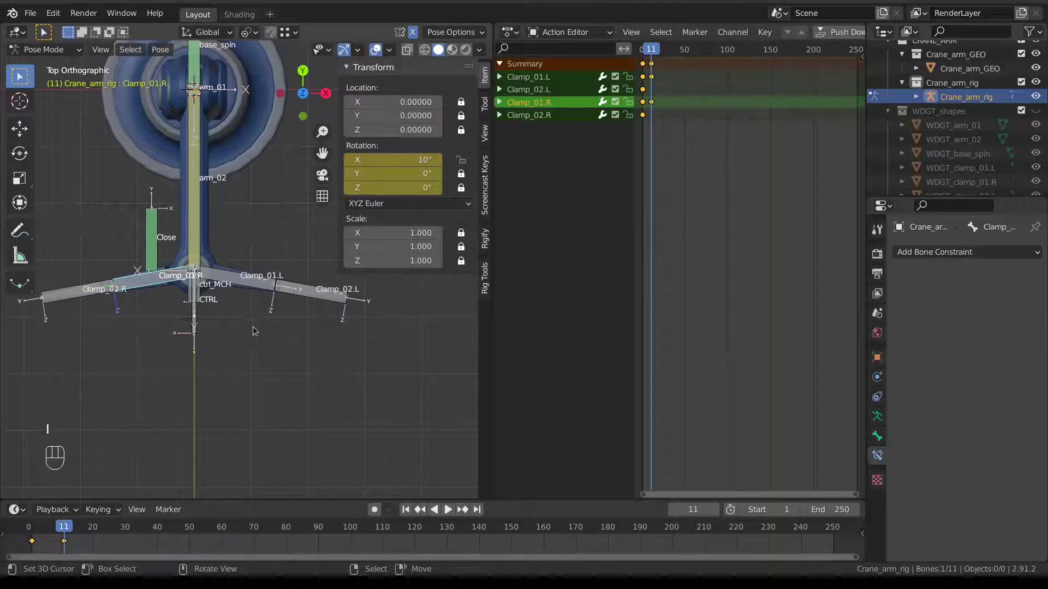
{"action": "left_click_drag", "start_coordinate": [53, 540], "coordinate": [71, 548]}
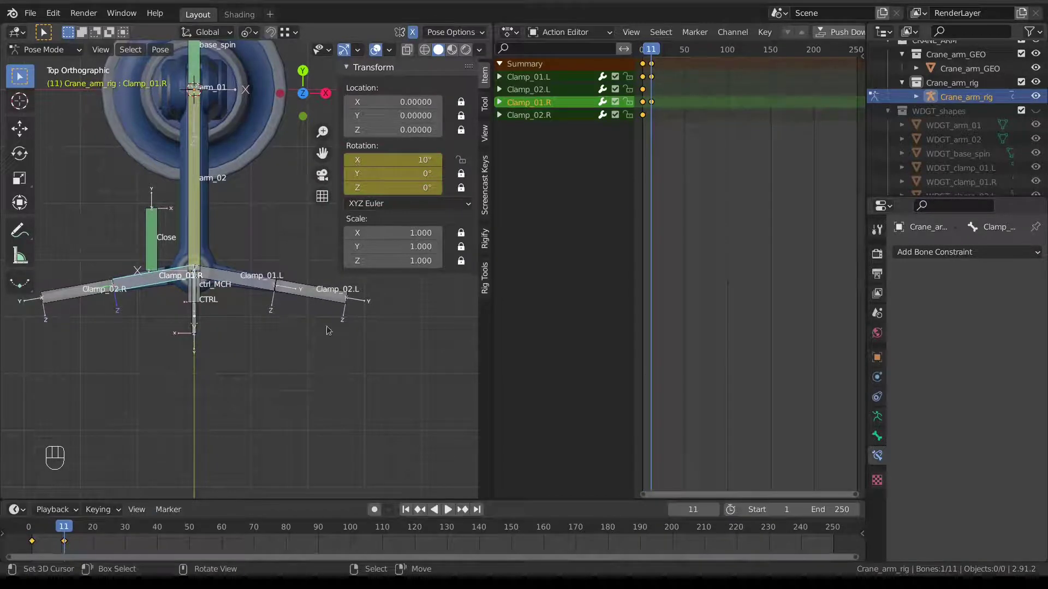
Key the rotation of Clamp_02.L and Clamp_02.R at frame 11 as well
{"action": "left_click_drag", "start_coordinate": [309, 299], "coordinate": [64, 299]}
{"action": "right_click", "coordinate": [65, 300]}
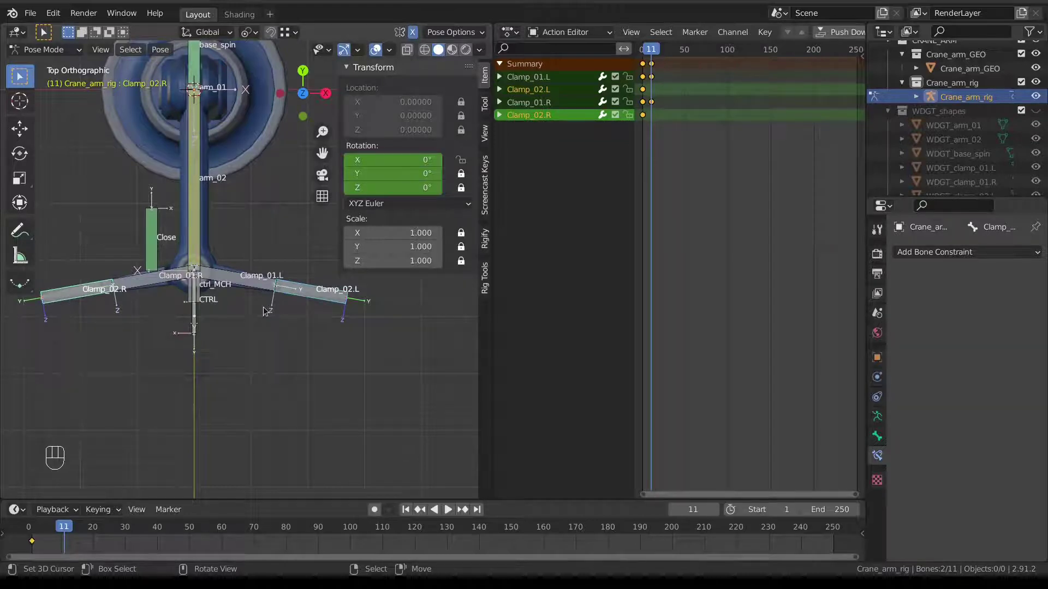
{"action": "key", "text": "i"}
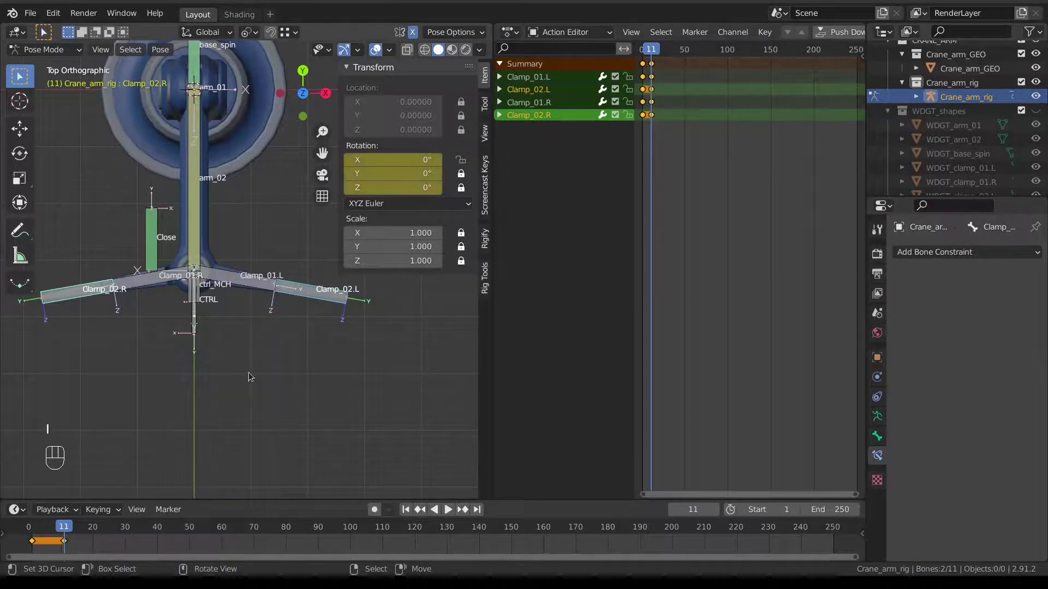
At frame 21 rotate the Clamp_02 bones 85° on X, key them, and scrub back to frame 1
{"action": "left_click_drag", "start_coordinate": [48, 546], "coordinate": [101, 554]}
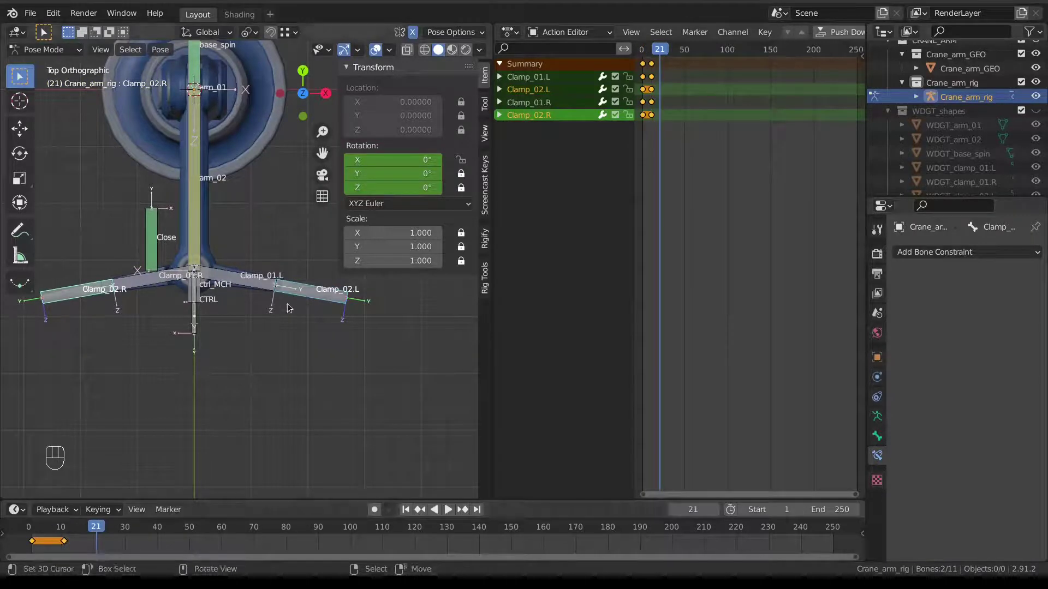
{"action": "right_click", "coordinate": [298, 295]}
{"action": "left_click", "coordinate": [85, 552]}
{"action": "key", "text": "r"}
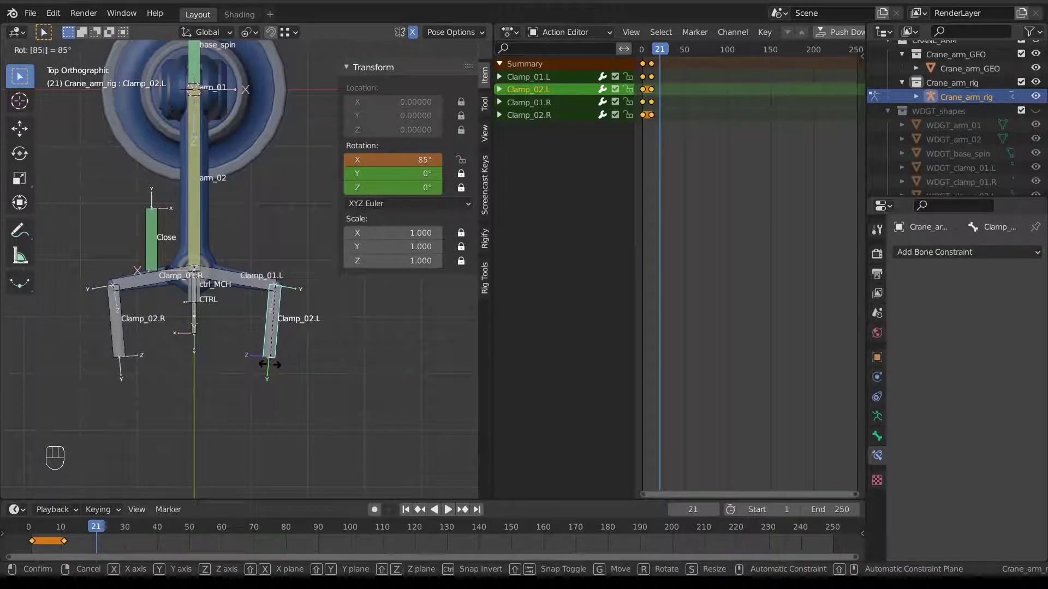
{"action": "key", "text": "i"}
{"action": "right_click", "coordinate": [119, 318]}
{"action": "key", "text": "i"}
{"action": "left_click_drag", "start_coordinate": [99, 543], "coordinate": [286, 432]}
Scrub the clamps between frames 1 and 21, then uncheck Names and Axes in the armature's Viewport Display
{"action": "left_click_drag", "start_coordinate": [383, 276], "coordinate": [340, 223]}
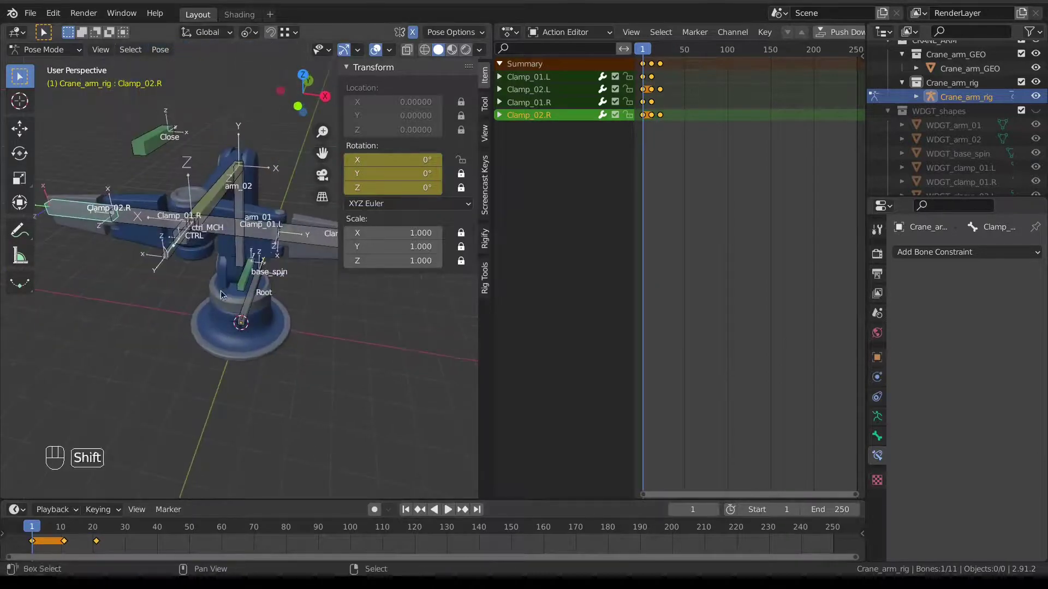
{"action": "left_click_drag", "start_coordinate": [54, 546], "coordinate": [105, 543]}
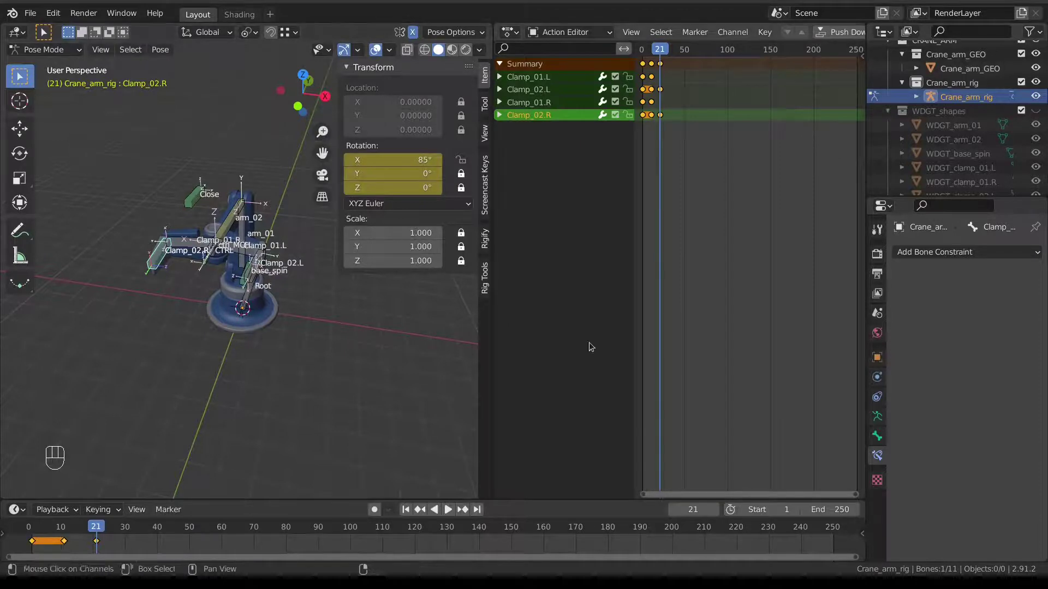
{"action": "left_click", "coordinate": [882, 424]}
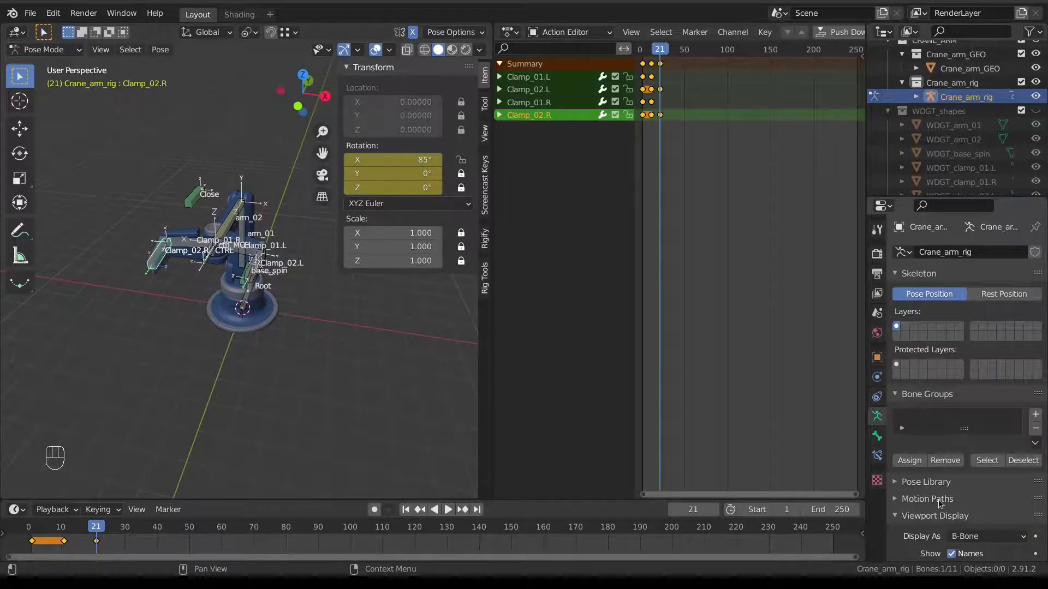
{"action": "left_click", "coordinate": [958, 491]}
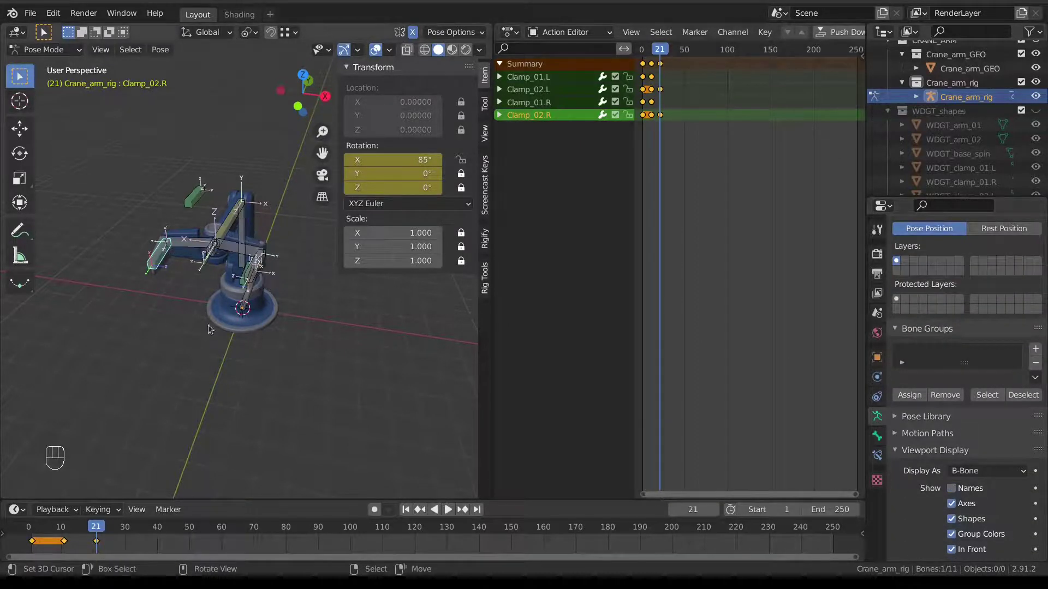
{"action": "middle_click", "coordinate": [213, 316]}
{"action": "left_click", "coordinate": [961, 507]}
{"action": "left_click_drag", "start_coordinate": [360, 341], "coordinate": [311, 345]}
{"action": "left_click_drag", "start_coordinate": [69, 534], "coordinate": [268, 467]}
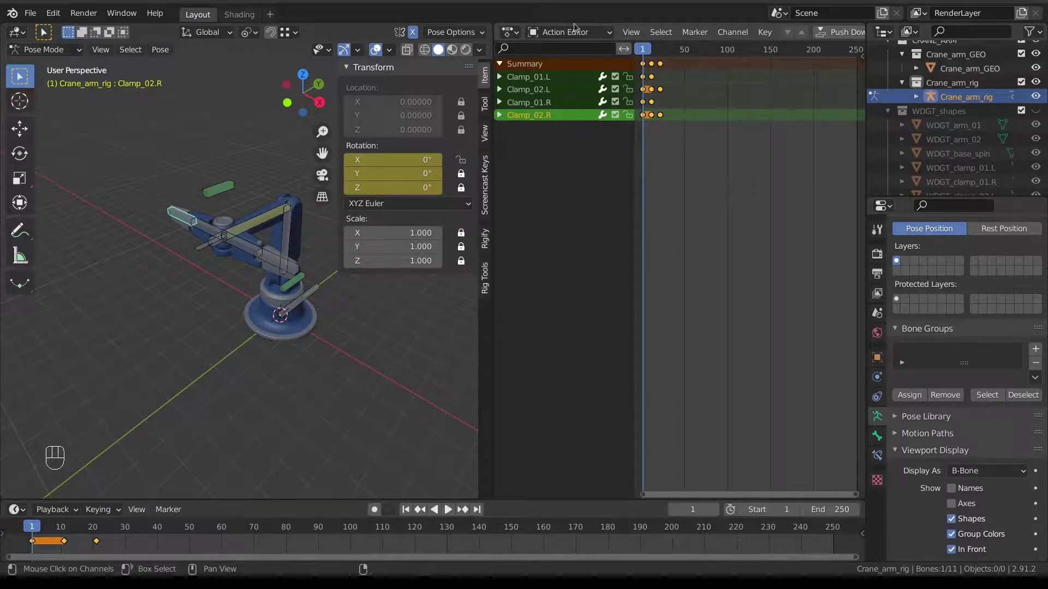
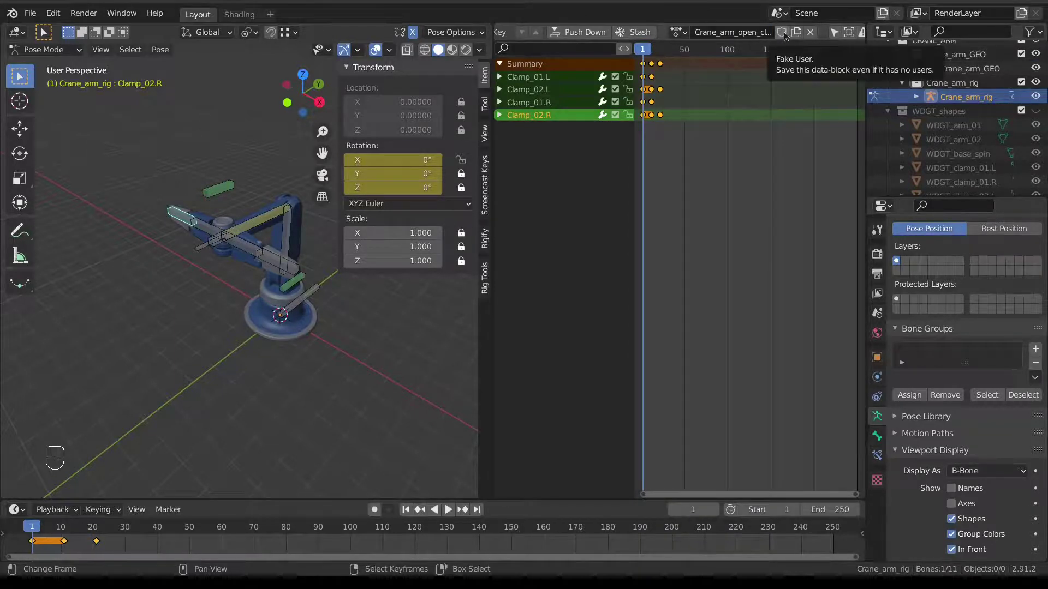
Unlink the Crane_arm_open_close action from the rig, then undo to restore it with its keyframes
{"action": "left_click", "coordinate": [786, 35]}
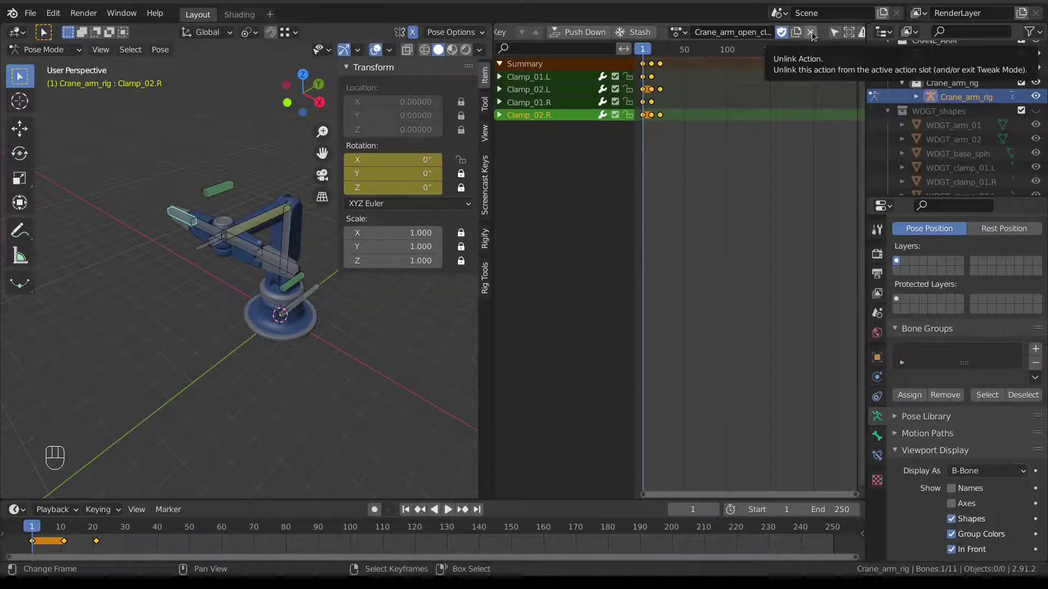
{"action": "left_click", "coordinate": [816, 36]}
{"action": "left_click_drag", "start_coordinate": [46, 539], "coordinate": [35, 542]}
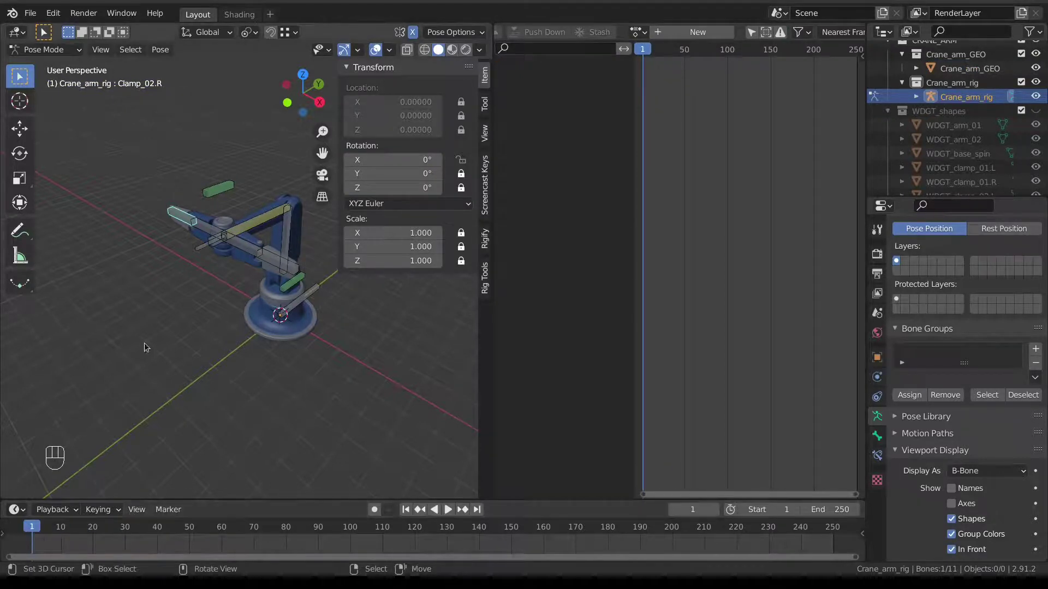
{"action": "key", "text": "ctrl+z"}
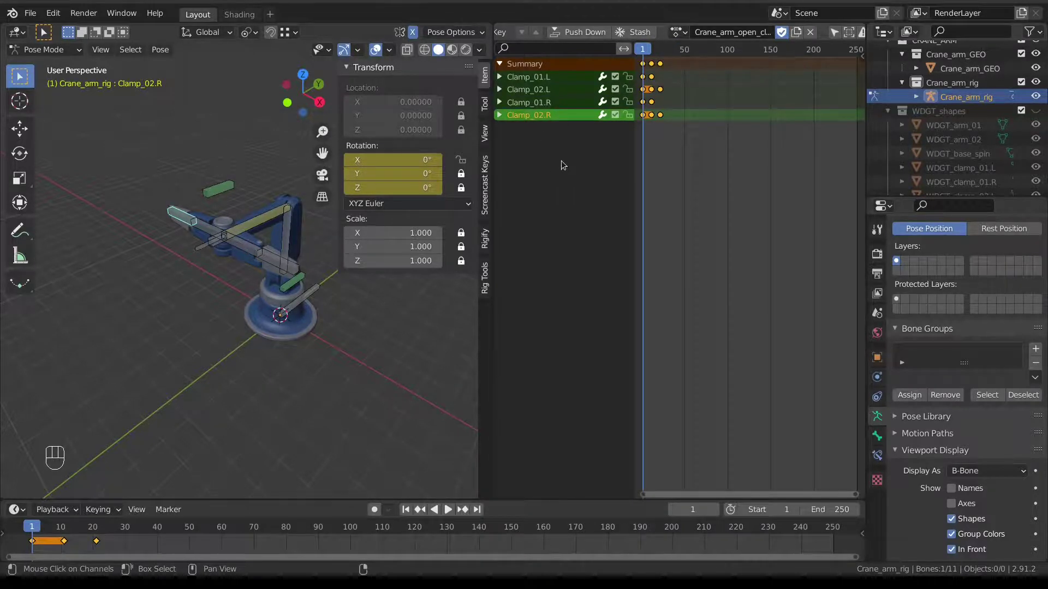
Switch to the Graph Editor, select all four clamp bones and expand their channels
{"action": "key", "text": "ctrl+Tab"}
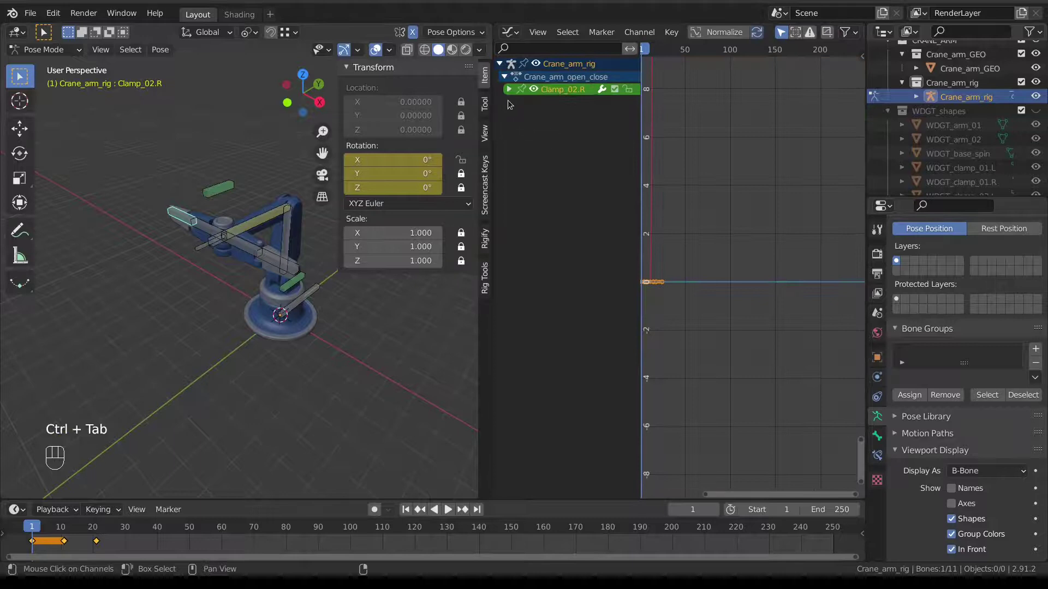
{"action": "left_click_drag", "start_coordinate": [203, 225], "coordinate": [216, 237]}
{"action": "right_click", "coordinate": [238, 244]}
{"action": "right_click", "coordinate": [273, 257]}
{"action": "left_click", "coordinate": [515, 93]}
{"action": "left_click", "coordinate": [560, 118]}
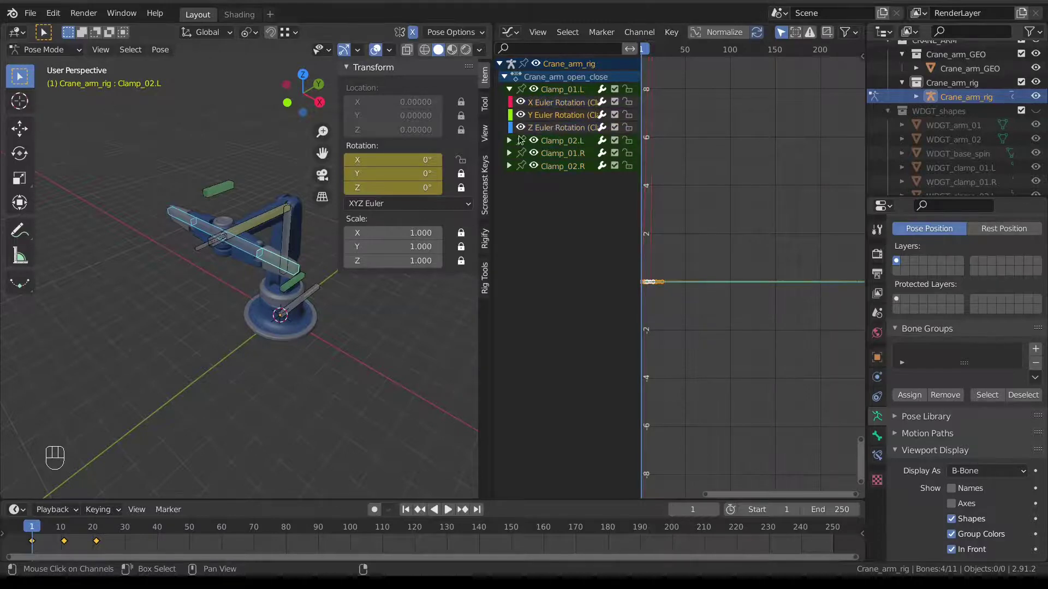
Delete every clamp's Y and Z Euler Rotation curves, keeping only X, and return to the Action Editor
{"action": "left_click", "coordinate": [515, 143]}
{"action": "left_click", "coordinate": [530, 140]}
{"action": "left_click", "coordinate": [509, 194]}
{"action": "left_click", "coordinate": [506, 249]}
{"action": "left_click", "coordinate": [509, 244]}
{"action": "left_click", "coordinate": [542, 271]}
{"action": "left_click_drag", "start_coordinate": [546, 279], "coordinate": [552, 243]}
{"action": "left_click", "coordinate": [550, 227]}
{"action": "left_click_drag", "start_coordinate": [550, 218], "coordinate": [550, 199]}
{"action": "left_click_drag", "start_coordinate": [552, 181], "coordinate": [552, 168]}
{"action": "left_click_drag", "start_coordinate": [551, 168], "coordinate": [551, 144]}
{"action": "left_click", "coordinate": [552, 129]}
{"action": "key", "text": "x"}
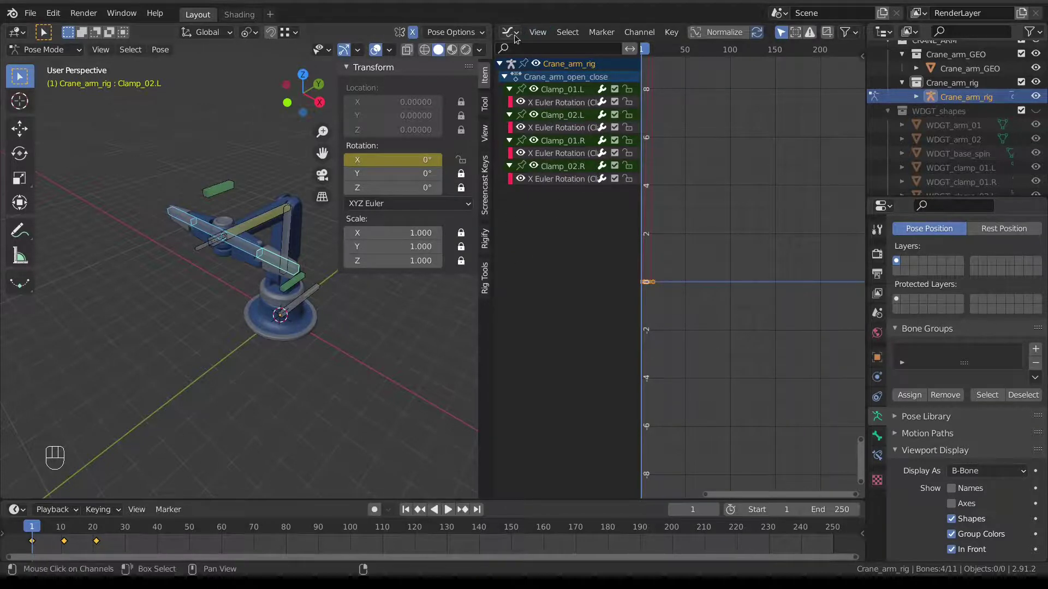
{"action": "left_click_drag", "start_coordinate": [516, 38], "coordinate": [713, 73]}
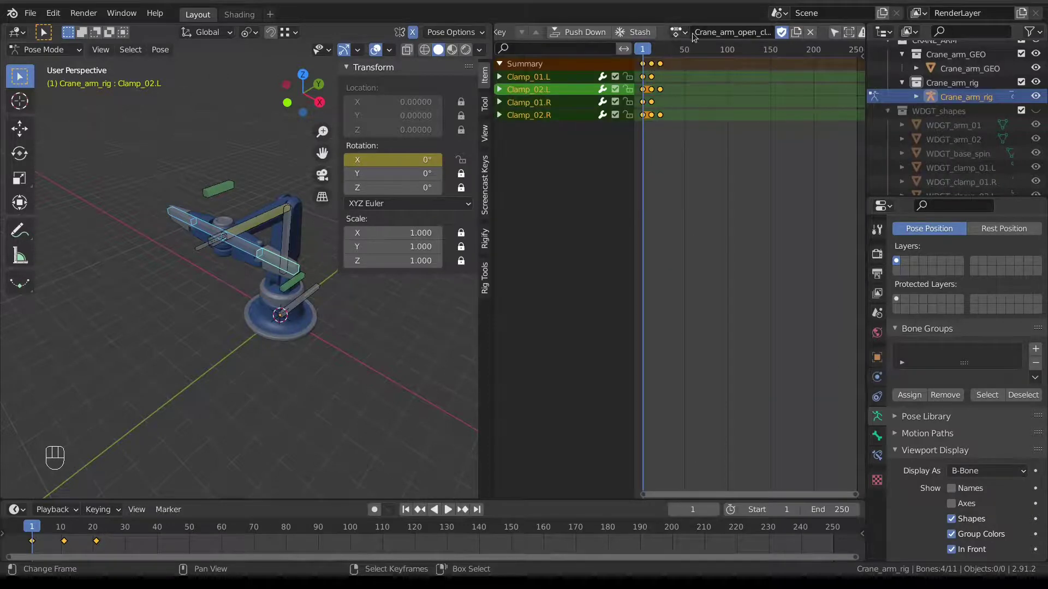
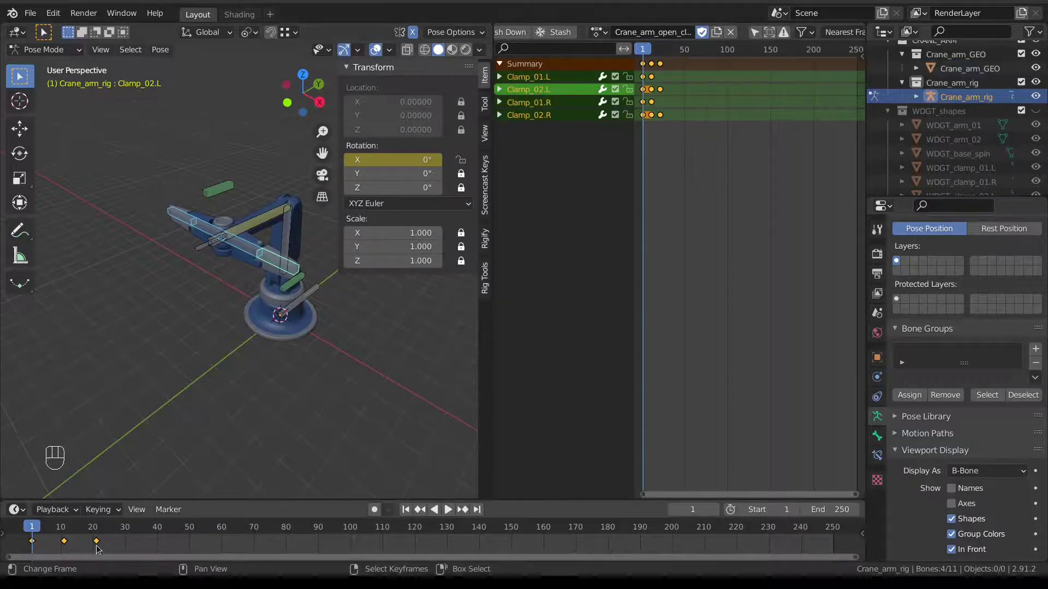
Preview the clamps opening, unlink the open/close action from the rig and clear the clamps' rotation with Alt+R
{"action": "left_click_drag", "start_coordinate": [99, 548], "coordinate": [100, 554]}
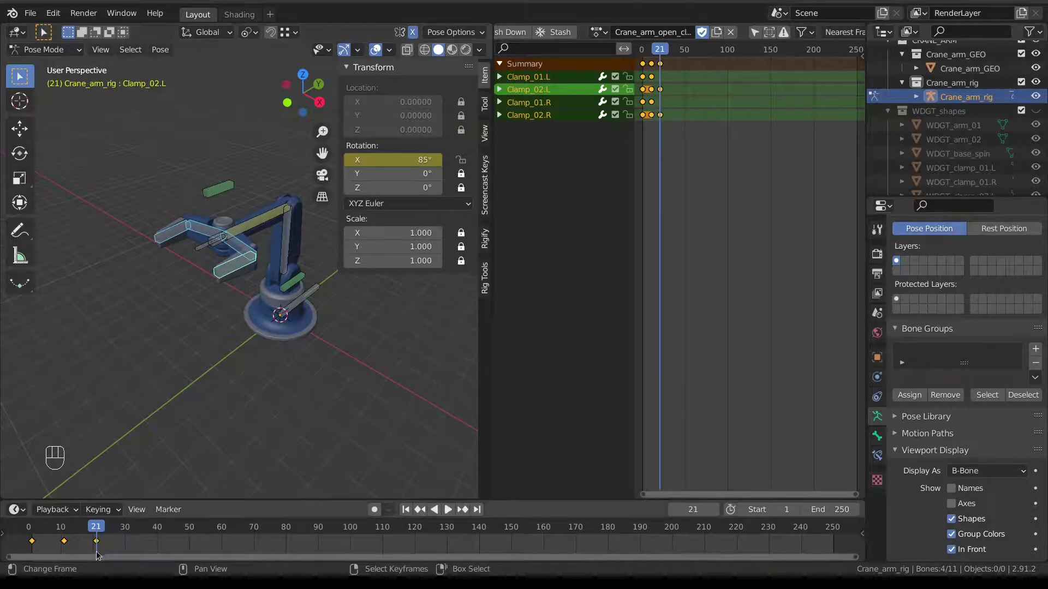
{"action": "left_click_drag", "start_coordinate": [74, 549], "coordinate": [32, 548]}
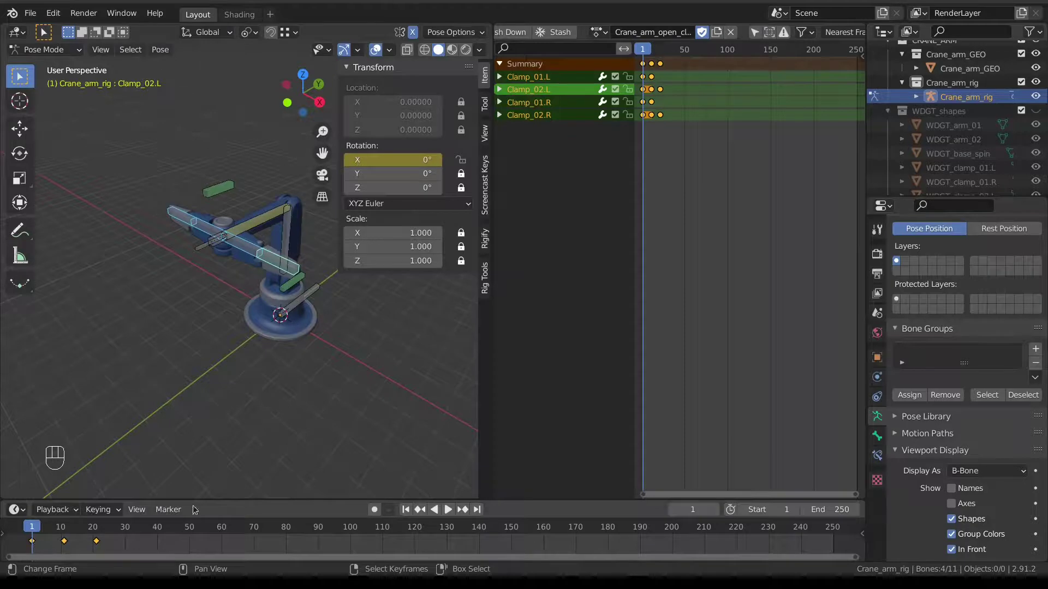
{"action": "left_click", "coordinate": [732, 37]}
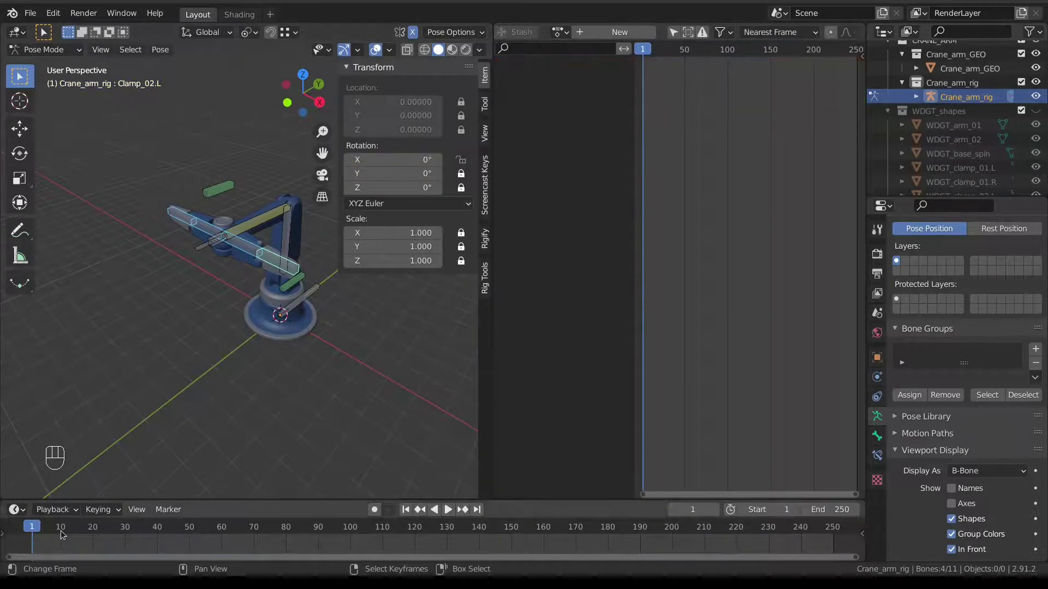
{"action": "key", "text": "ctrl+z"}
{"action": "left_click", "coordinate": [72, 549]}
{"action": "left_click", "coordinate": [734, 34]}
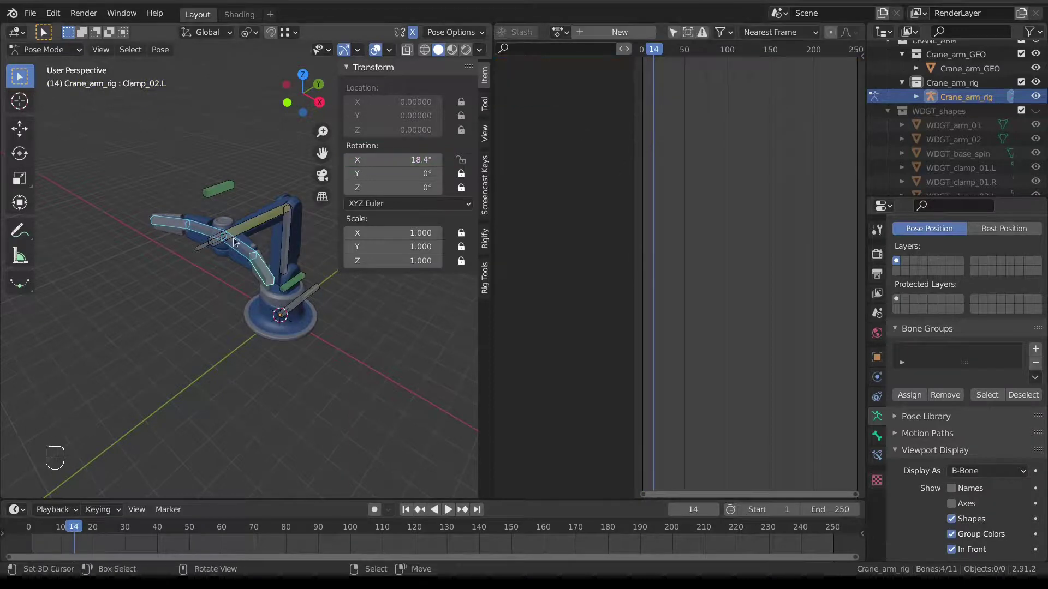
{"action": "left_click_drag", "start_coordinate": [66, 547], "coordinate": [35, 546]}
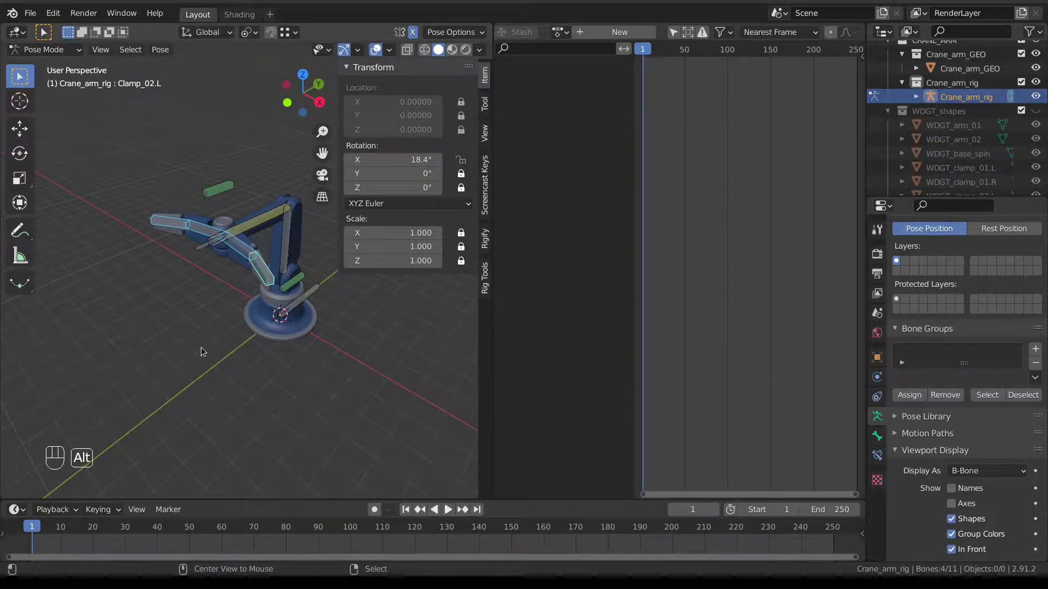
{"action": "key", "text": "alt+r"}
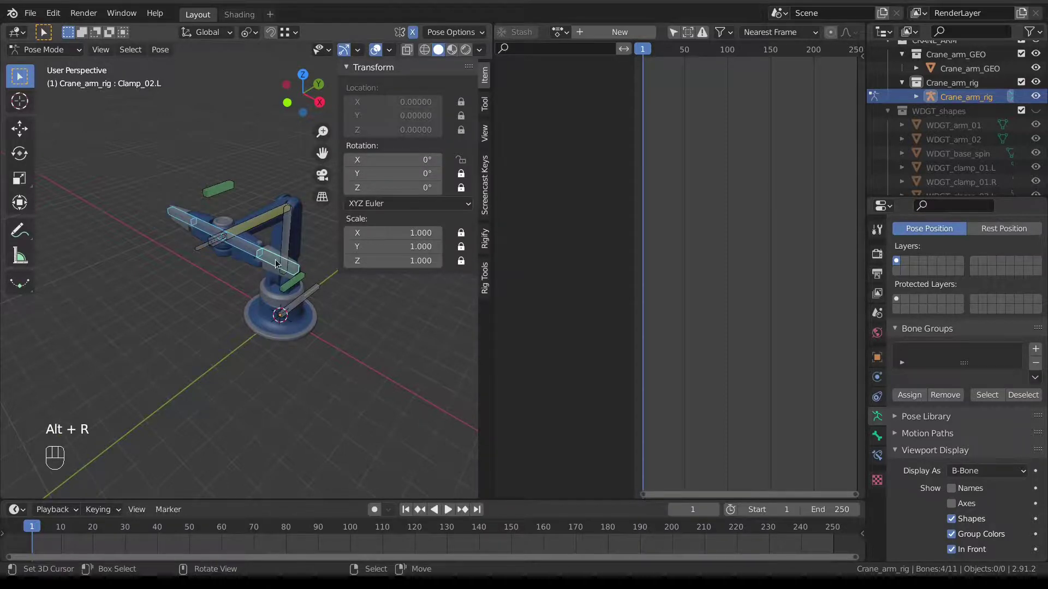
Zoom in on the arm and select the Close bone, then add Clamp_01.L as the active bone
{"action": "left_click_drag", "start_coordinate": [280, 281], "coordinate": [302, 283]}
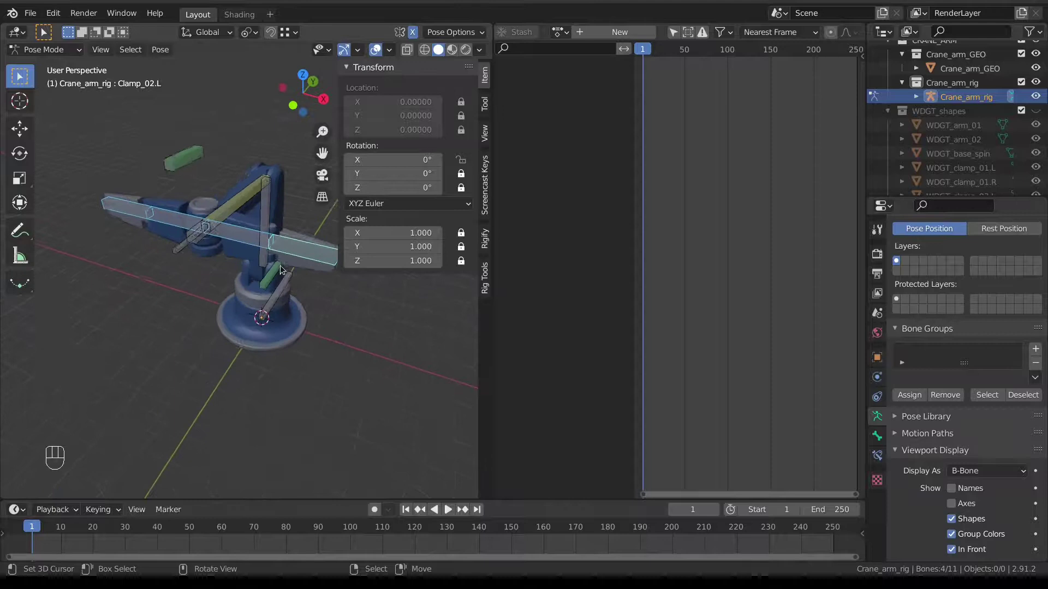
{"action": "middle_click", "coordinate": [265, 266]}
{"action": "right_click", "coordinate": [163, 172]}
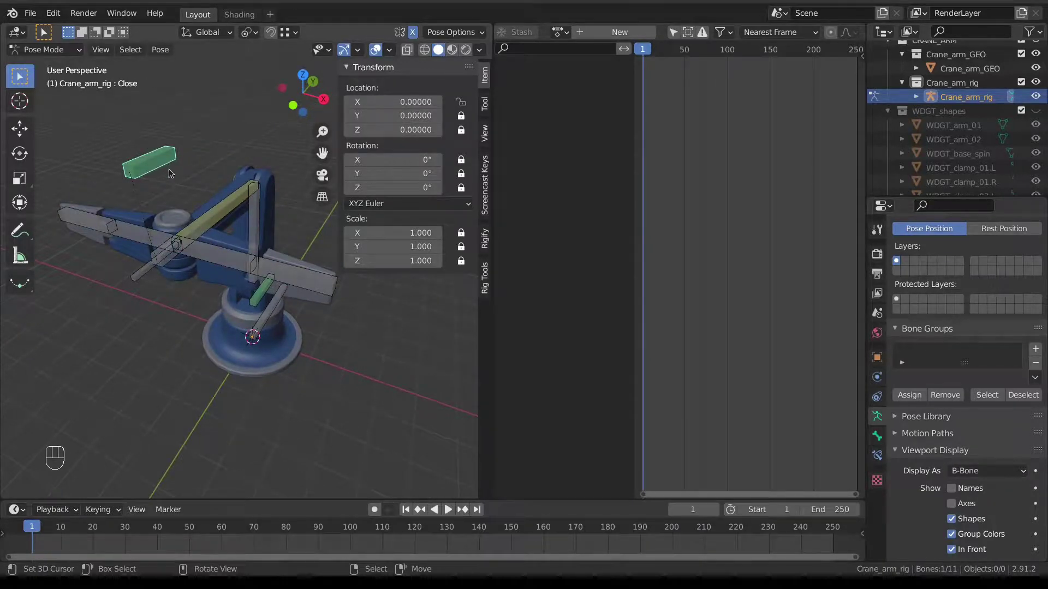
{"action": "right_click", "coordinate": [167, 161]}
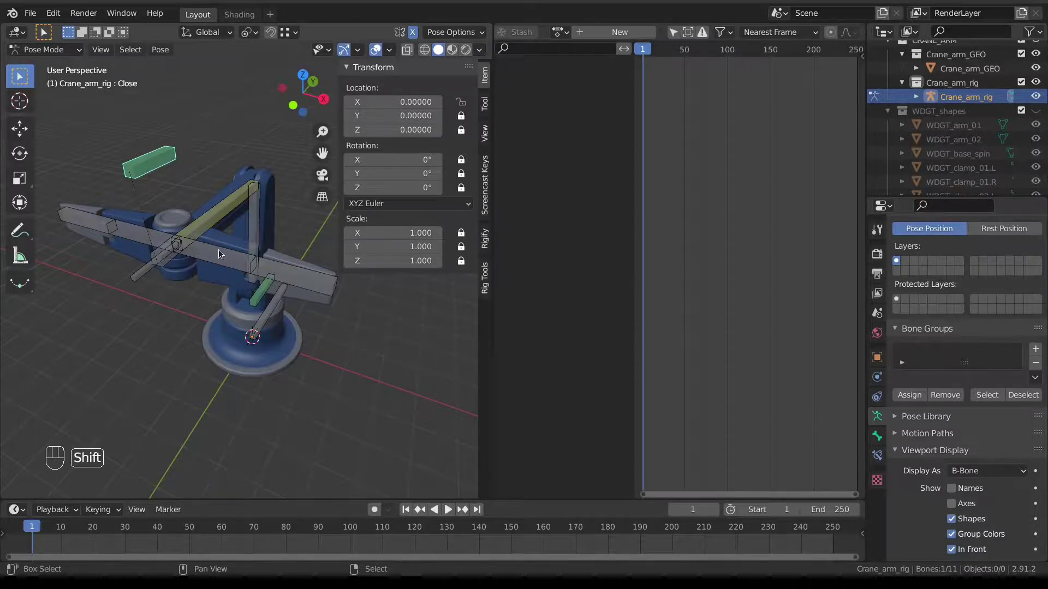
{"action": "right_click", "coordinate": [223, 260]}
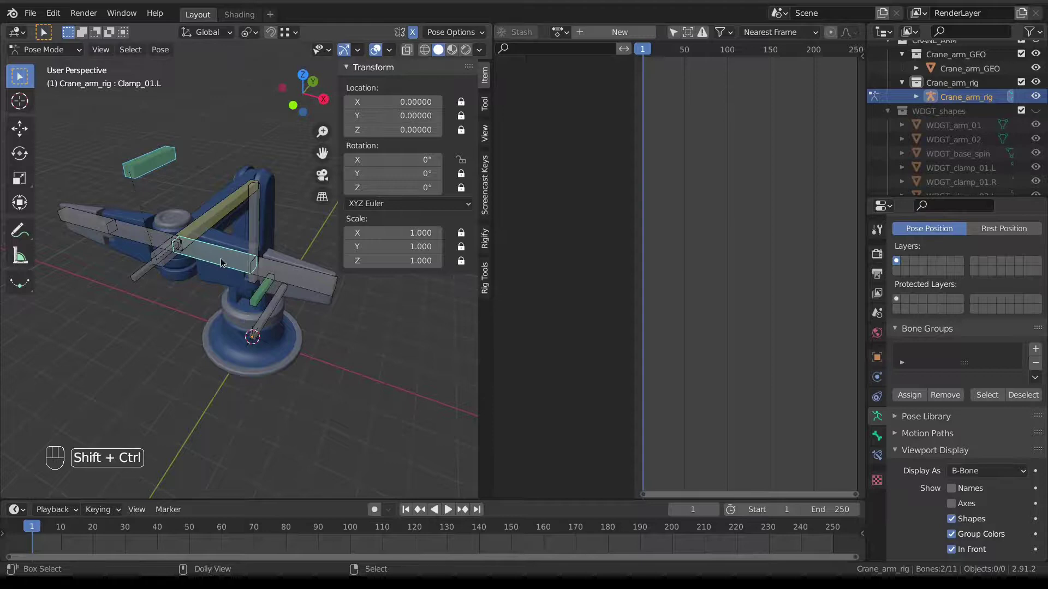
Add an Action constraint to Clamp_01.L targeting the Close bone via Shift+Ctrl+C
{"action": "key", "text": "ctrl+shift+c"}
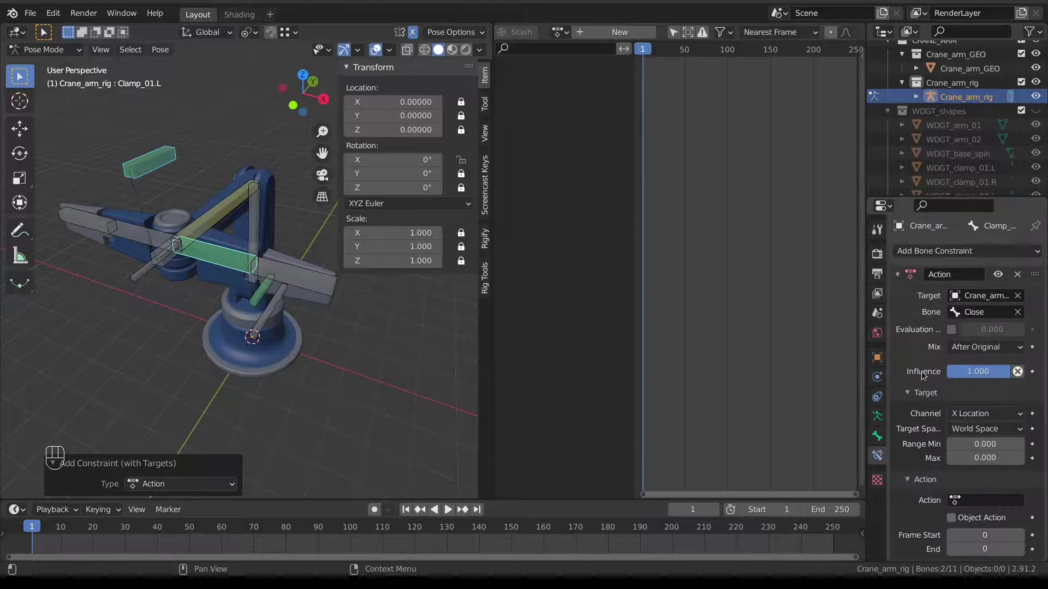
{"action": "key", "text": "ctrl+z"}
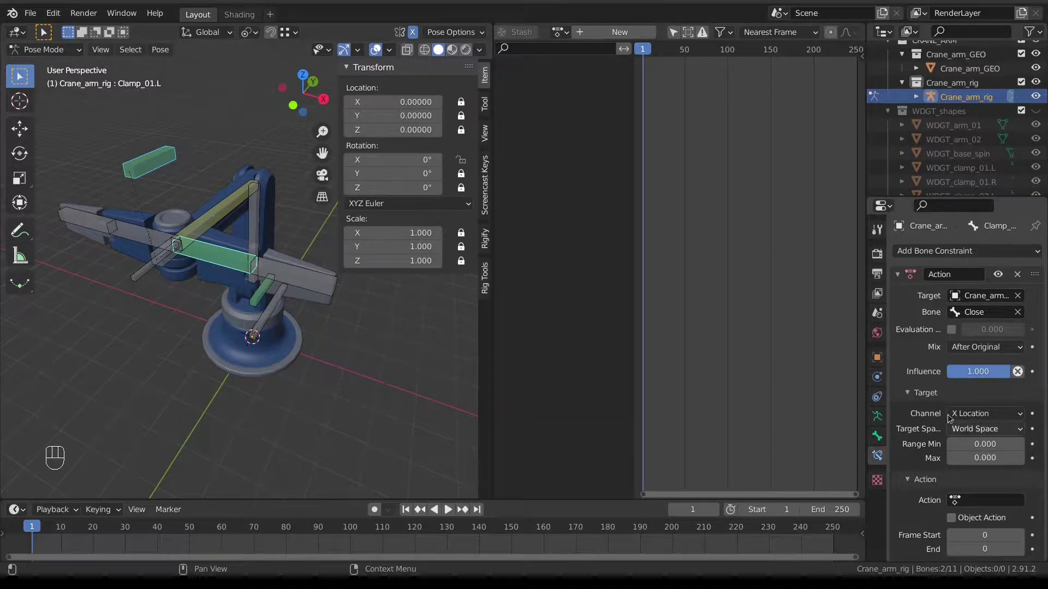
{"action": "left_click", "coordinate": [912, 410]}
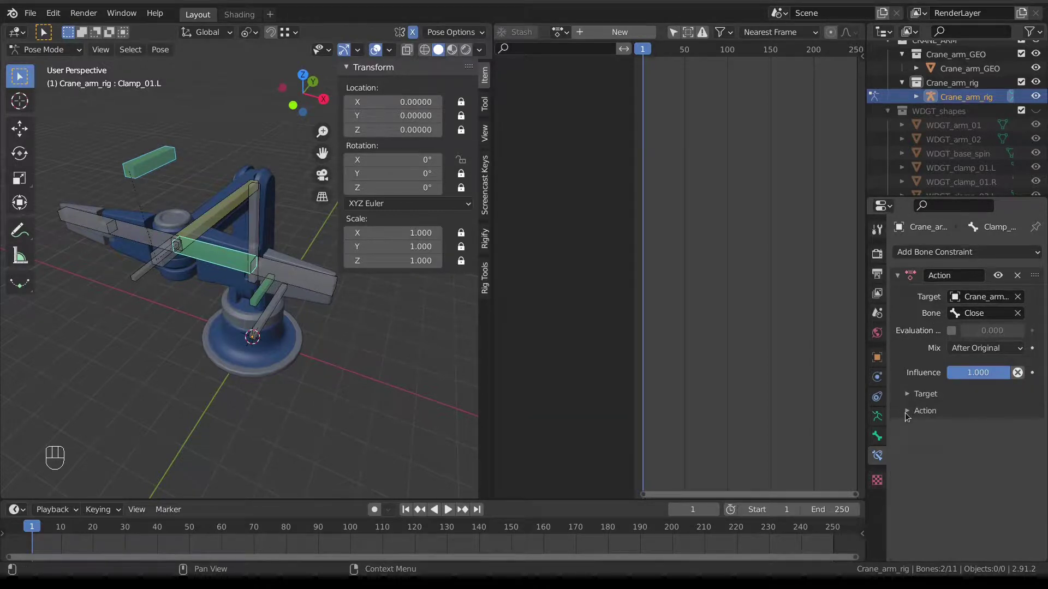
{"action": "left_click", "coordinate": [909, 414]}
{"action": "left_click", "coordinate": [909, 399]}
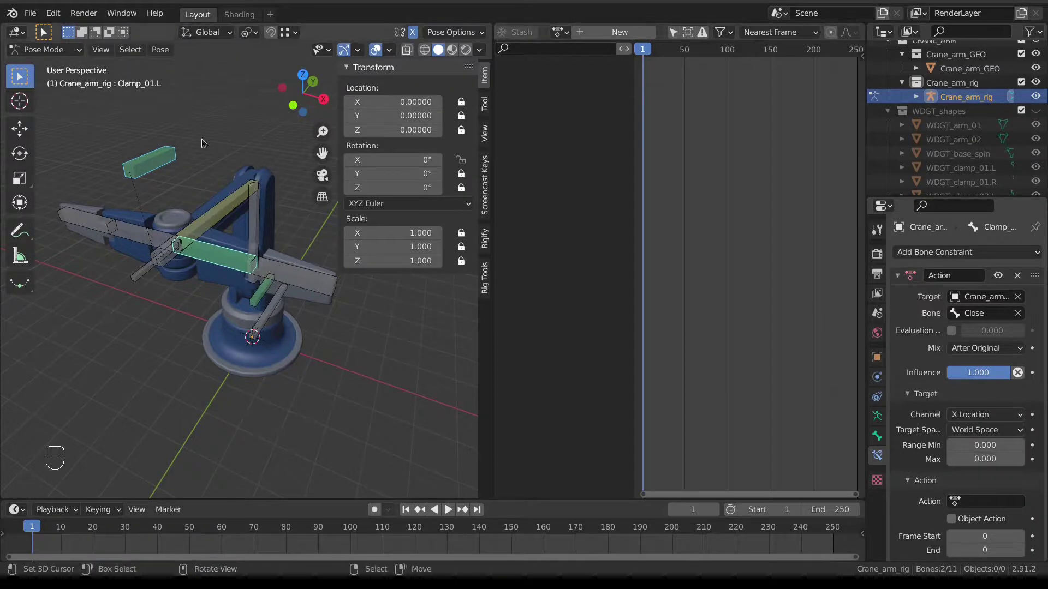
Drive it by local X Location from 0 to 1.5, playing the open/close action over frames 1–21
{"action": "left_click_drag", "start_coordinate": [990, 433], "coordinate": [989, 495]}
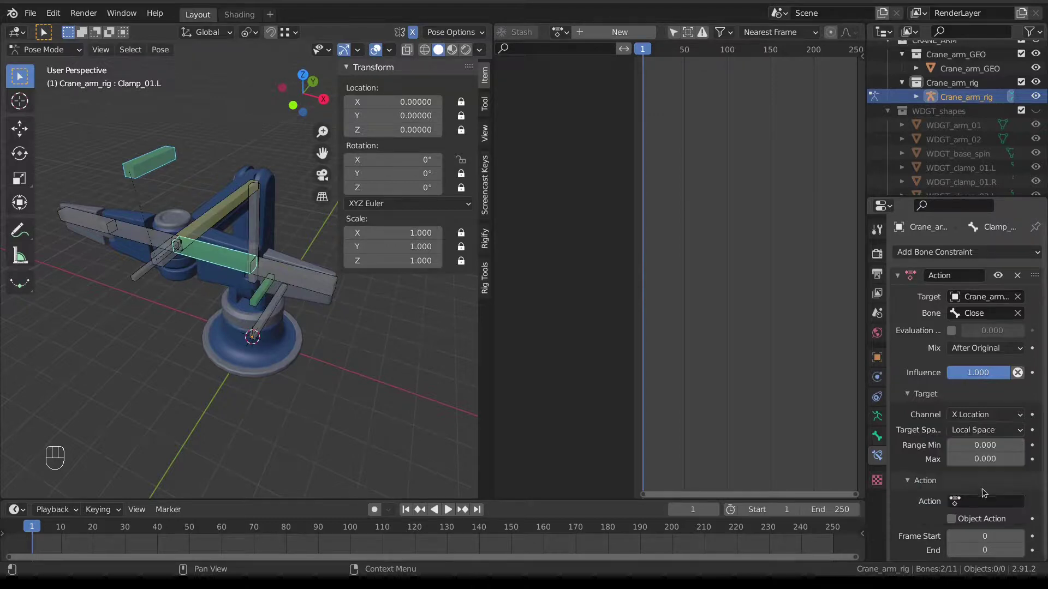
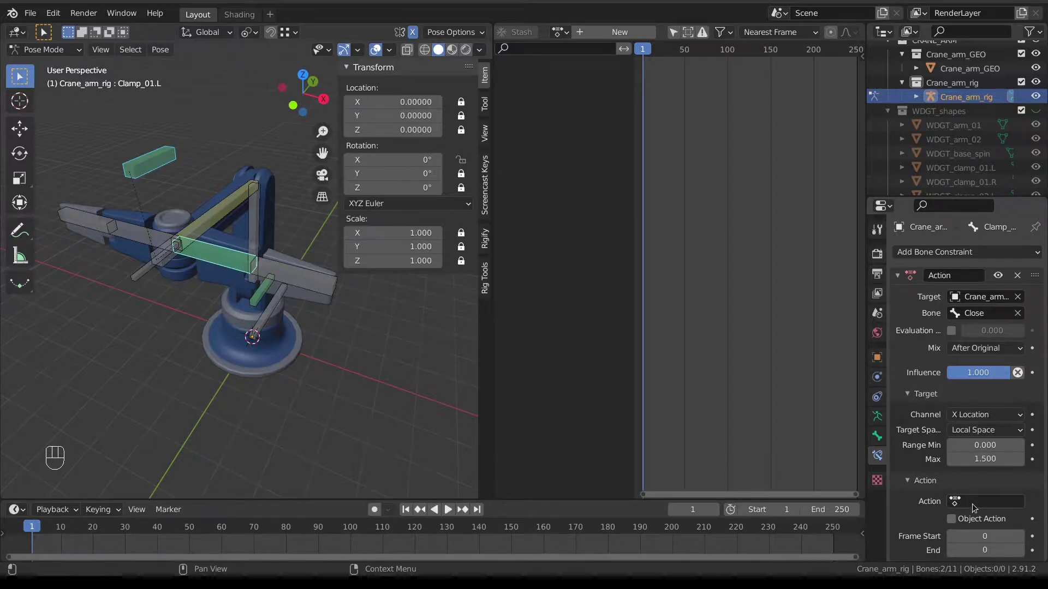
{"action": "left_click_drag", "start_coordinate": [976, 506], "coordinate": [948, 359]}
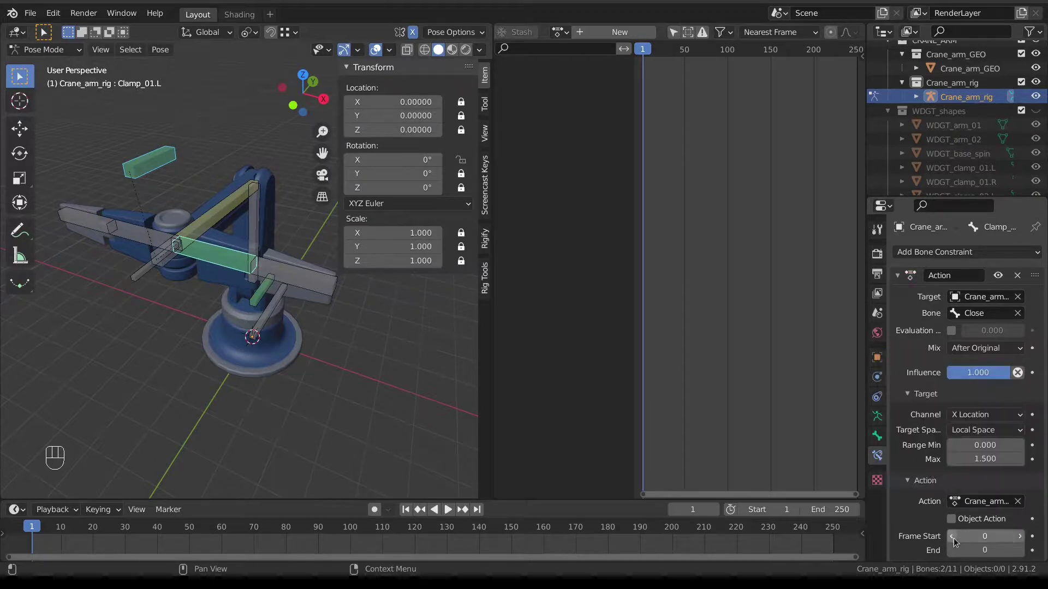
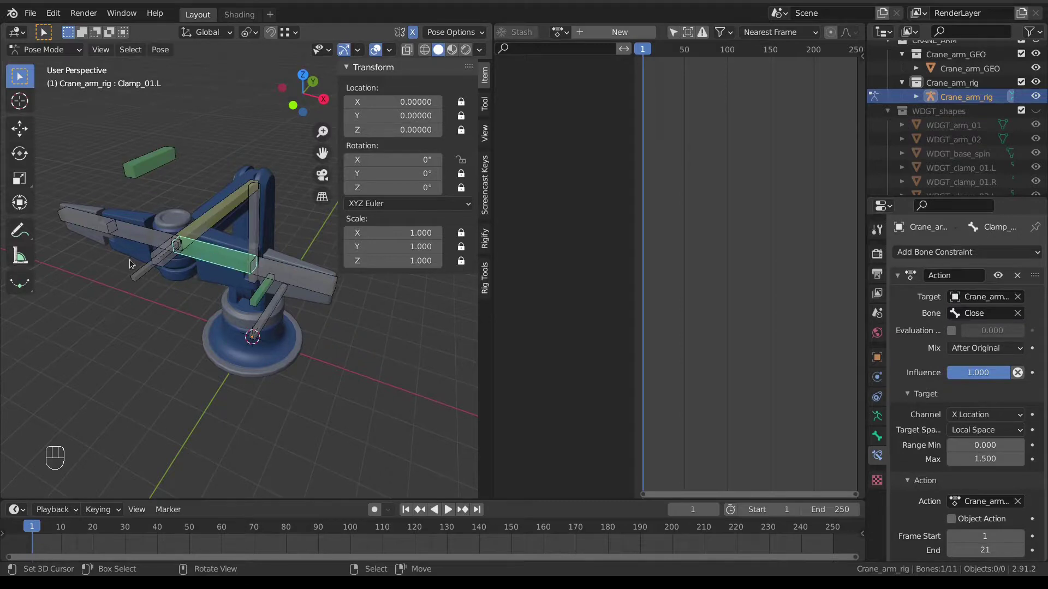
{"action": "left_click_drag", "start_coordinate": [138, 238], "coordinate": [310, 274]}
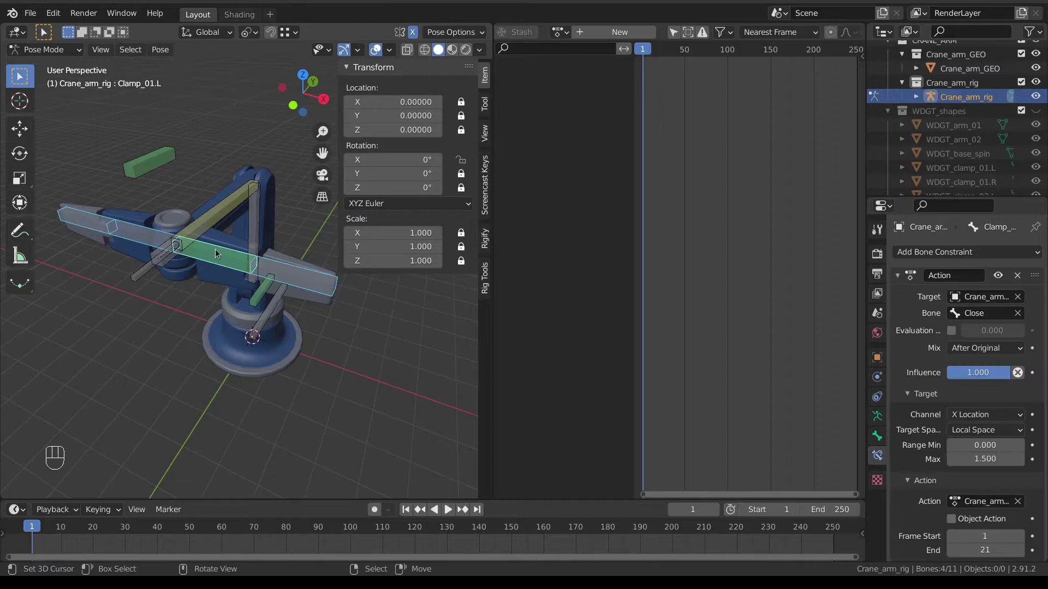
{"action": "left_click_drag", "start_coordinate": [171, 48], "coordinate": [353, 328]}
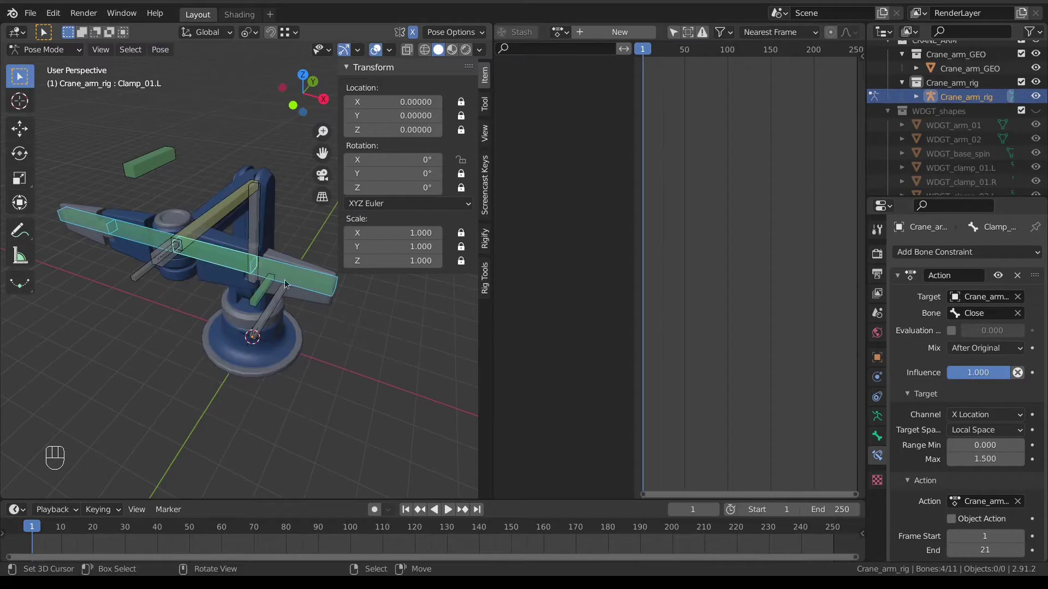
{"action": "right_click", "coordinate": [224, 256]}
{"action": "right_click", "coordinate": [293, 269]}
{"action": "right_click", "coordinate": [155, 157]}
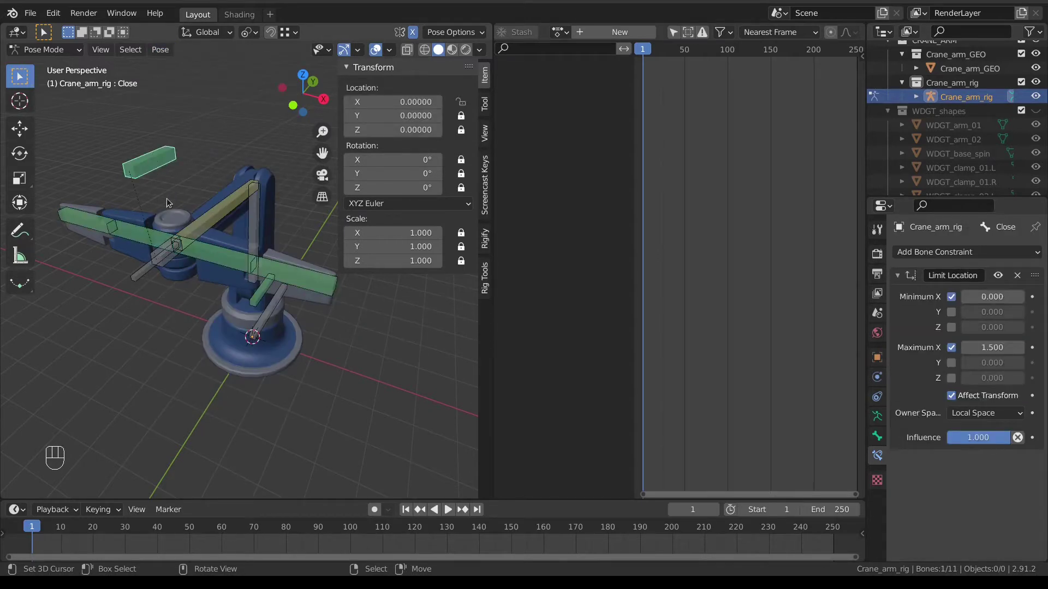
{"action": "key", "text": "g"}
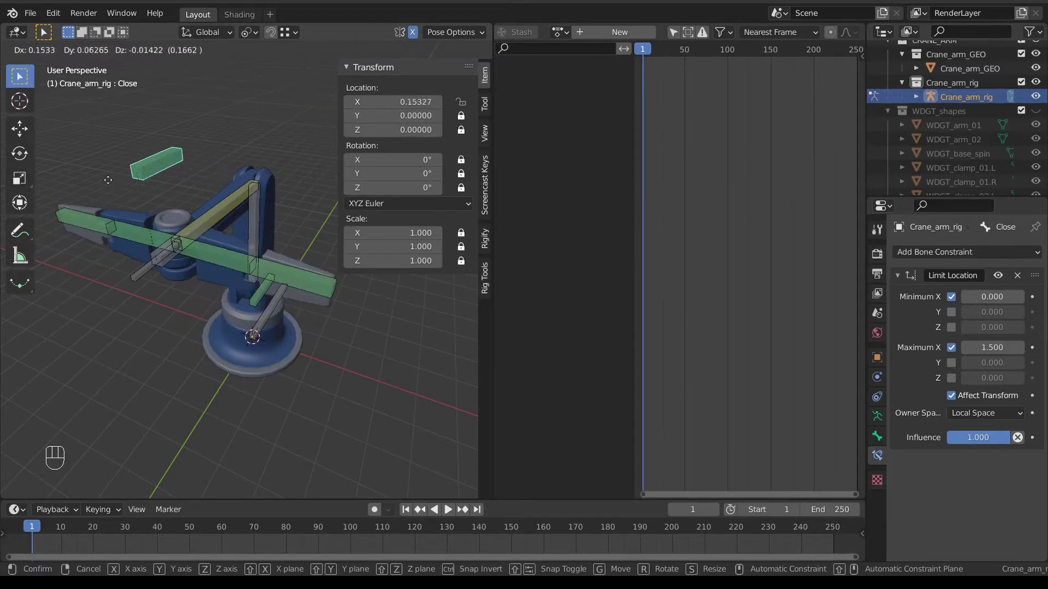
{"action": "key", "text": "KP_1"}
{"action": "key", "text": "g"}
{"action": "left_click_drag", "start_coordinate": [236, 244], "coordinate": [233, 274]}
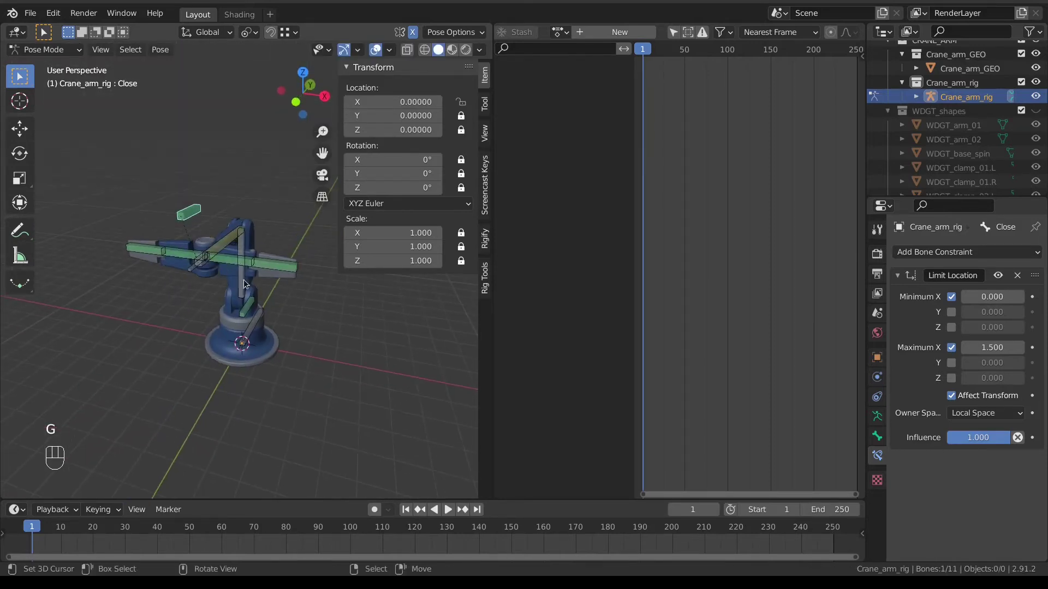